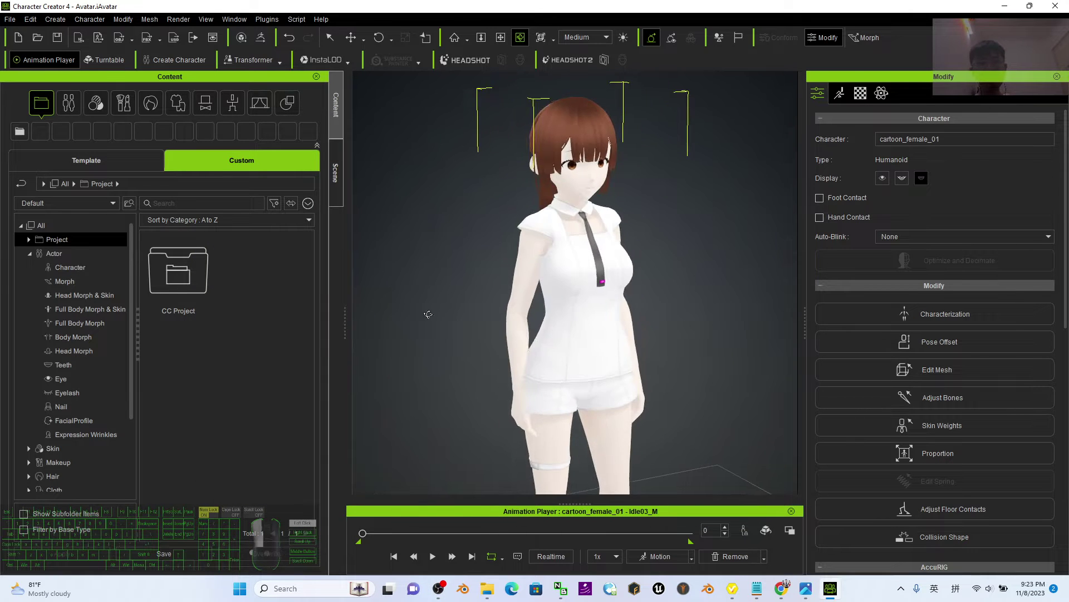
Switch from the browser's marketplace page back to Character Creator 4 with cartoon_female_01 loaded
{"action": "scroll", "scroll_direction": "up", "scroll_amount": 3}
{"action": "scroll", "scroll_direction": "down", "scroll_amount": 3}
{"action": "key", "text": "c"}
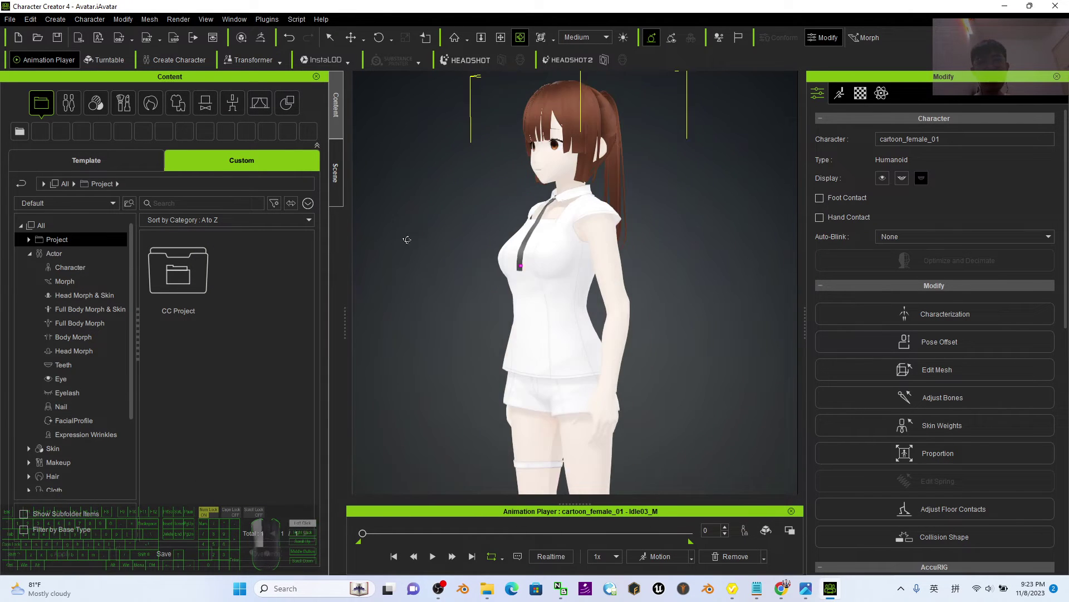
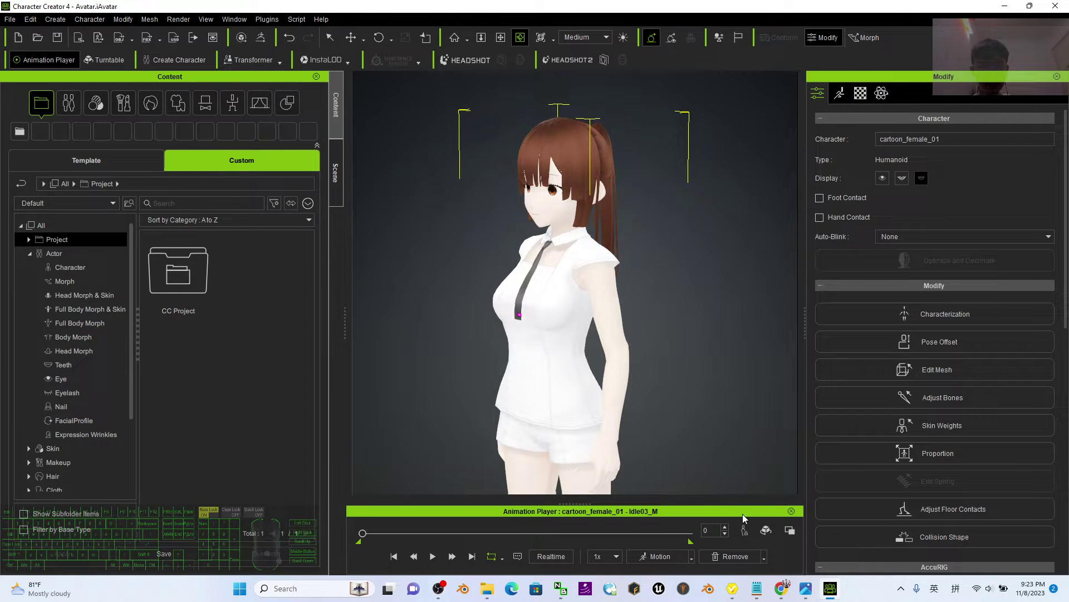
{"action": "left_click", "coordinate": [786, 593]}
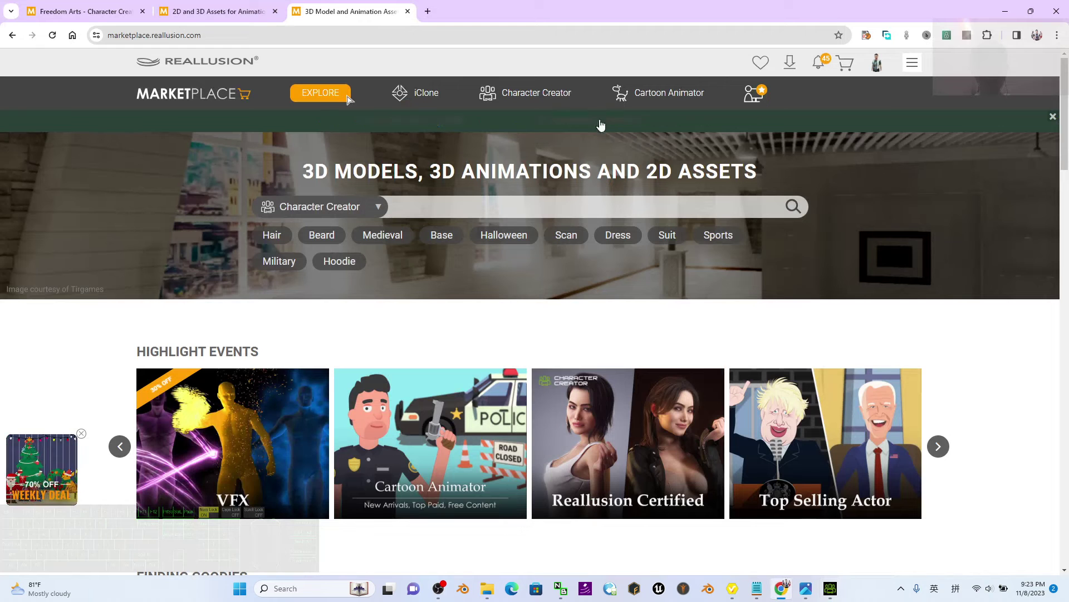
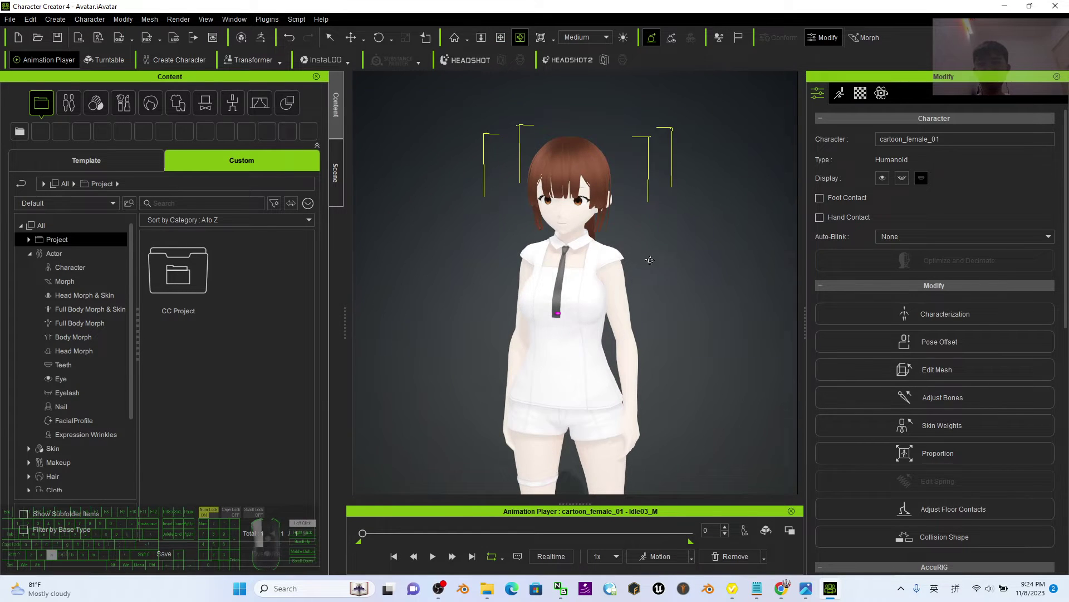
Browse the Custom content library to the Actor > Character folder to save the avatar
{"action": "left_click", "coordinate": [126, 163]}
{"action": "left_click", "coordinate": [247, 166]}
{"action": "left_click", "coordinate": [258, 170]}
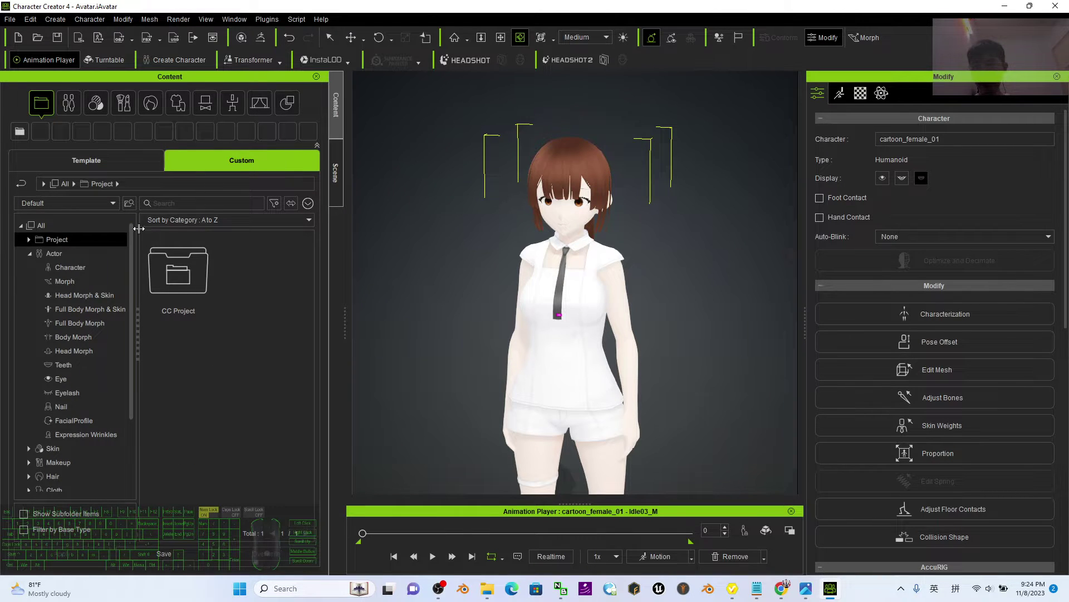
{"action": "left_click", "coordinate": [60, 246]}
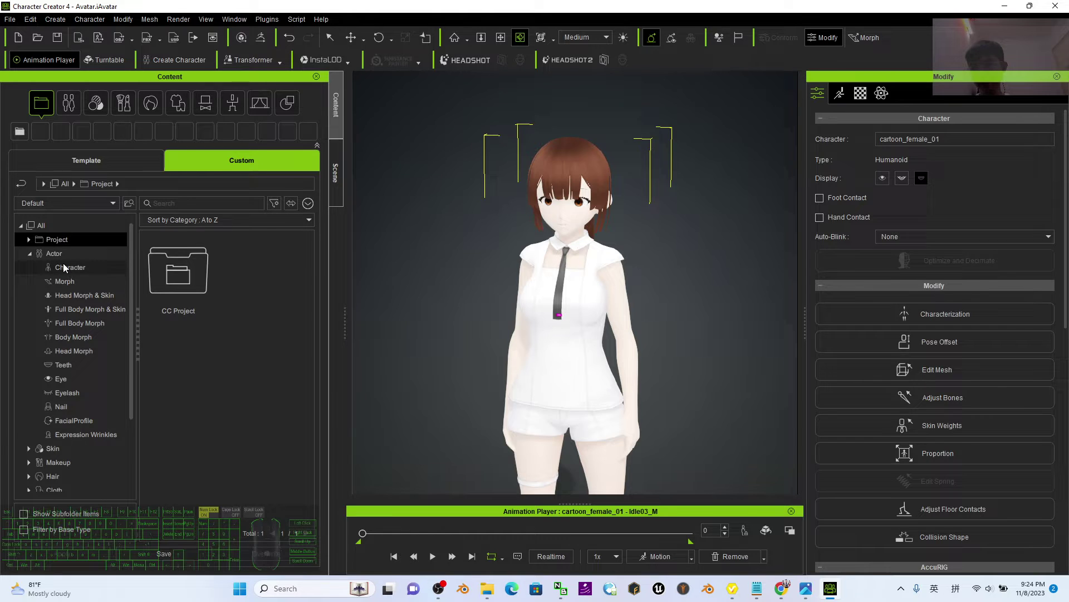
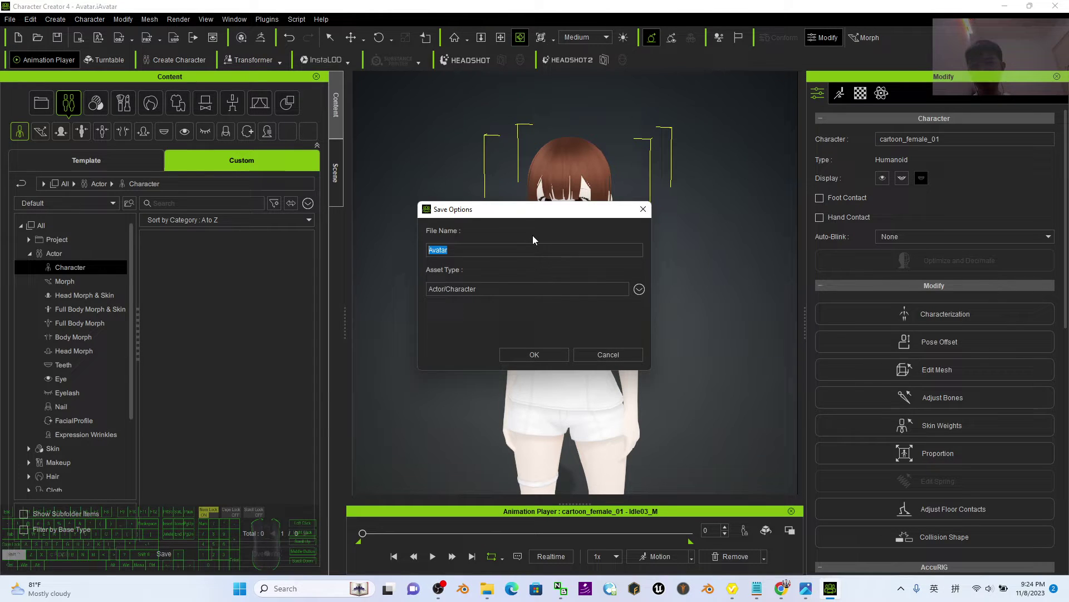
Replace the default file name with FreedomCartoonAvatar01
{"action": "key", "text": "shift+f"}
{"action": "key", "text": "BackSpace"}
{"action": "key", "text": "f"}
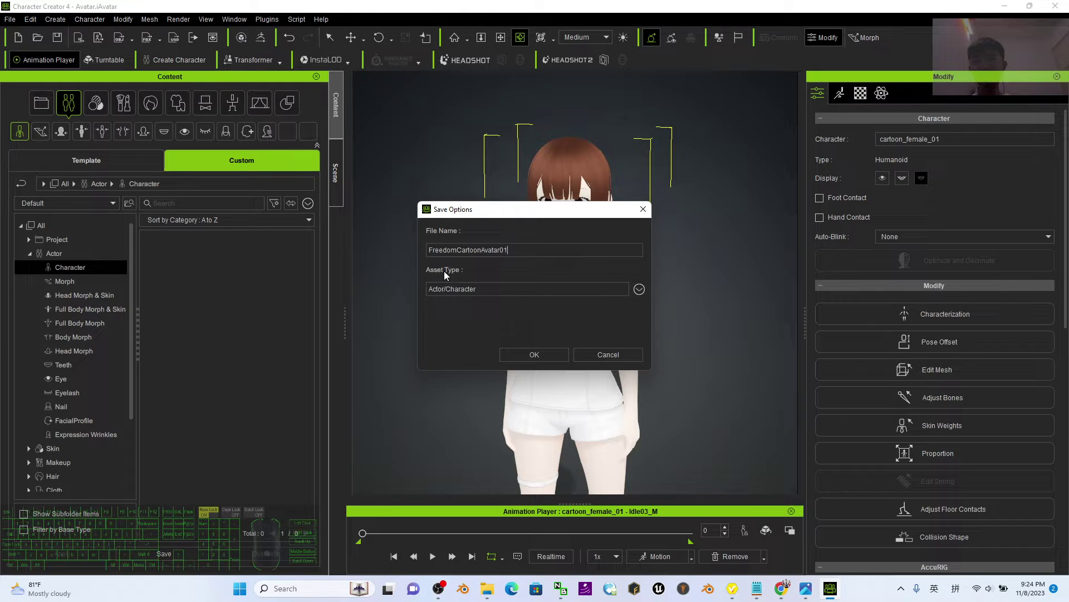
Set the asset type to Actor > Character and confirm saving the avatar
{"action": "left_click", "coordinate": [639, 294]}
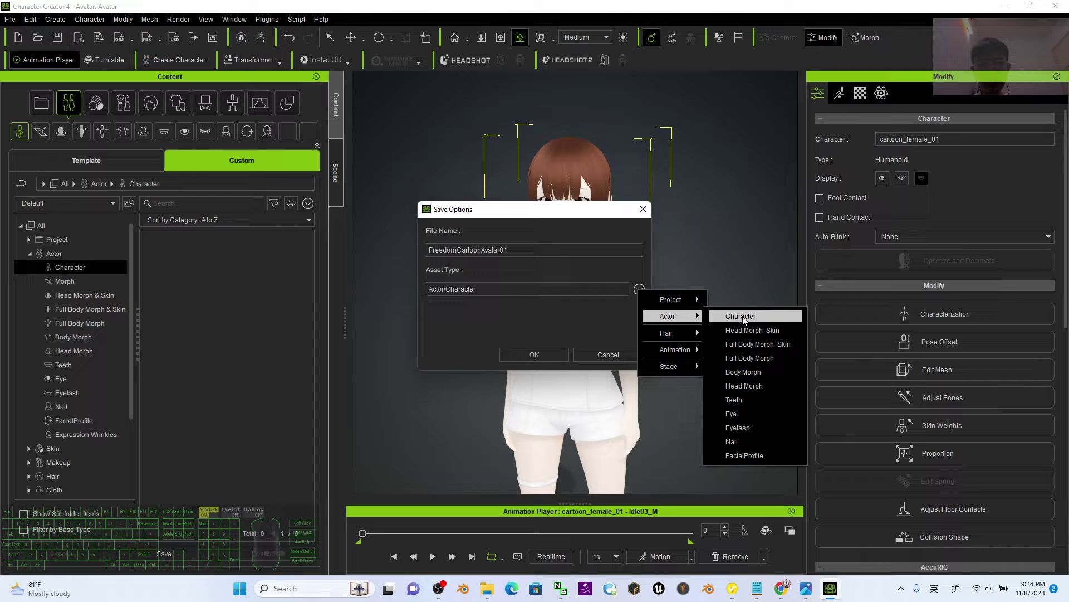
{"action": "left_click", "coordinate": [746, 321]}
{"action": "left_click", "coordinate": [638, 294]}
{"action": "left_click", "coordinate": [675, 318]}
{"action": "left_click", "coordinate": [744, 325]}
{"action": "left_click", "coordinate": [546, 357]}
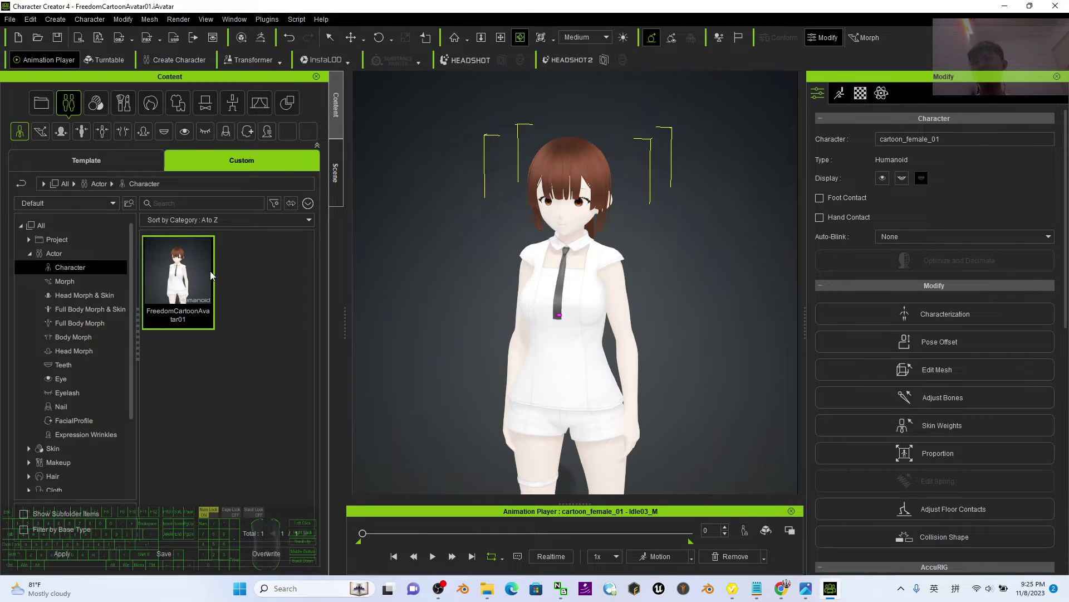
Use Find File on the FreedomCartoonAvatar01 thumbnail to show the .iAvatar file in Explorer
{"action": "middle_click", "coordinate": [852, 36]}
{"action": "scroll", "scroll_direction": "up", "scroll_amount": 3}
{"action": "right_click", "coordinate": [194, 272]}
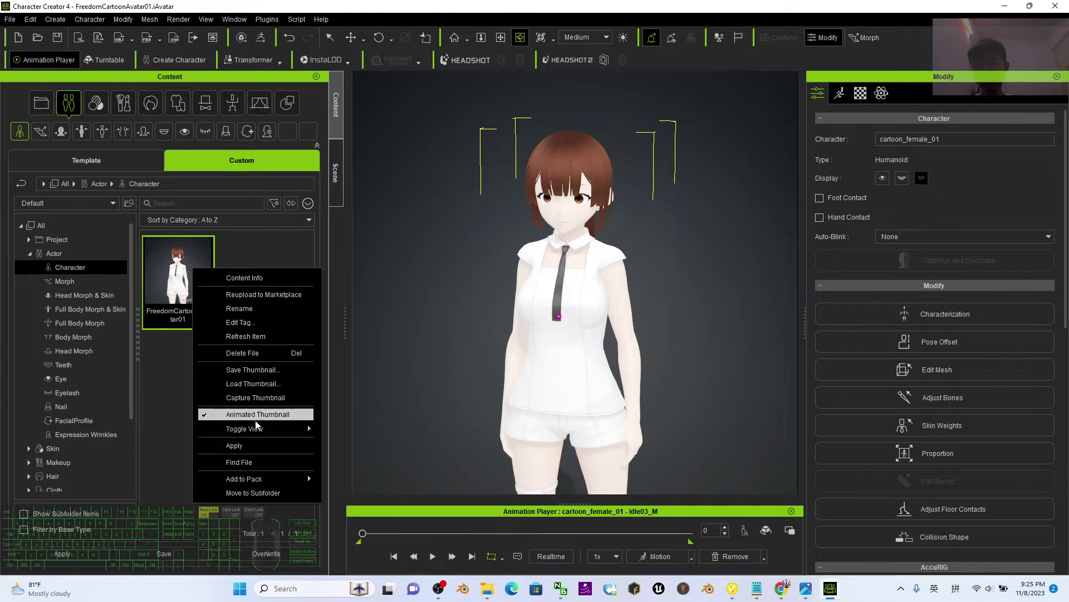
{"action": "left_click", "coordinate": [249, 469]}
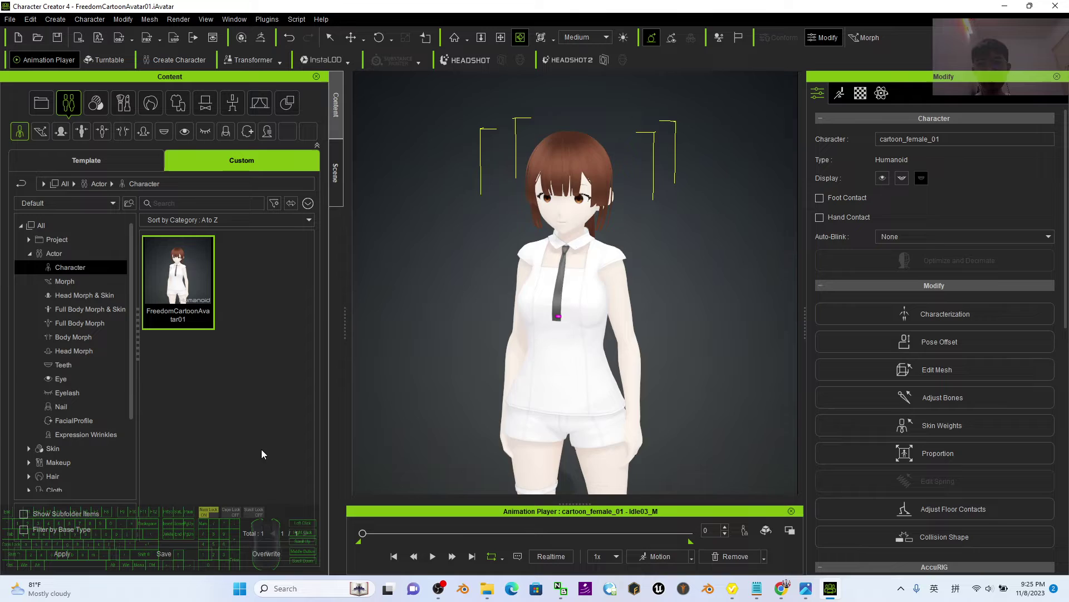
{"action": "left_click", "coordinate": [533, 178]}
{"action": "left_click_drag", "start_coordinate": [570, 118], "coordinate": [487, 9]}
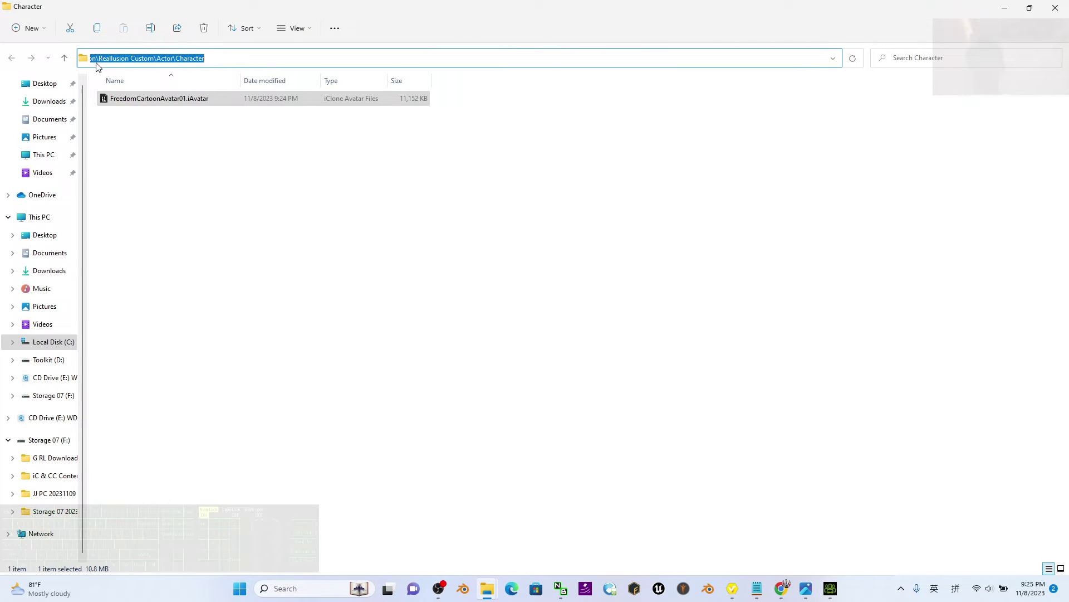
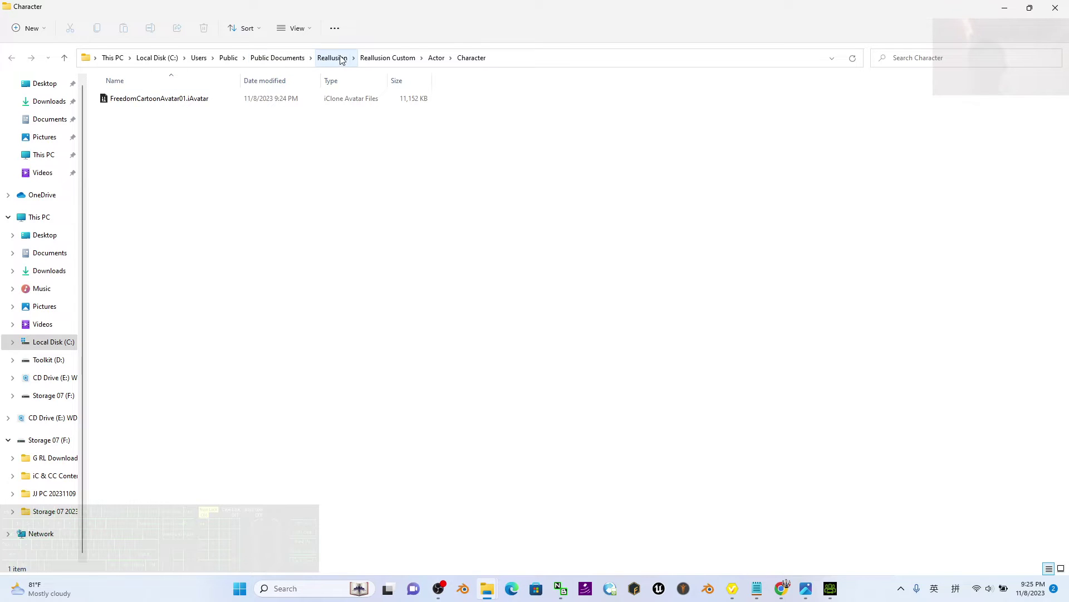
Check the file's Public Documents path in Explorer, then return to Character Creator 4
{"action": "left_click", "coordinate": [154, 94]}
{"action": "scroll", "scroll_direction": "down", "scroll_amount": 3}
{"action": "left_click", "coordinate": [1060, 9]}
{"action": "left_click", "coordinate": [184, 407]}
{"action": "left_click", "coordinate": [217, 353]}
Add the avatar to a newly created pack named FreedomCartoonAvatar01 via Add to Pack > Create Pack
{"action": "right_click", "coordinate": [171, 265]}
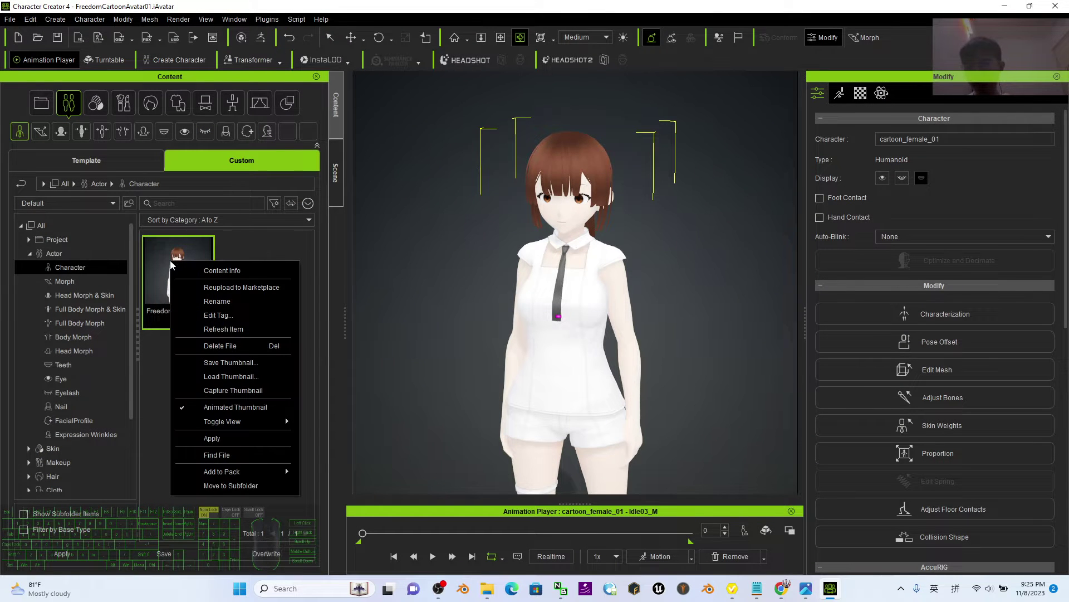
{"action": "left_click", "coordinate": [229, 473]}
{"action": "left_click", "coordinate": [350, 480]}
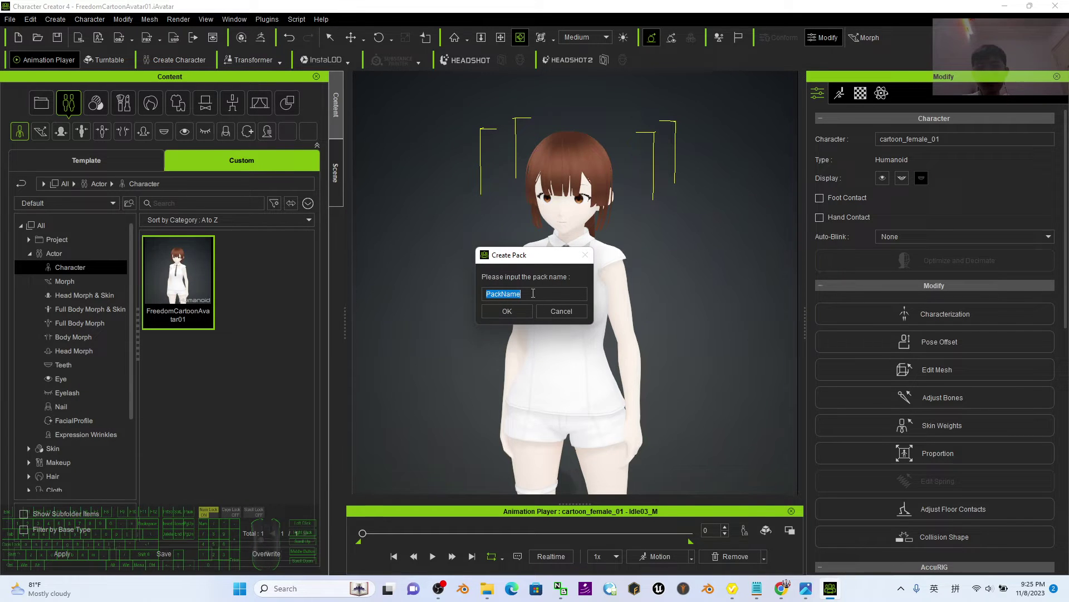
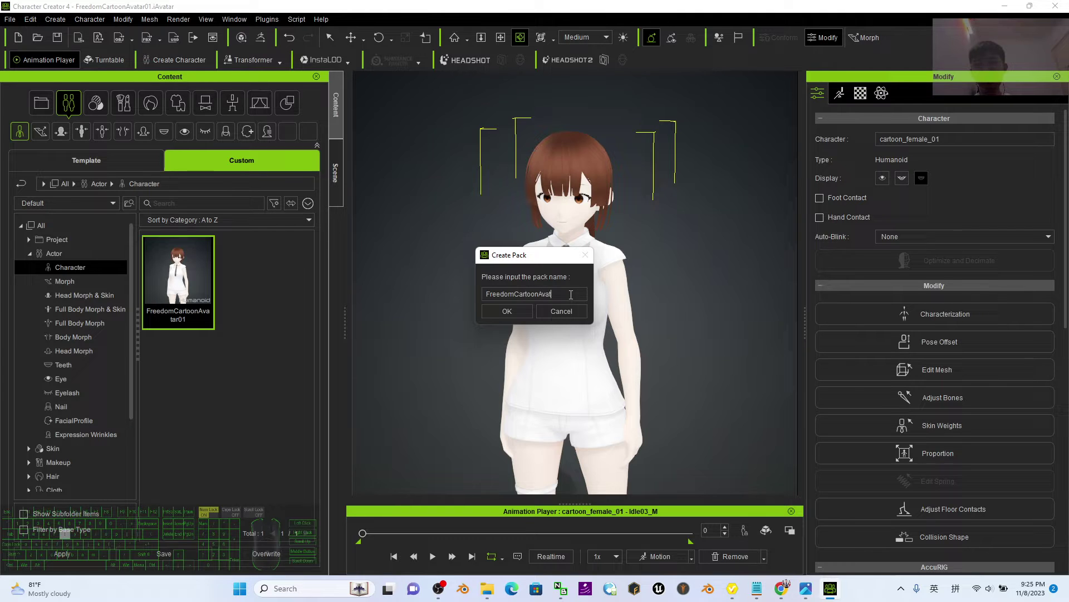
{"action": "key", "text": "1"}
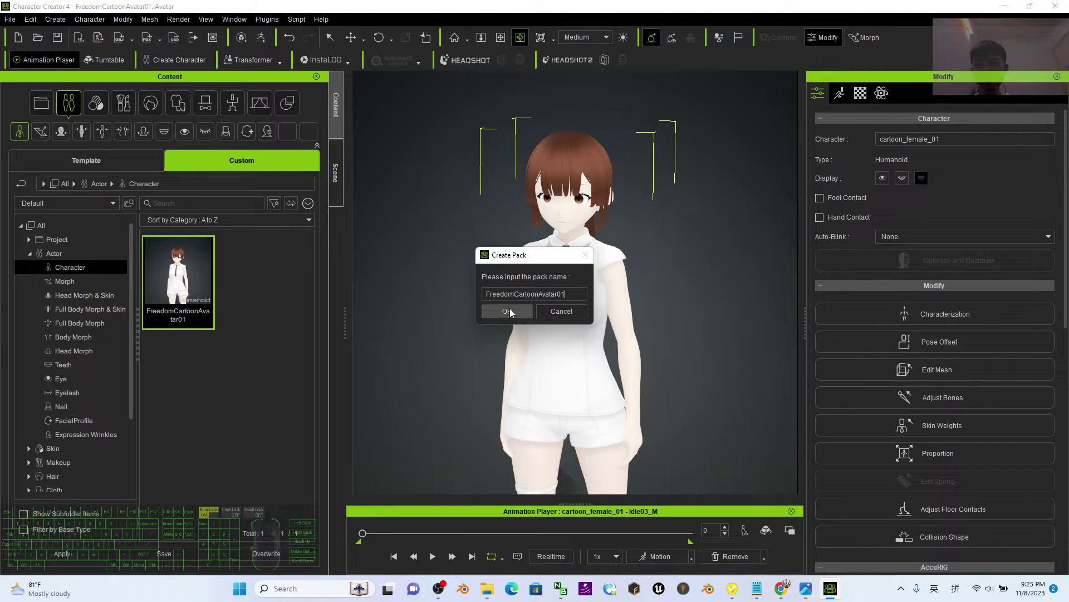
{"action": "left_click", "coordinate": [512, 313]}
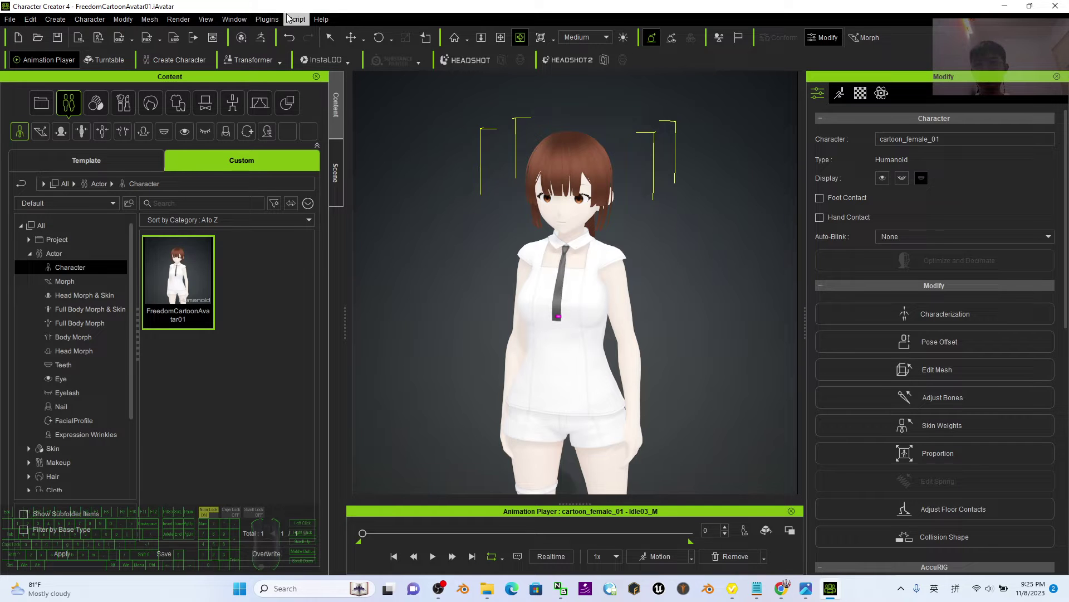
Show the Packager panel from the Window menu
{"action": "left_click", "coordinate": [242, 16]}
{"action": "left_click", "coordinate": [236, 25]}
{"action": "left_click", "coordinate": [254, 45]}
{"action": "left_click", "coordinate": [257, 59]}
{"action": "left_click", "coordinate": [269, 46]}
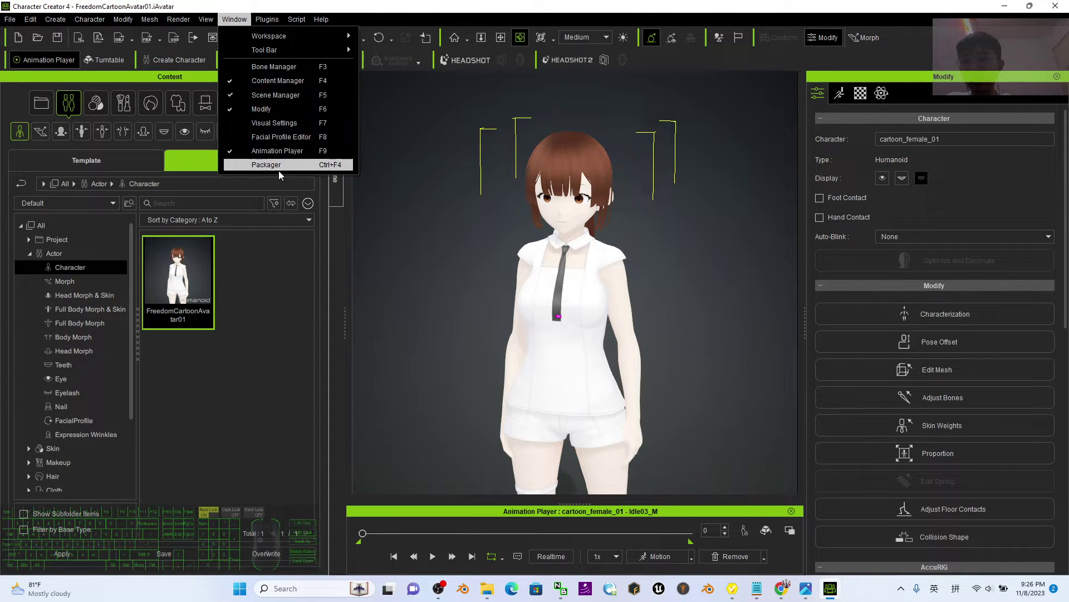
{"action": "left_click", "coordinate": [264, 167]}
Select the FreedomCartoonAvatar01 pack in the Packager and bring up its options
{"action": "left_click", "coordinate": [816, 192]}
{"action": "left_click", "coordinate": [1012, 226]}
{"action": "right_click", "coordinate": [994, 237]}
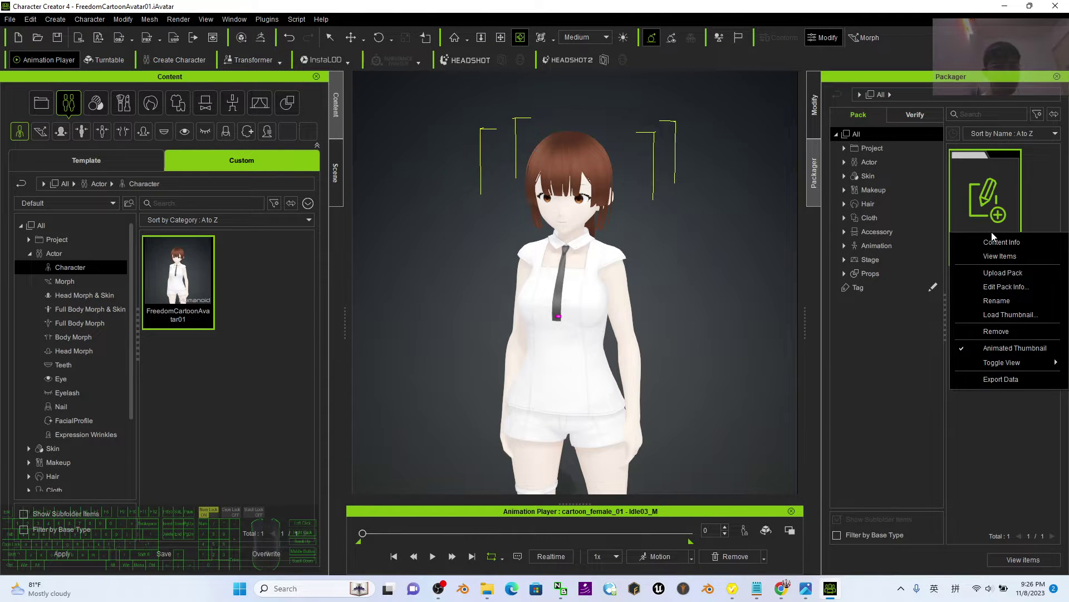
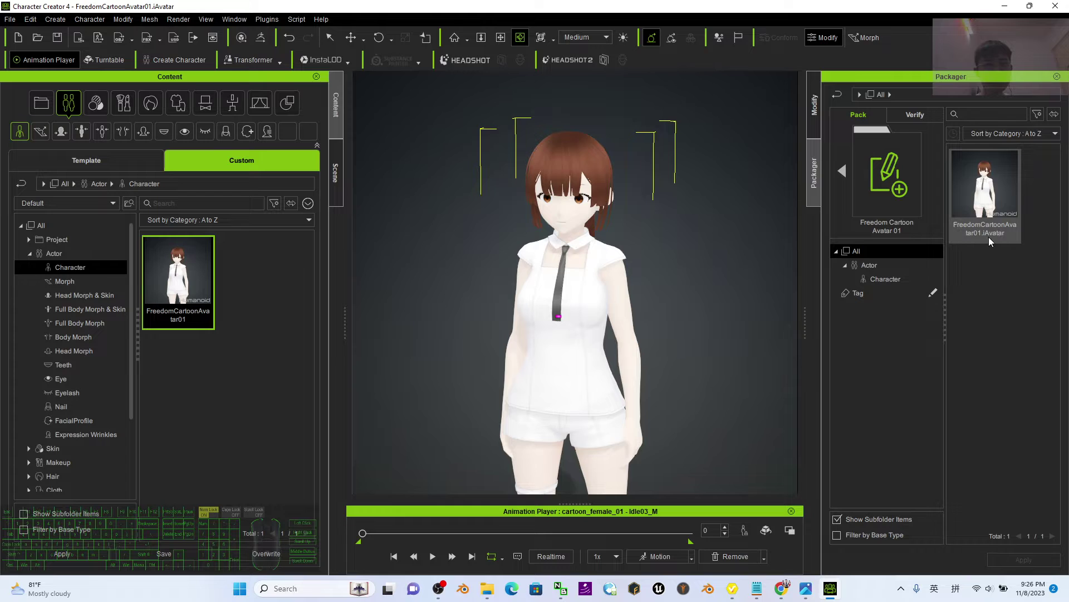
Rename the pack's avatar item, giving it a name with a space, and confirm it
{"action": "left_click", "coordinate": [986, 232]}
{"action": "left_click", "coordinate": [989, 231]}
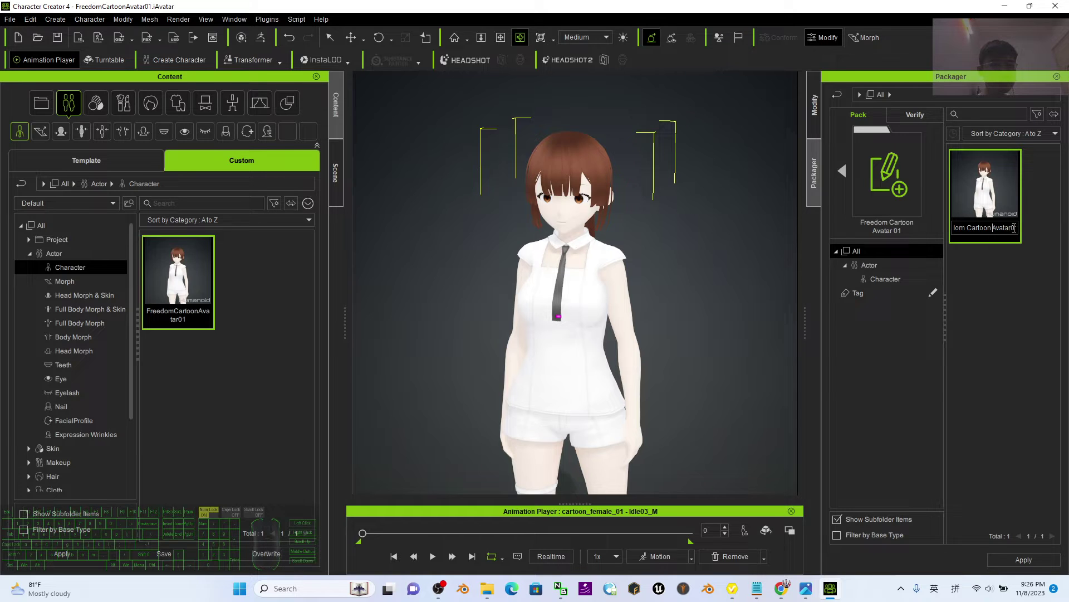
{"action": "left_click", "coordinate": [852, 37]}
{"action": "key", "text": "space"}
{"action": "left_click", "coordinate": [996, 295]}
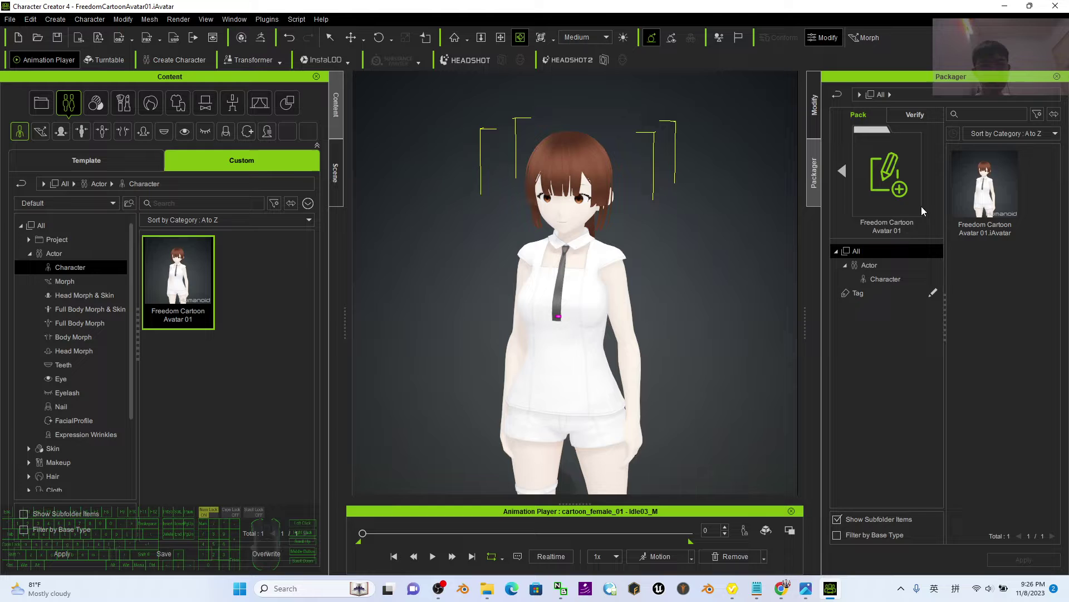
Select the Freedom Cartoon Avatar 01 pack and its FreedomCartoonAvatar01.iAvatar item in the Packager
{"action": "left_click", "coordinate": [903, 195]}
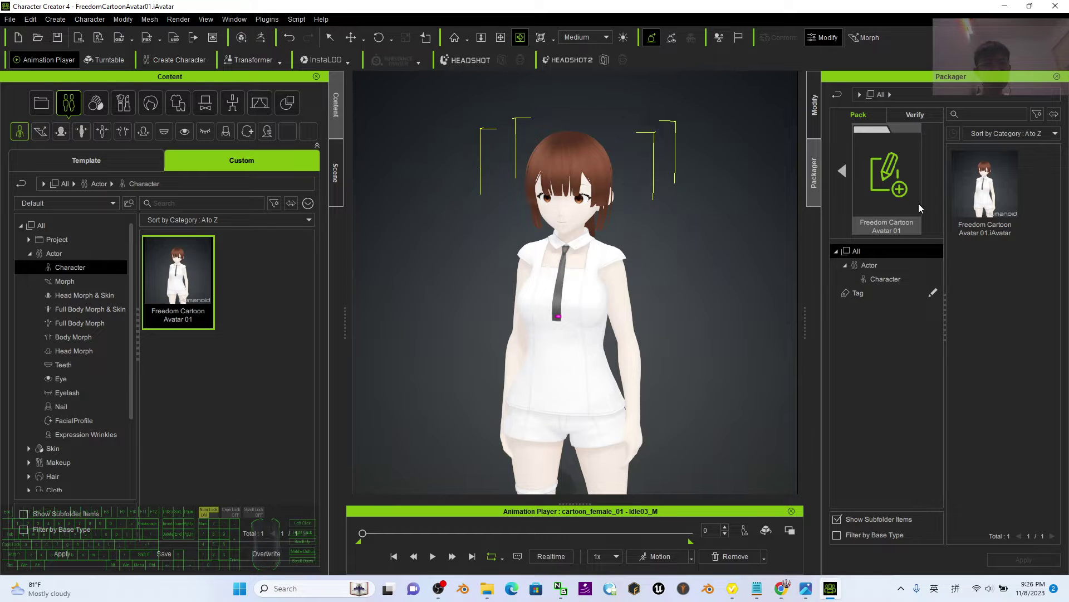
{"action": "left_click", "coordinate": [1014, 305]}
{"action": "left_click", "coordinate": [1001, 194]}
{"action": "left_click_drag", "start_coordinate": [907, 175], "coordinate": [888, 174]}
{"action": "left_click", "coordinate": [998, 194]}
{"action": "scroll", "scroll_direction": "up", "scroll_amount": 3}
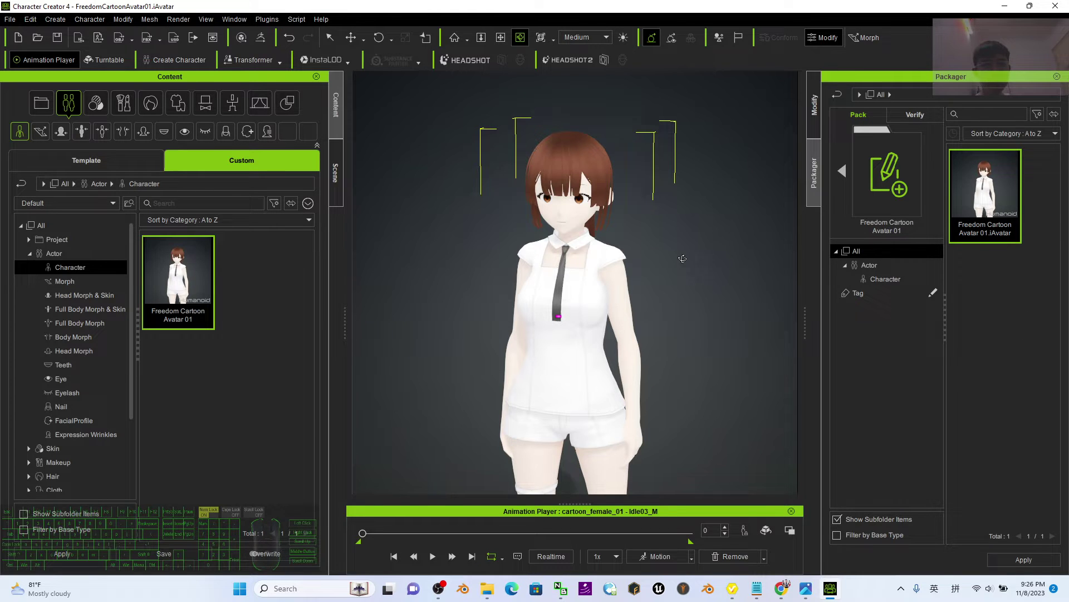
{"action": "left_click", "coordinate": [923, 121]}
{"action": "left_click", "coordinate": [865, 118]}
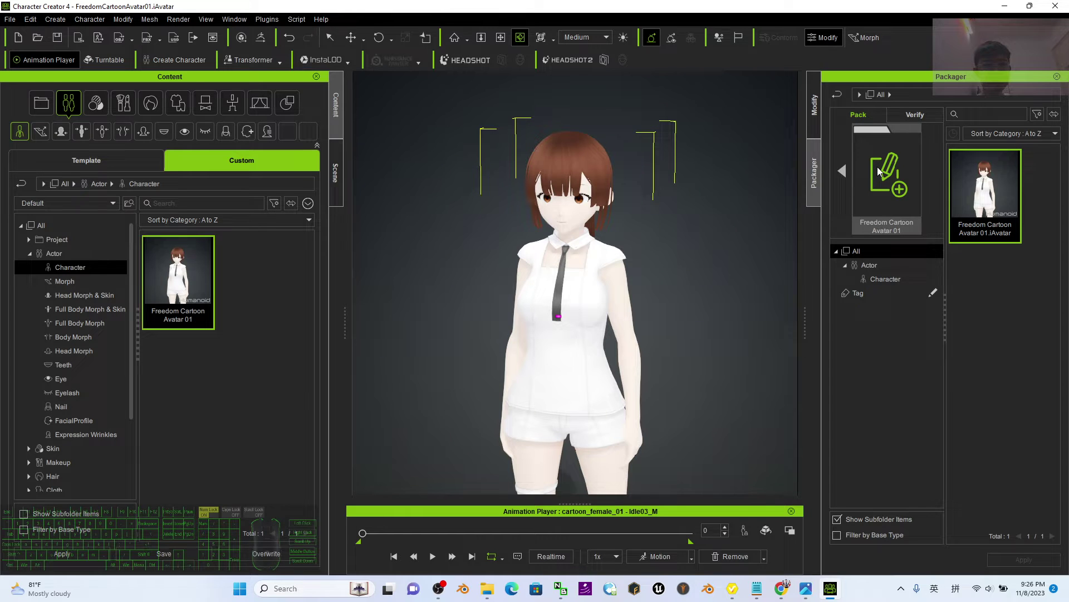
{"action": "left_click", "coordinate": [879, 171]}
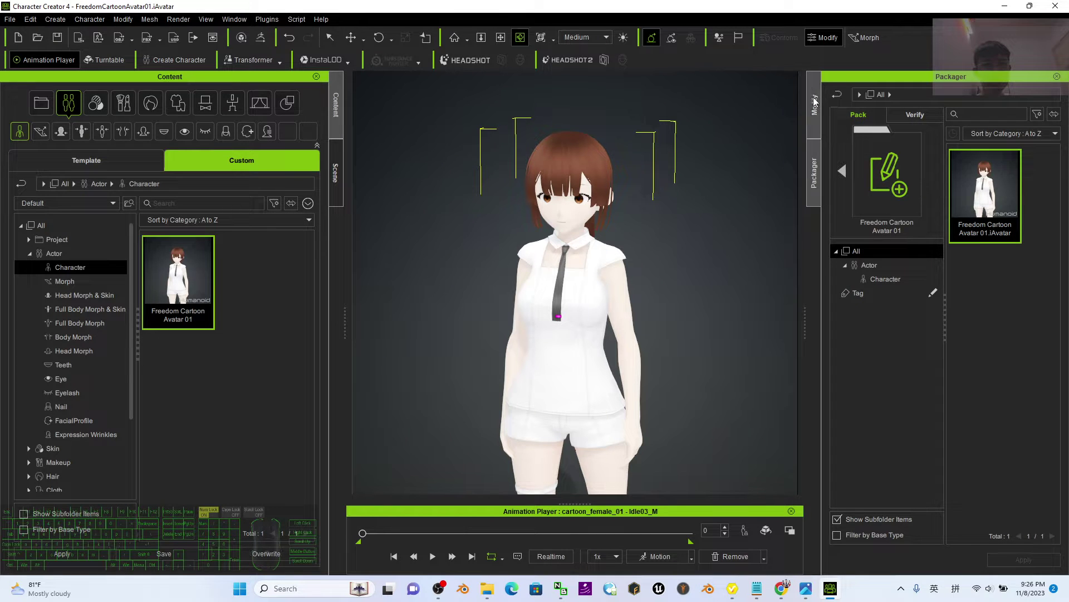
Inspect the .iAvatar item's options and close them again
{"action": "left_click", "coordinate": [814, 102]}
{"action": "left_click", "coordinate": [816, 191]}
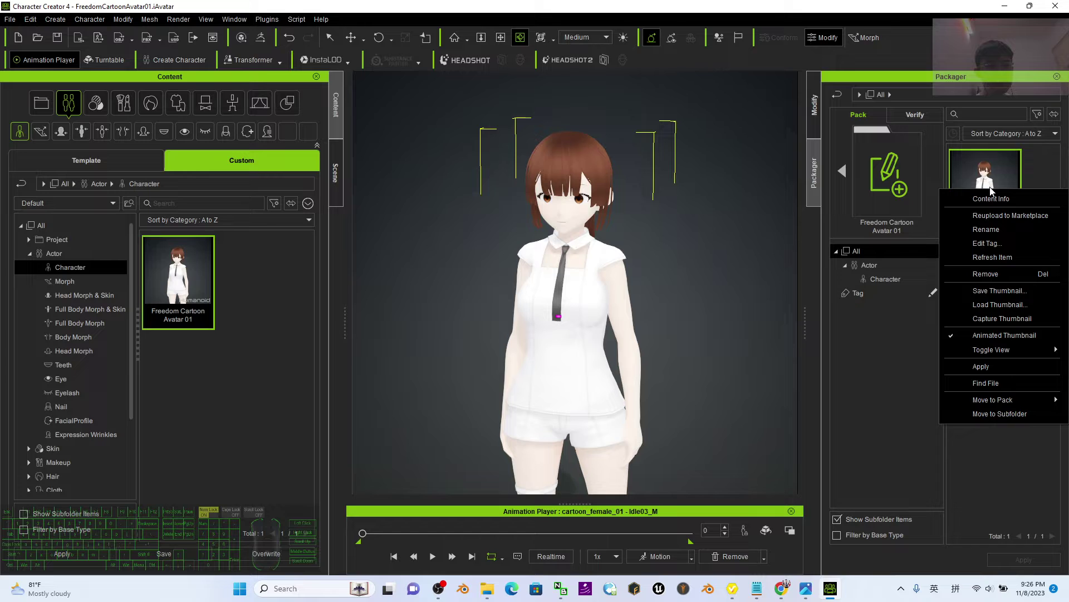
{"action": "left_click", "coordinate": [1039, 403]}
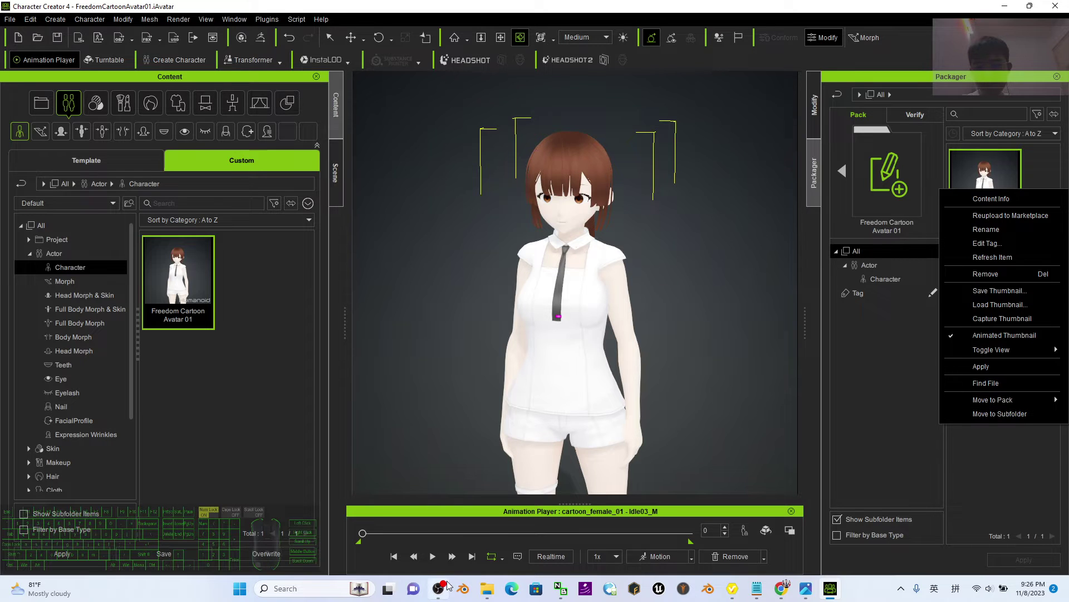
{"action": "left_click", "coordinate": [445, 594]}
{"action": "left_click", "coordinate": [783, 401]}
{"action": "left_click", "coordinate": [730, 120]}
{"action": "left_click", "coordinate": [1014, 303]}
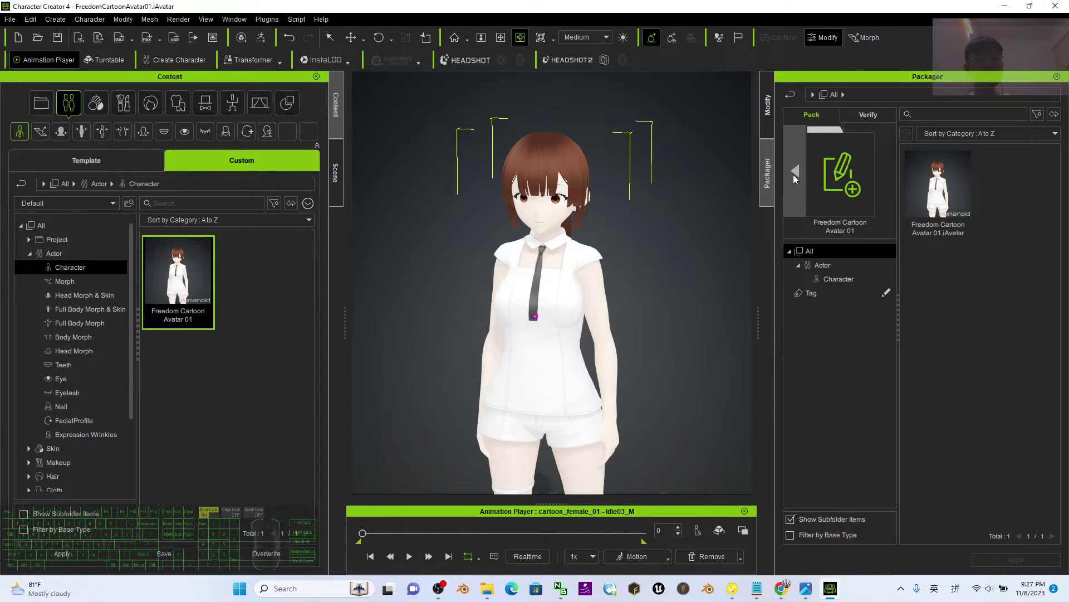
Go back to the Packager's pack list and bring up the Freedom Cartoon Avatar 01 pack's options
{"action": "left_click", "coordinate": [796, 177]}
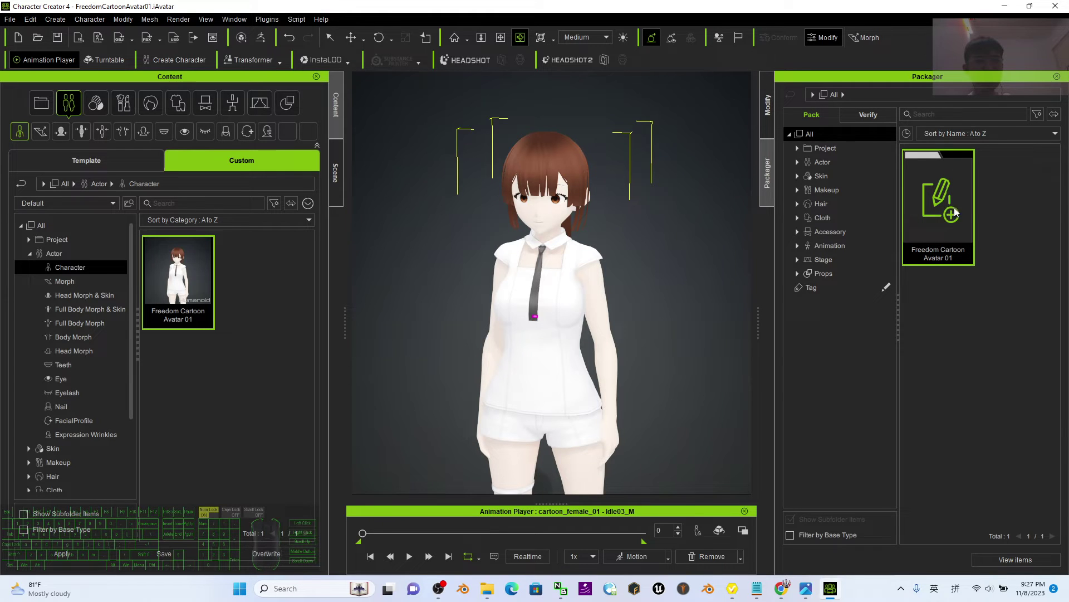
{"action": "right_click", "coordinate": [957, 199]}
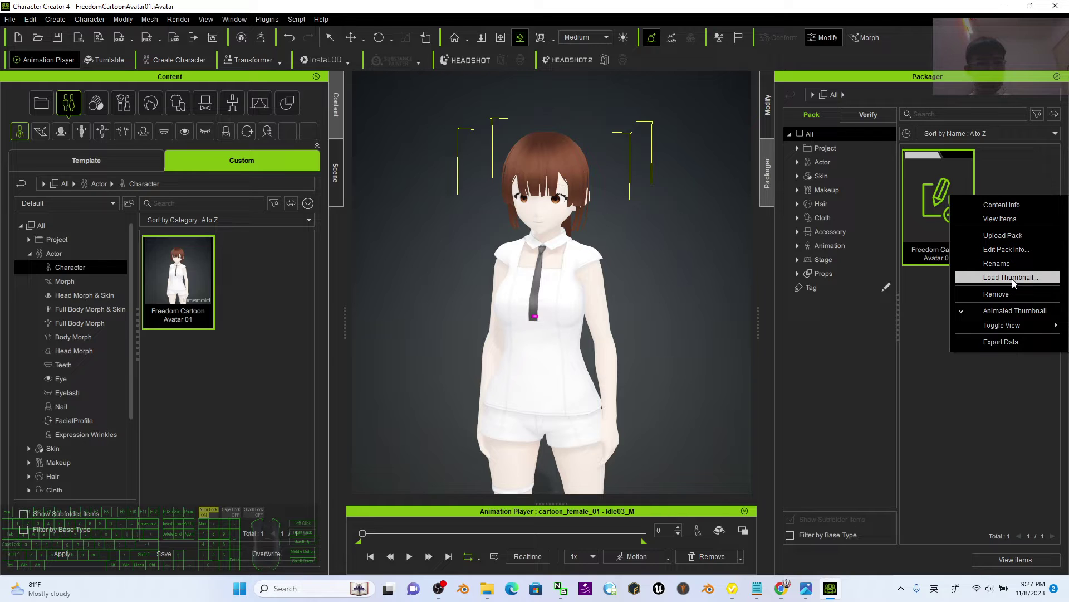
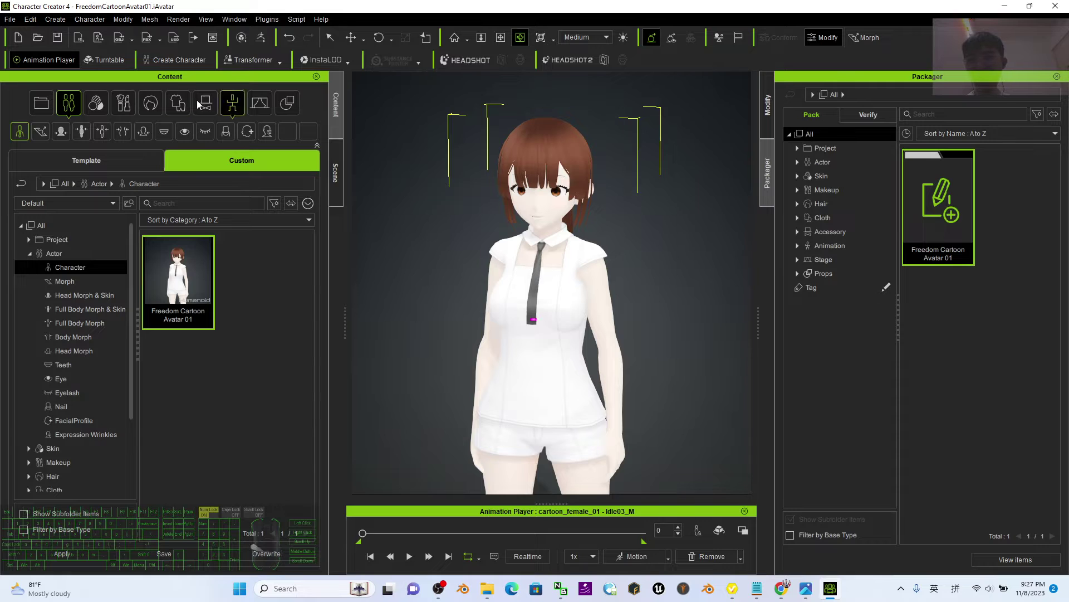
Set up a Render Image with Jpg format in the Render panel
{"action": "left_click", "coordinate": [181, 19]}
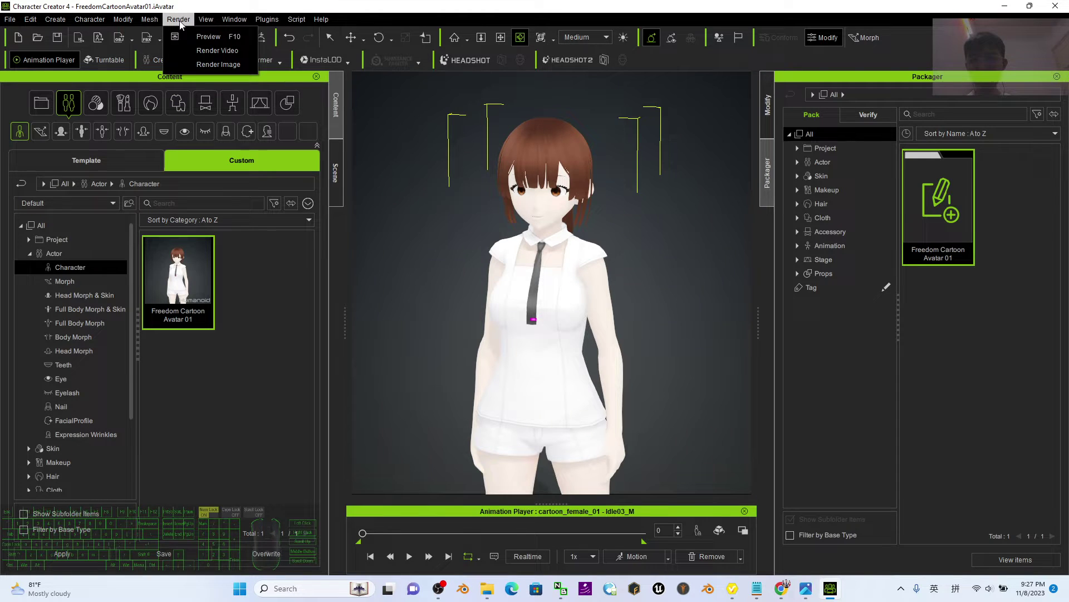
{"action": "left_click", "coordinate": [190, 69]}
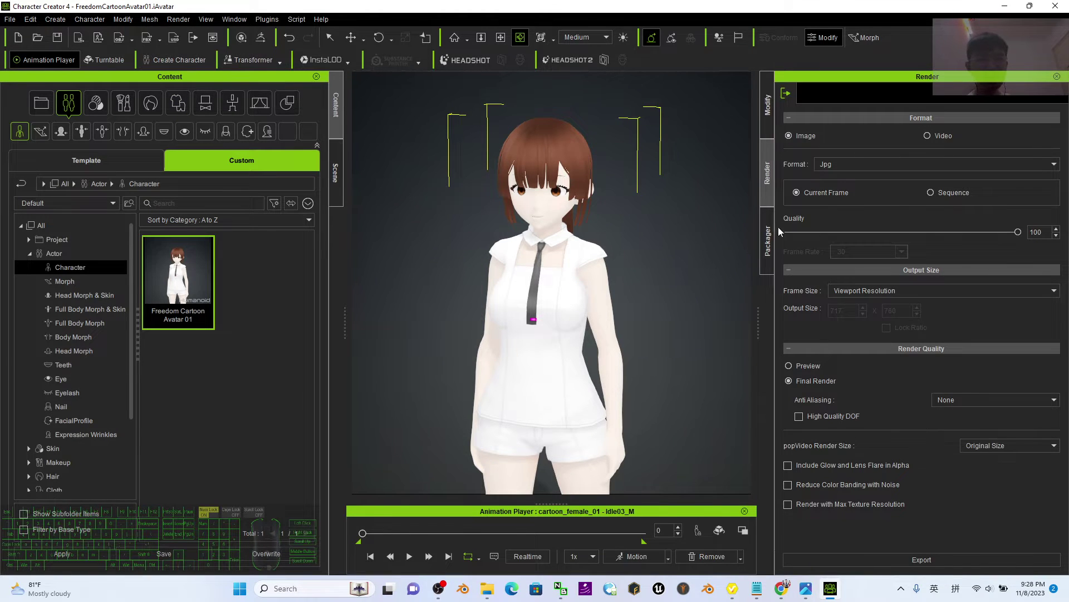
{"action": "left_click", "coordinate": [774, 187]}
{"action": "scroll", "scroll_direction": "down", "scroll_amount": 3}
{"action": "middle_click", "coordinate": [851, 36]}
{"action": "left_click", "coordinate": [852, 36]}
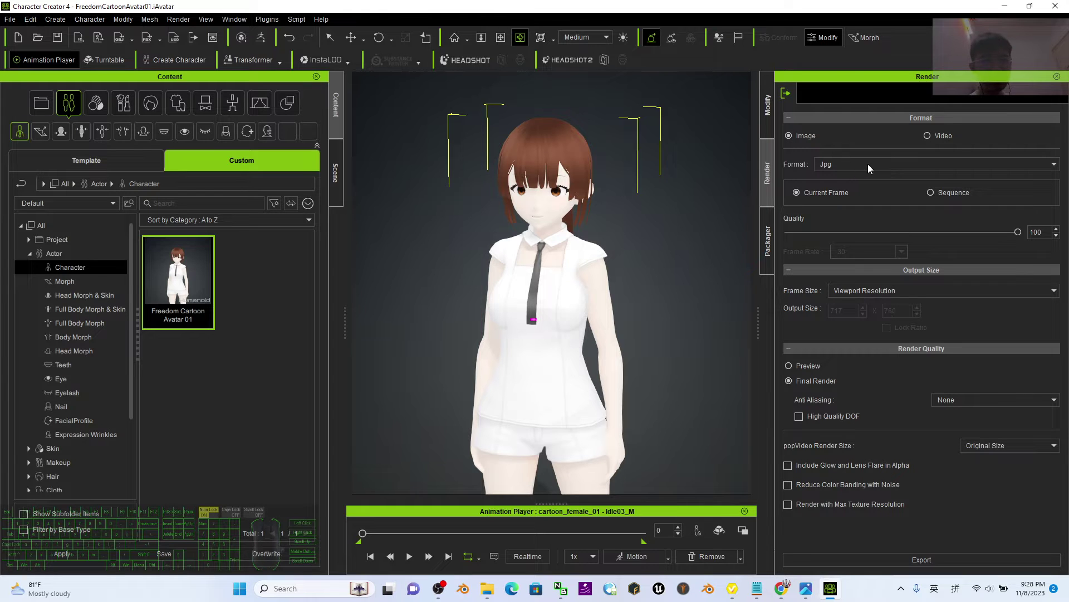
Set a custom 512 x 650 frame size and export the render to the Desktop
{"action": "left_click", "coordinate": [879, 298]}
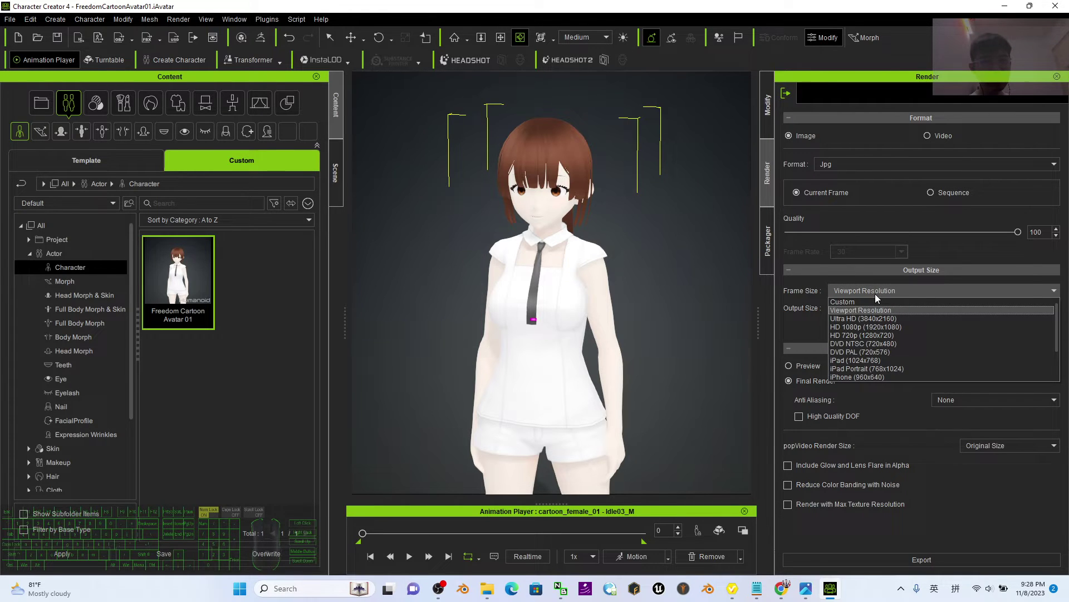
{"action": "left_click", "coordinate": [849, 305]}
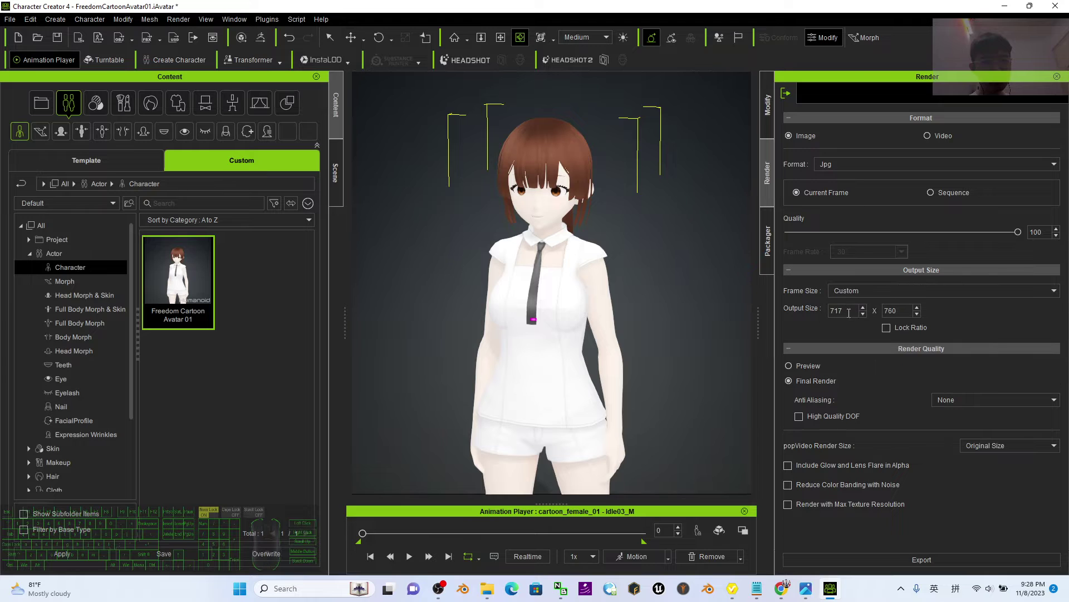
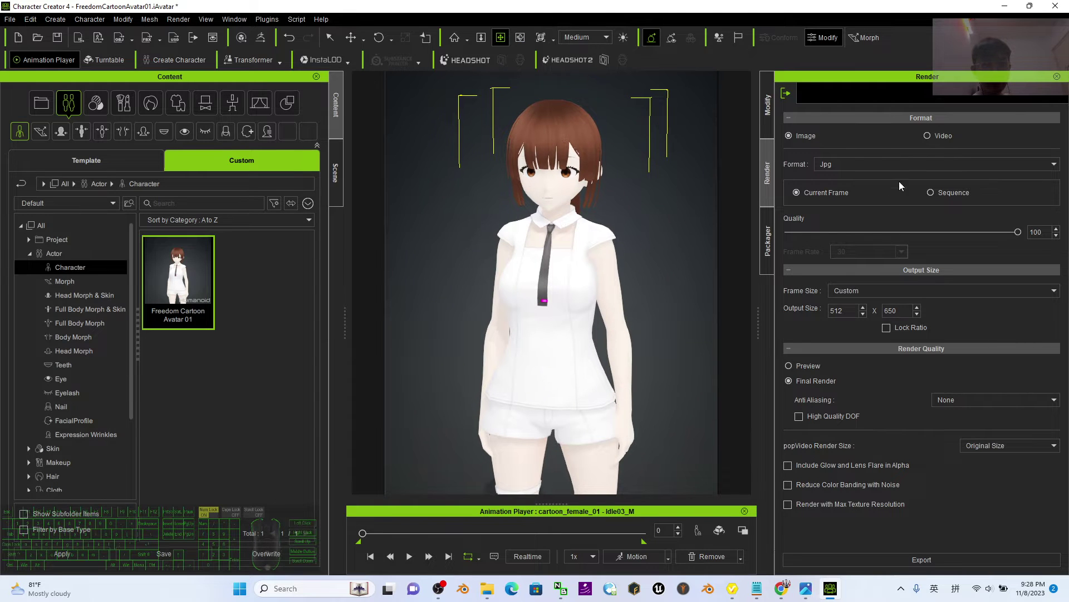
{"action": "left_click", "coordinate": [913, 567]}
{"action": "left_click", "coordinate": [40, 120]}
{"action": "left_click", "coordinate": [852, 37]}
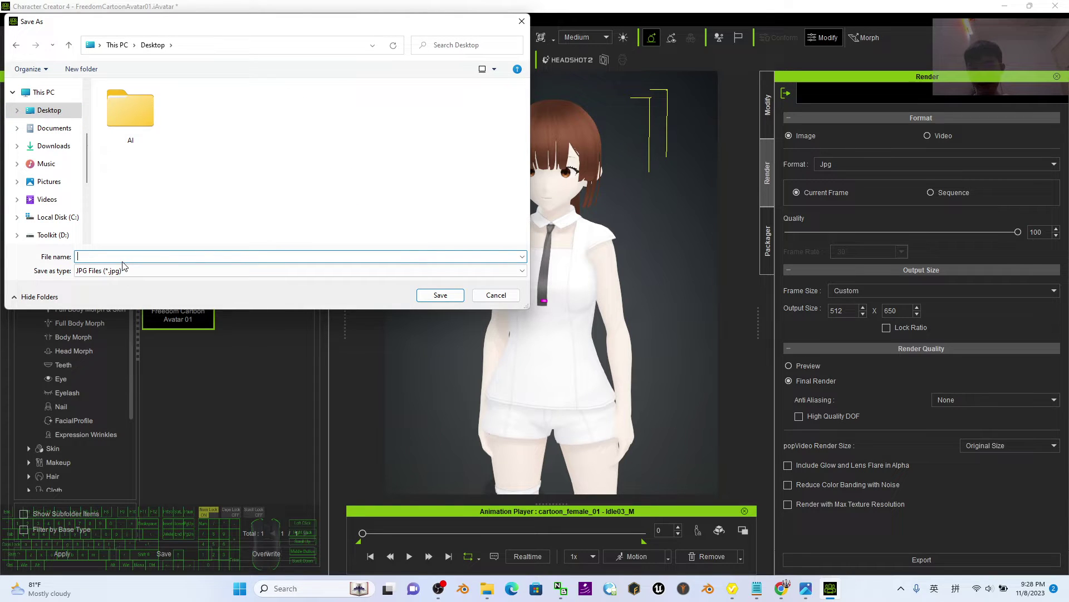
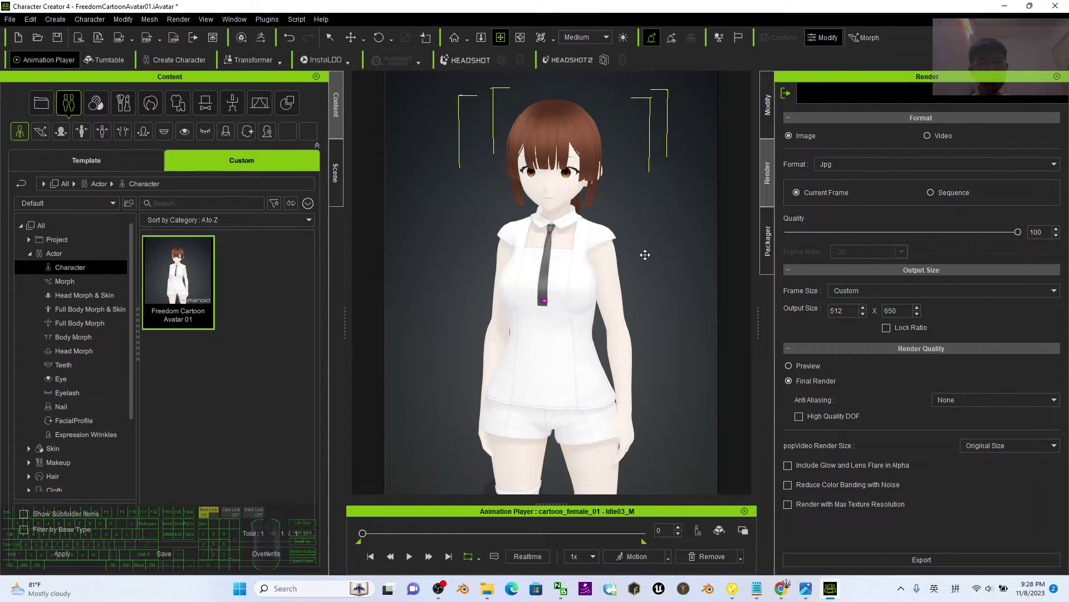
Load thumbnail.jpg from the Desktop as the Freedom Cartoon Avatar 01 pack's thumbnail
{"action": "left_click", "coordinate": [771, 242]}
{"action": "right_click", "coordinate": [934, 207]}
{"action": "left_click", "coordinate": [1024, 288]}
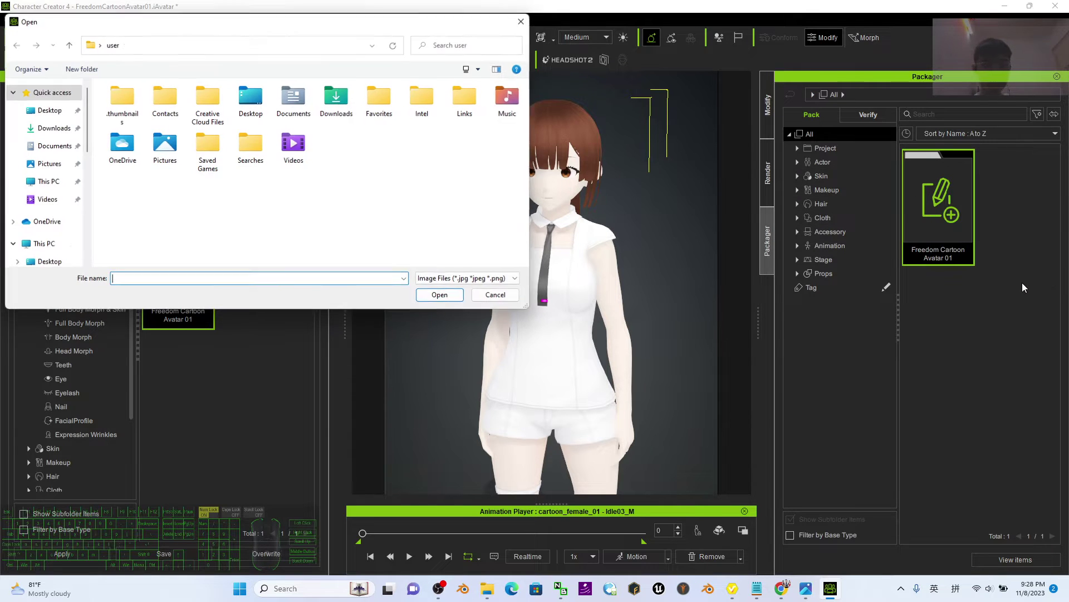
{"action": "left_click", "coordinate": [55, 118]}
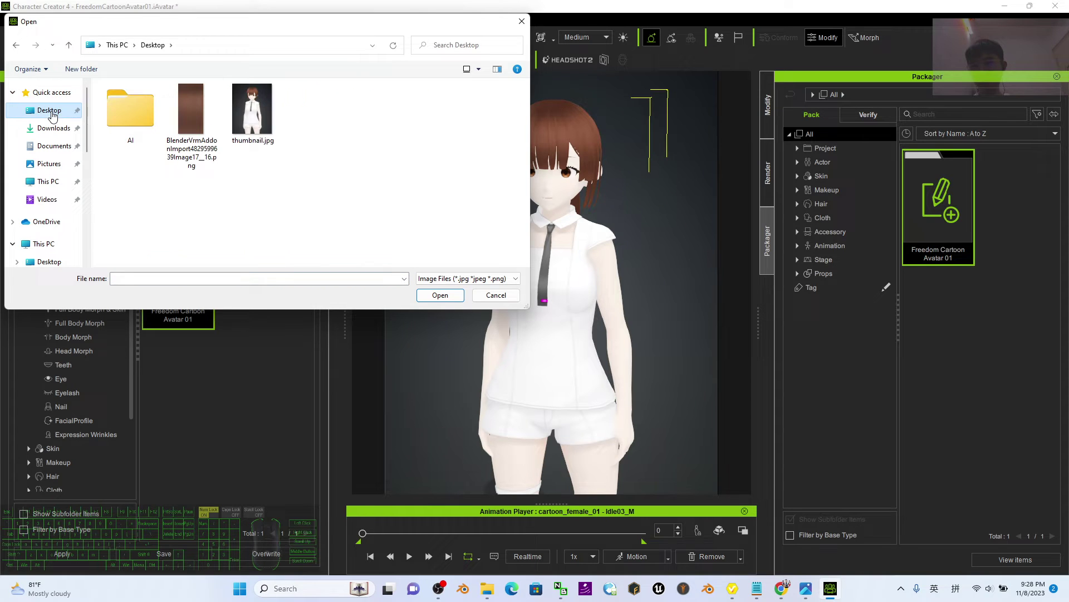
{"action": "double_click", "coordinate": [269, 116]}
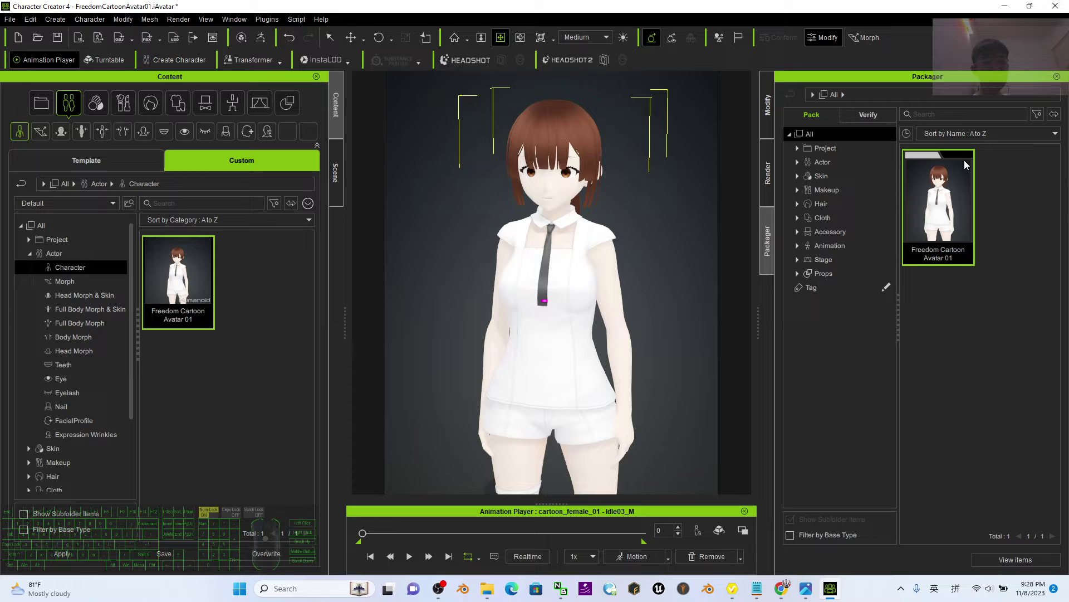
Create a Freedom Arts 3D subfolder under the pack's Actor > Character category
{"action": "left_click", "coordinate": [951, 209]}
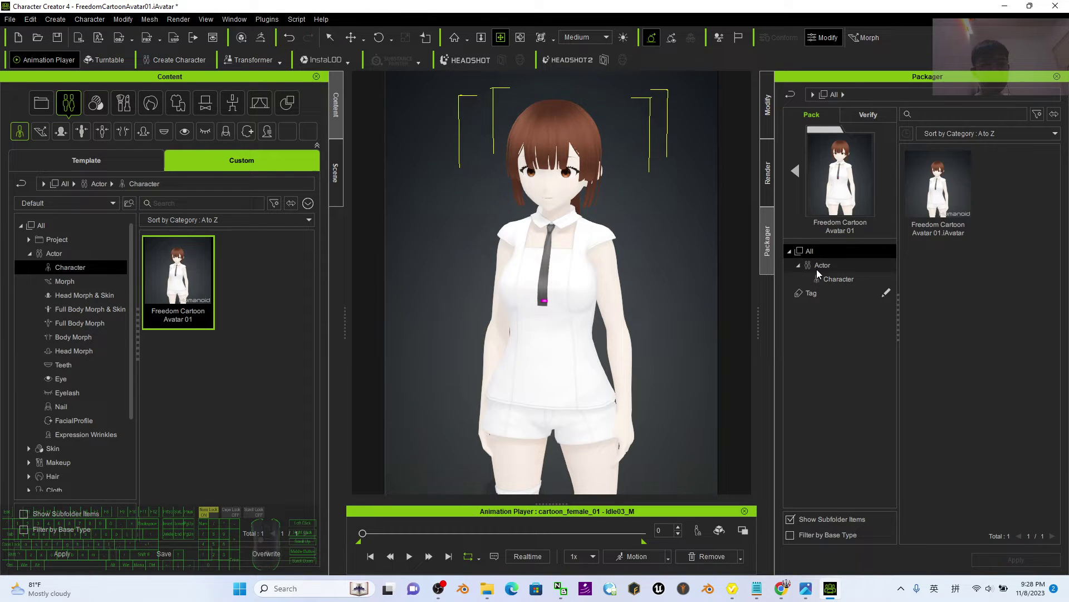
{"action": "left_click", "coordinate": [946, 182]}
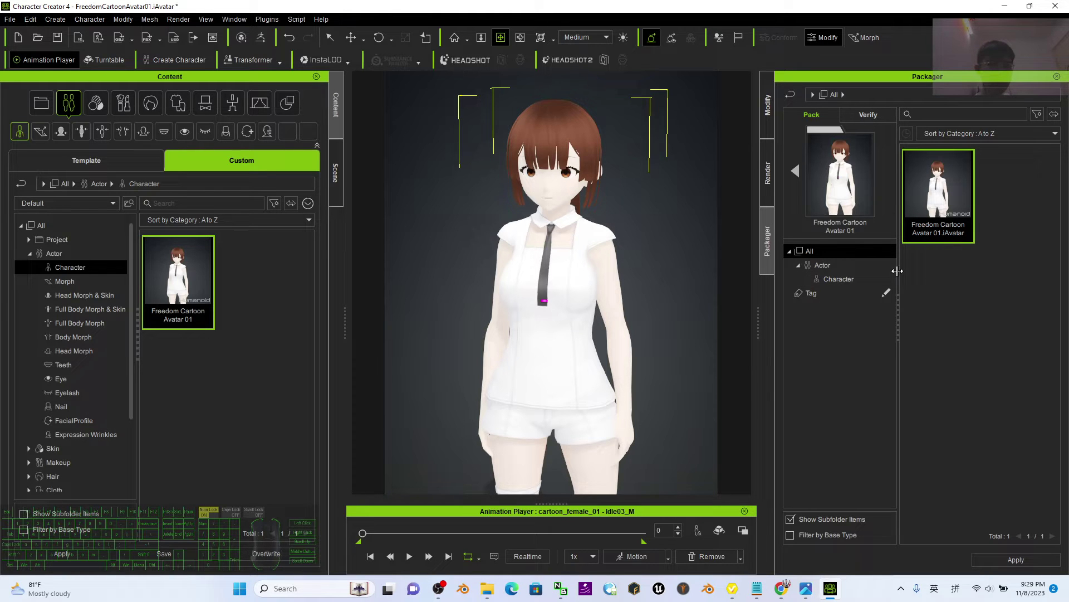
{"action": "left_click", "coordinate": [936, 278]}
{"action": "left_click", "coordinate": [843, 284]}
{"action": "right_click", "coordinate": [852, 280]}
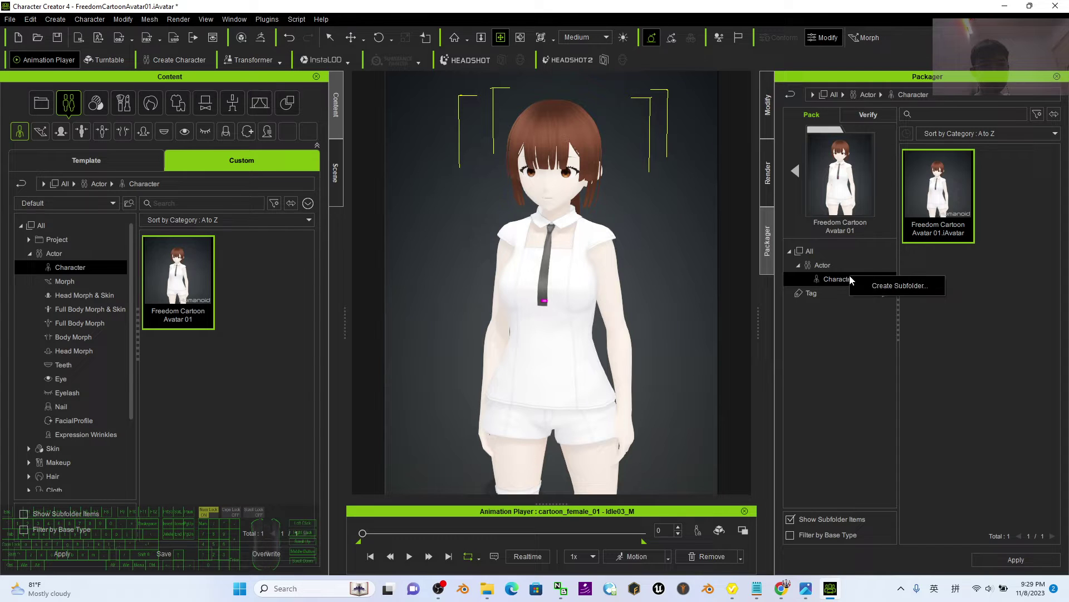
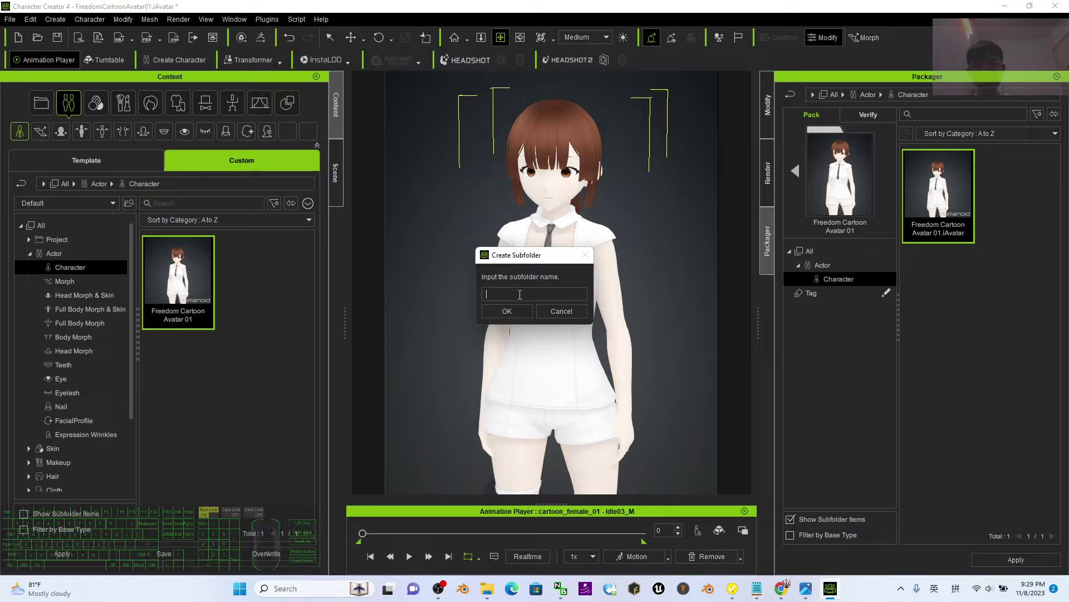
{"action": "key", "text": "shift+BackSpace"}
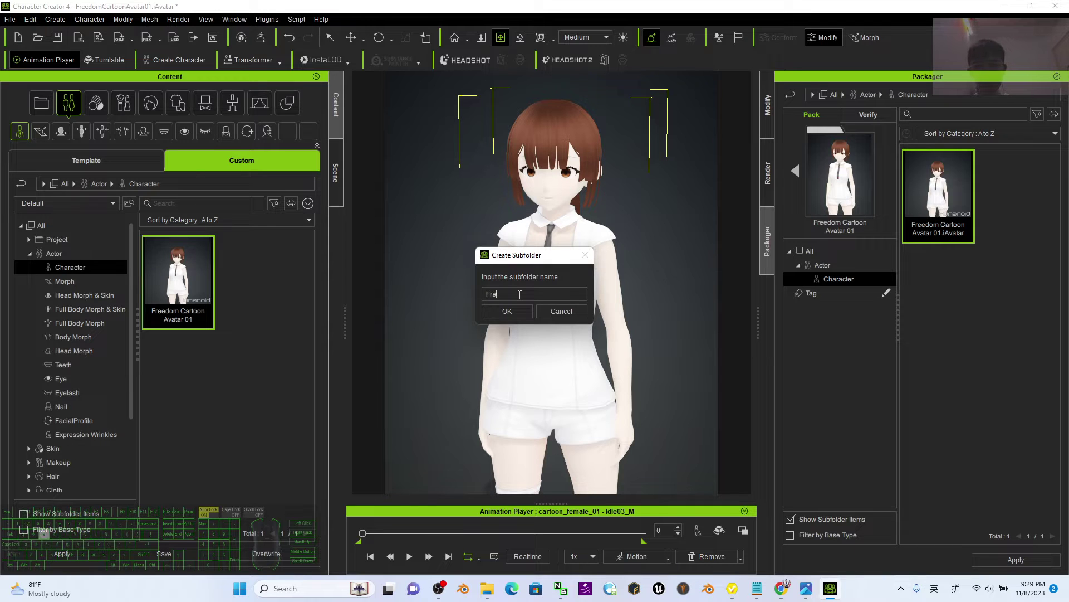
{"action": "key", "text": "space"}
{"action": "key", "text": "space"}
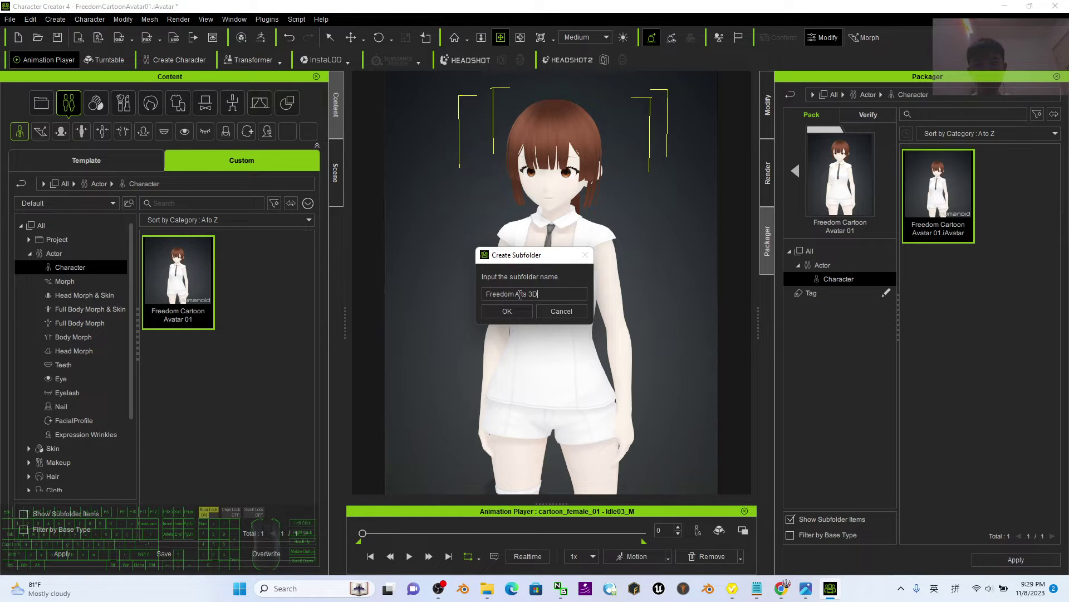
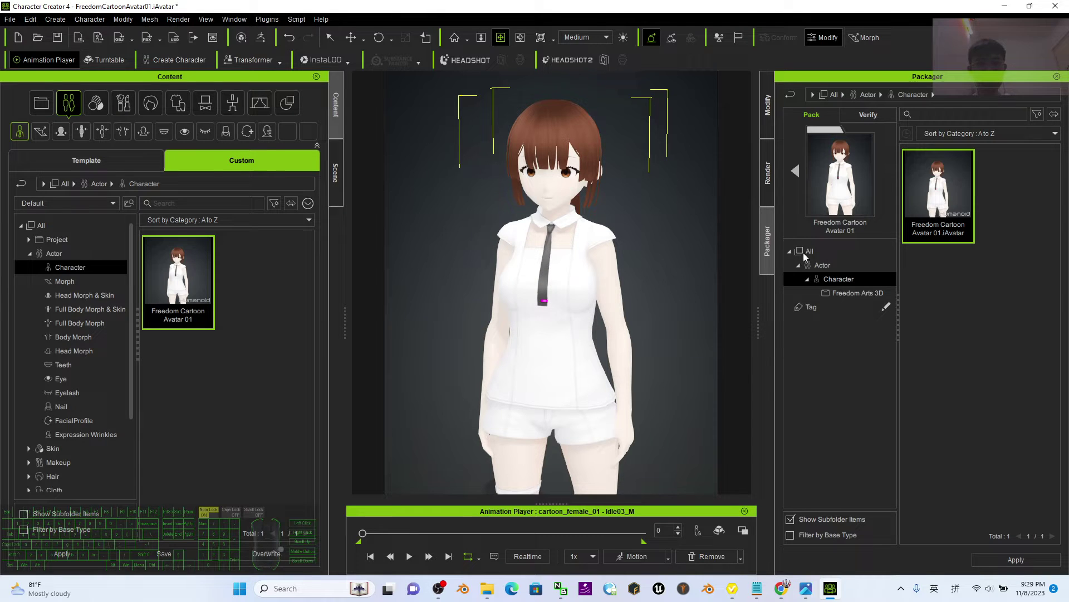
{"action": "left_click", "coordinate": [868, 300]}
Move the .iAvatar item into the Freedom Arts 3D subfolder and return to the pack list
{"action": "left_click", "coordinate": [864, 286]}
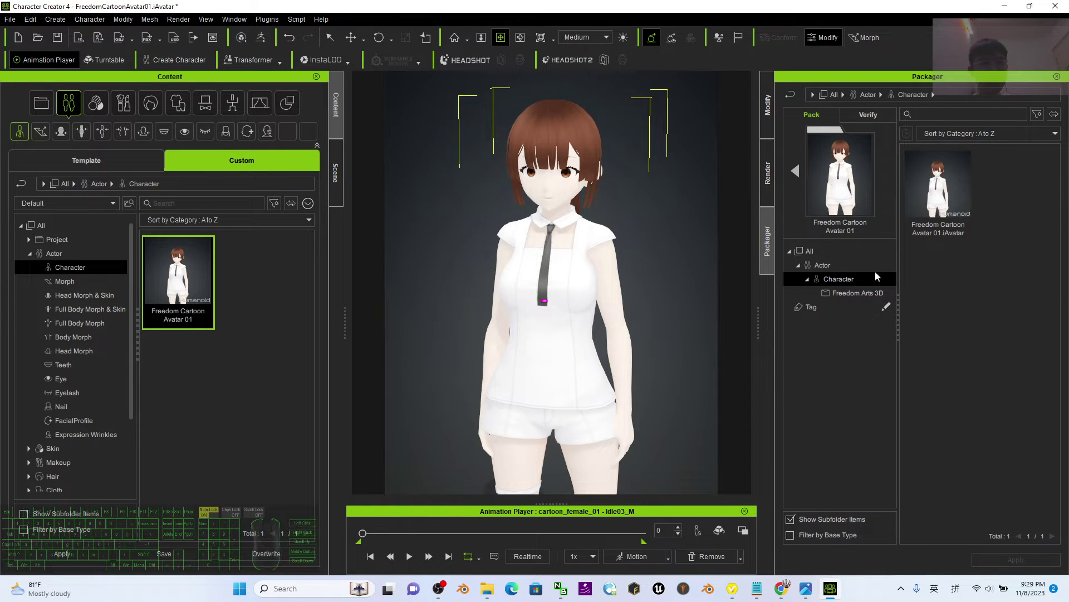
{"action": "left_click_drag", "start_coordinate": [949, 178], "coordinate": [859, 295]}
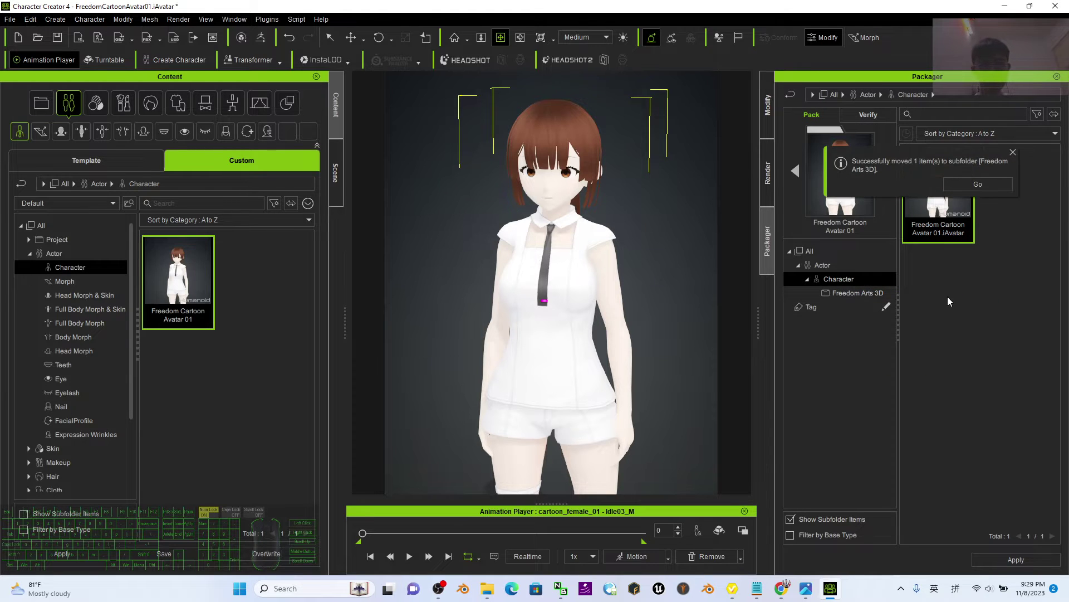
{"action": "left_click", "coordinate": [966, 301]}
{"action": "left_click", "coordinate": [872, 299]}
{"action": "left_click", "coordinate": [852, 285]}
{"action": "left_click", "coordinate": [857, 298]}
{"action": "left_click", "coordinate": [1005, 230]}
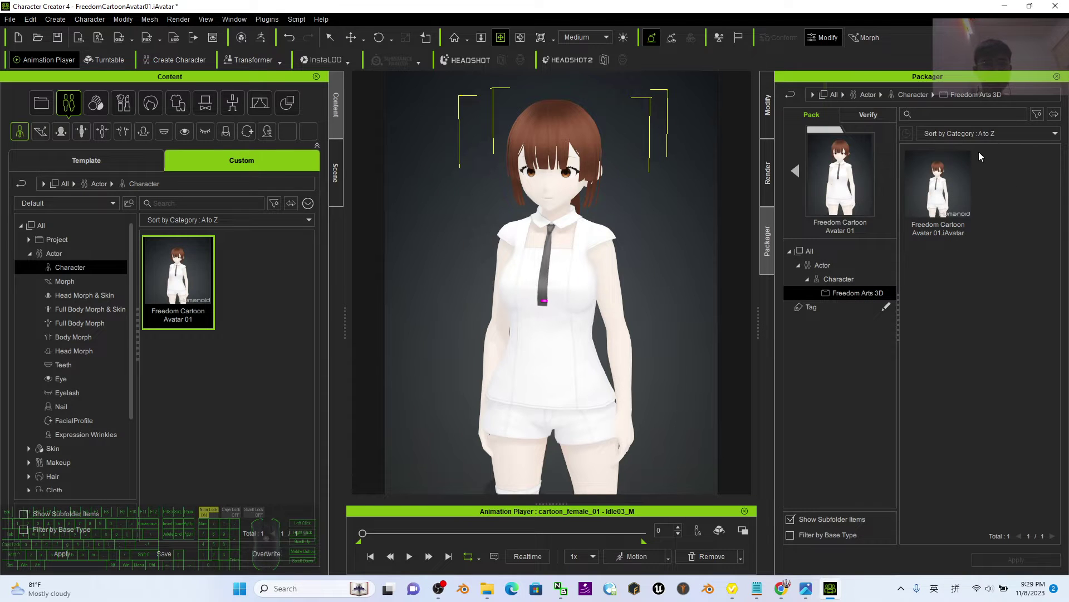
{"action": "left_click", "coordinate": [845, 294]}
{"action": "left_click", "coordinate": [797, 178]}
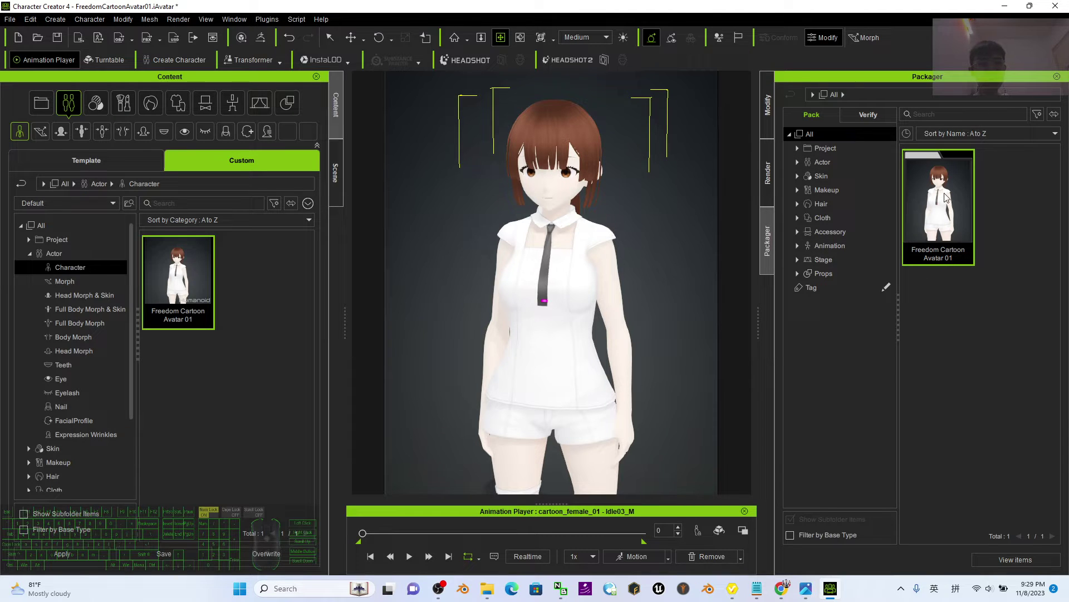
Start uploading the Freedom Cartoon Avatar 01 pack and confirm the modified avatar item
{"action": "double_click", "coordinate": [946, 204]}
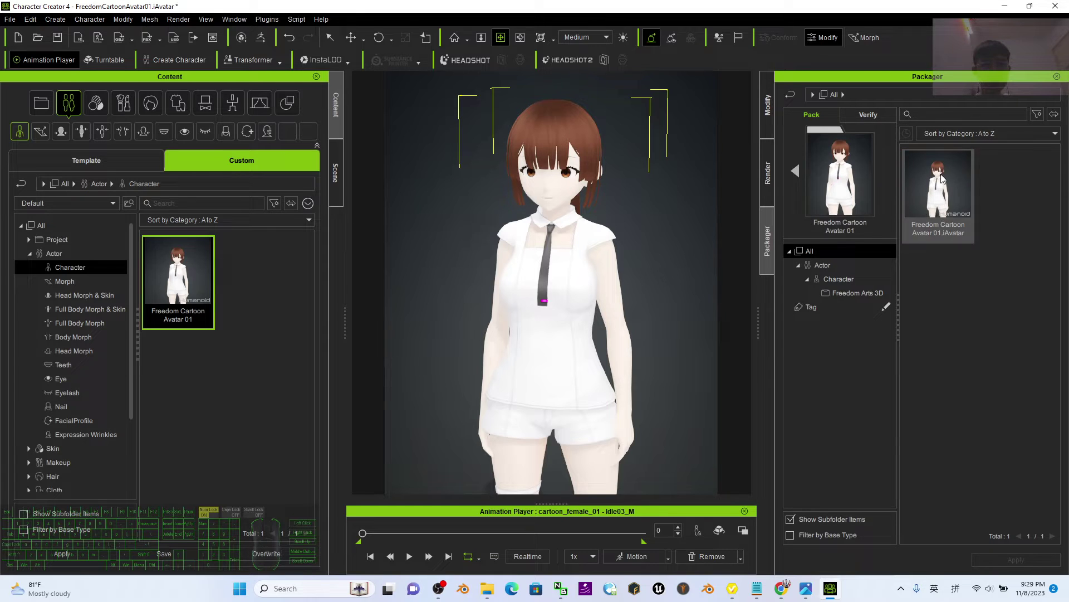
{"action": "left_click", "coordinate": [797, 177]}
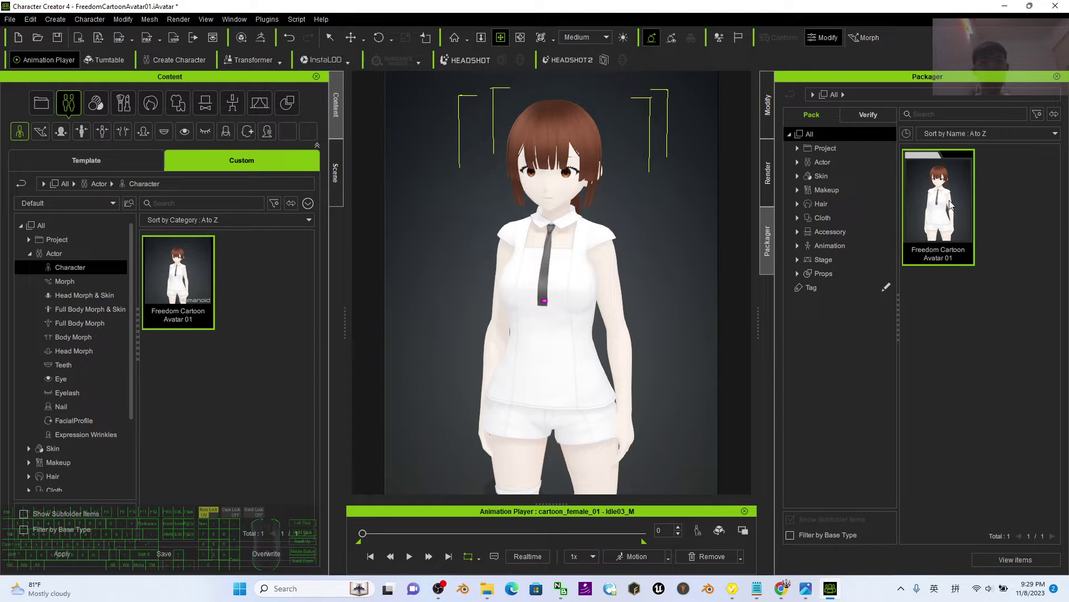
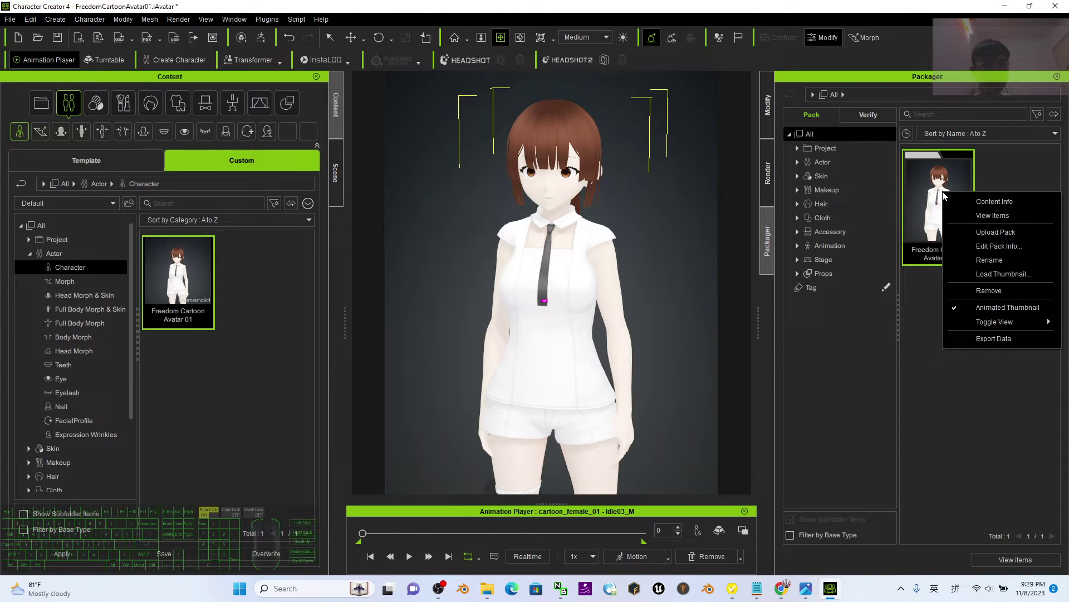
{"action": "left_click_drag", "start_coordinate": [997, 251], "coordinate": [1010, 240]}
{"action": "left_click", "coordinate": [1010, 239]}
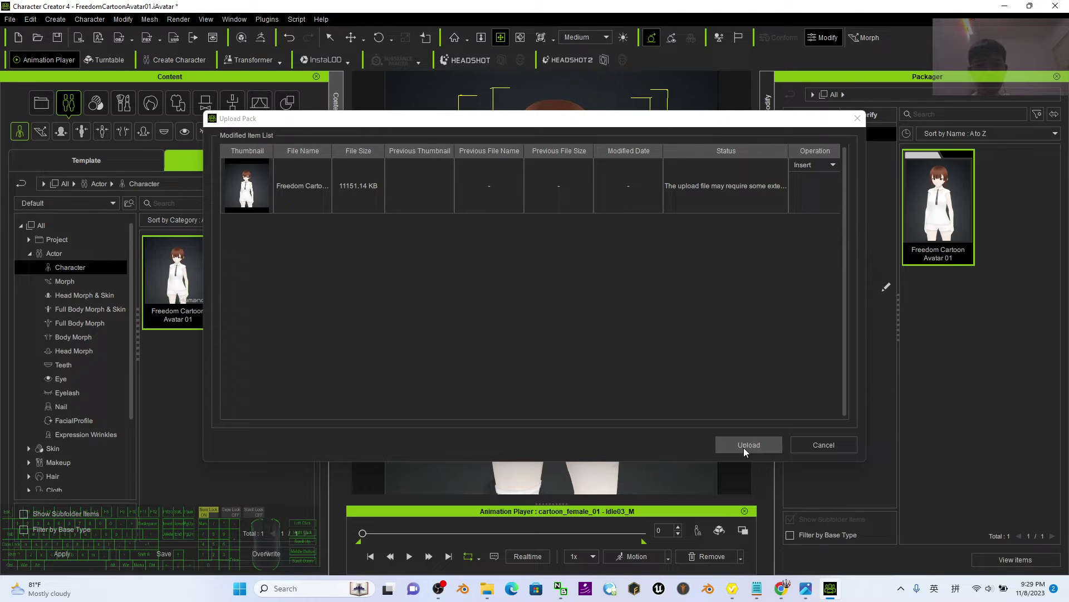
{"action": "left_click", "coordinate": [747, 453]}
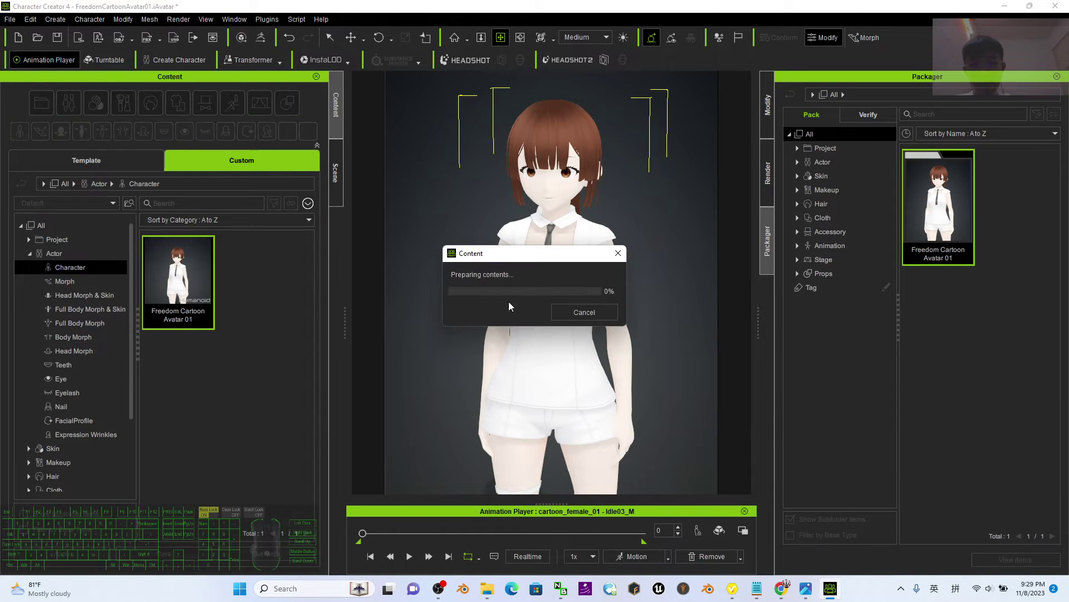
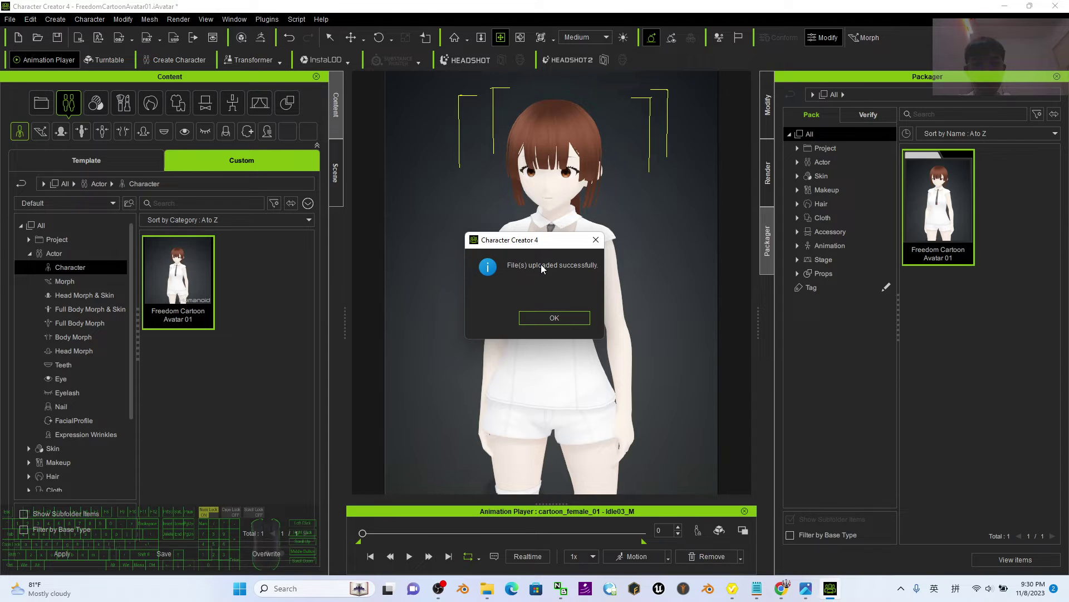
Dismiss the 'File(s) uploaded successfully' message once the upload completes
{"action": "left_click", "coordinate": [560, 324]}
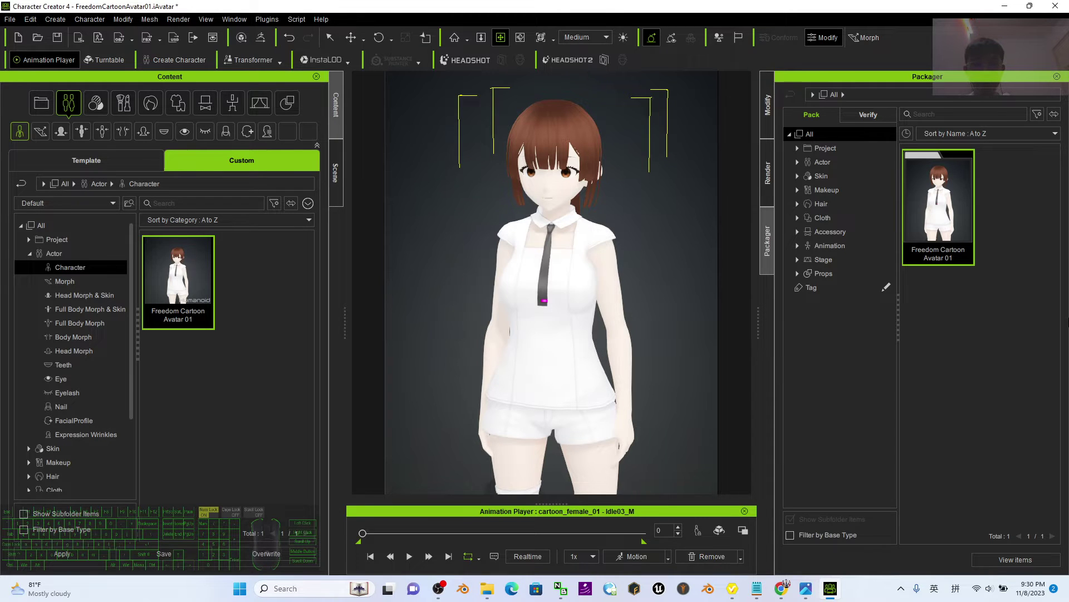
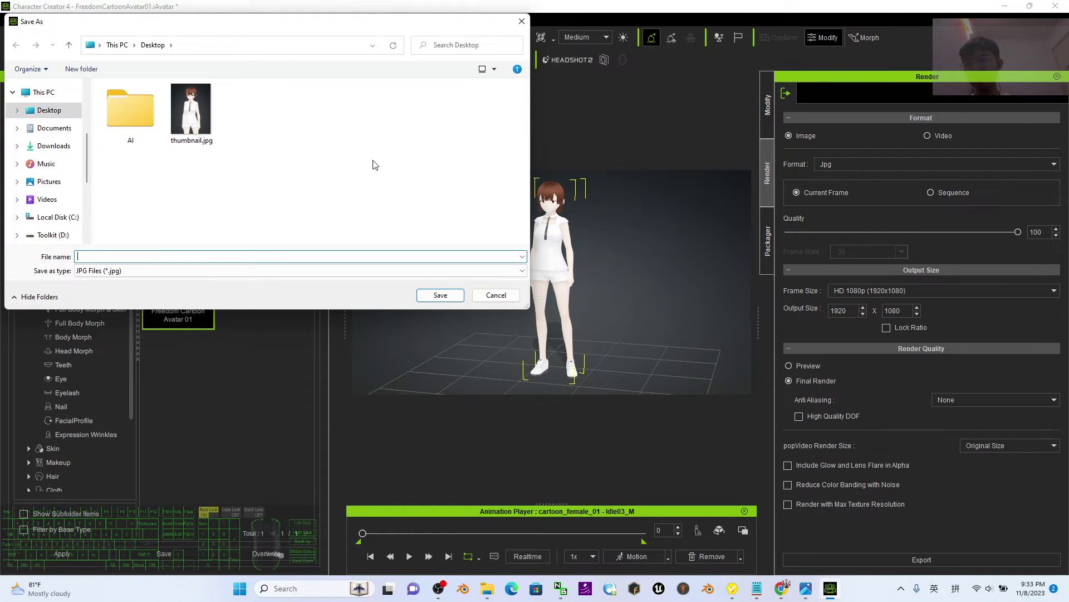
Switch back to the Marketplace listing edit page in Chrome after saving the render
{"action": "left_click", "coordinate": [785, 594]}
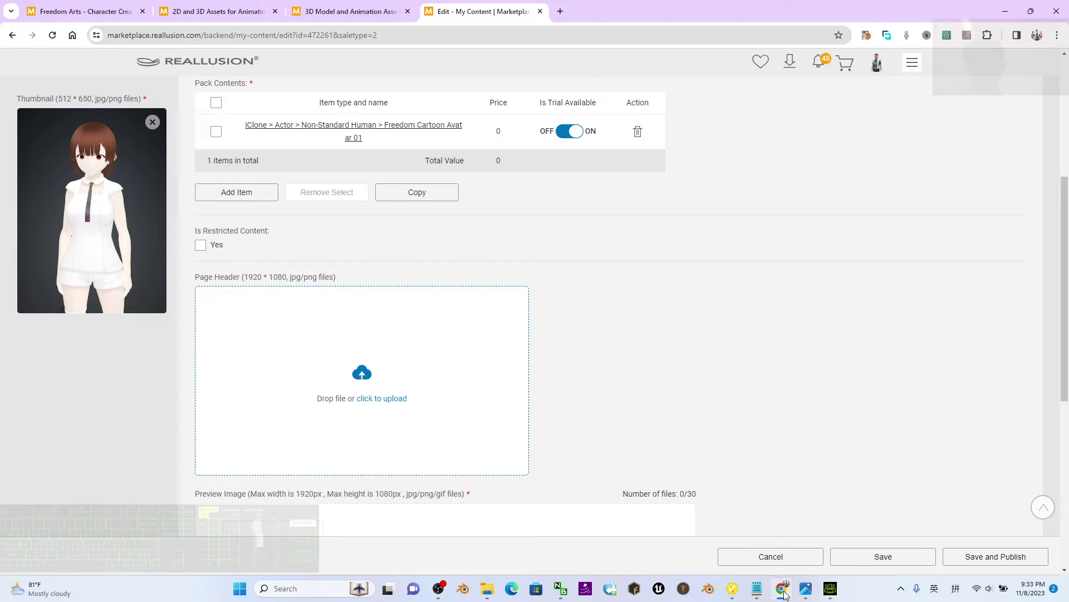
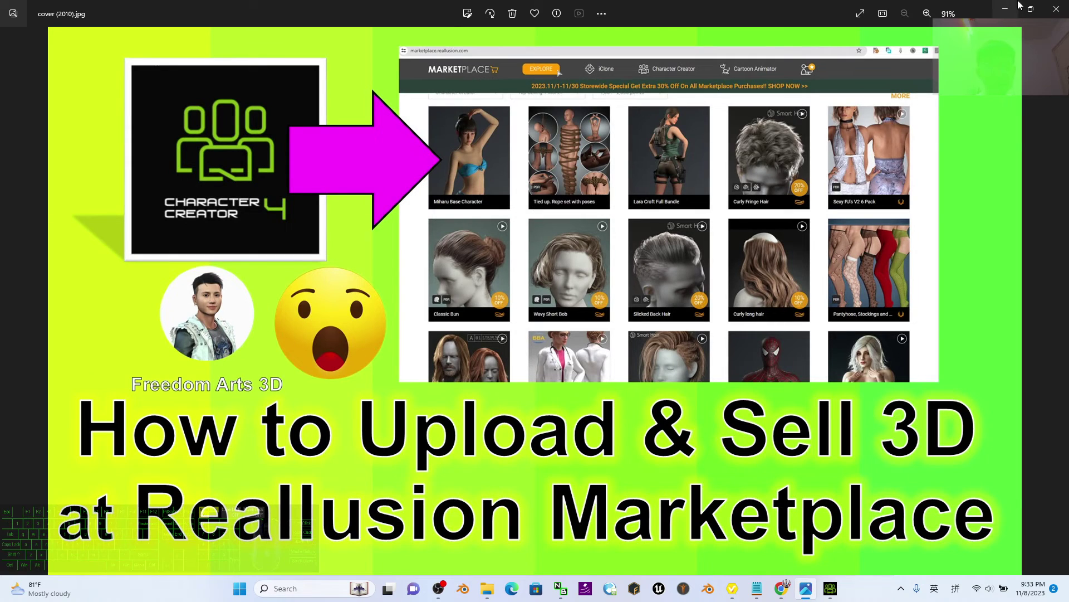
{"action": "left_click", "coordinate": [1009, 4]}
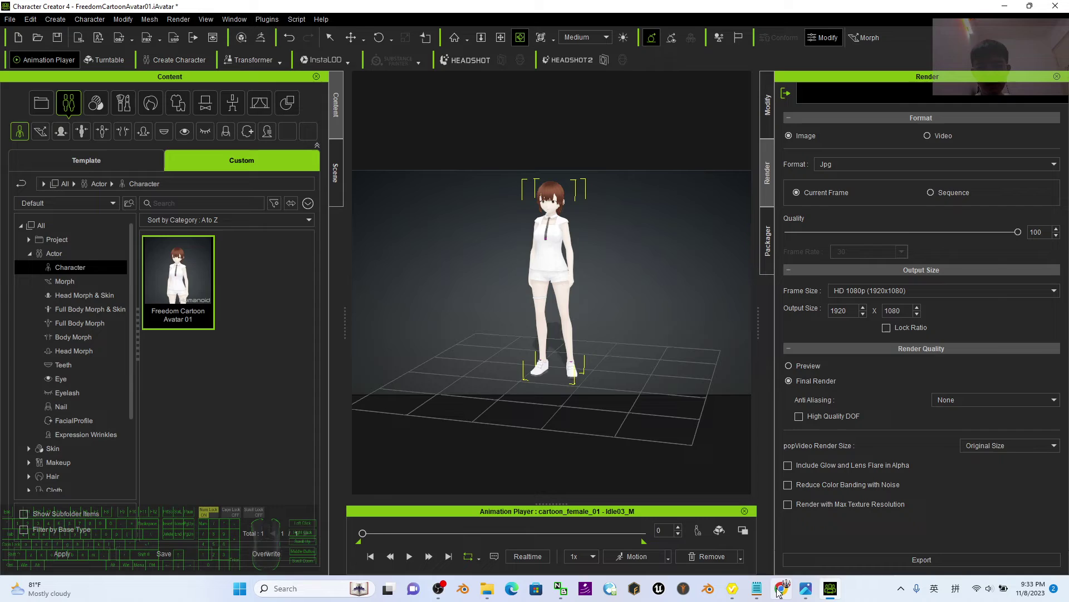
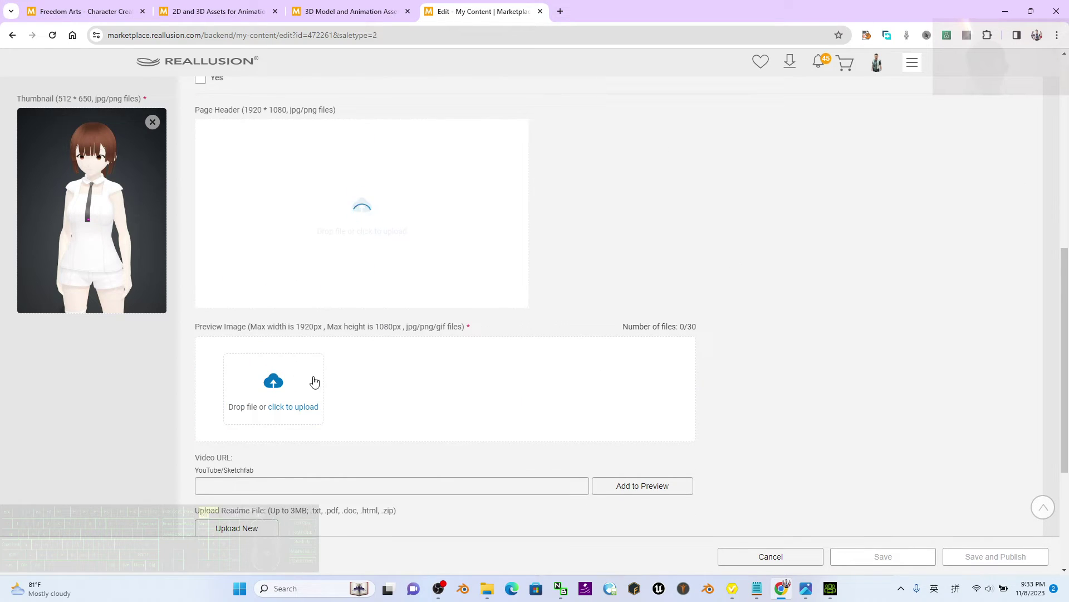
Upload the avatar render as the preview image, then attempt Save and Publish
{"action": "left_click", "coordinate": [292, 399]}
{"action": "left_click", "coordinate": [302, 412]}
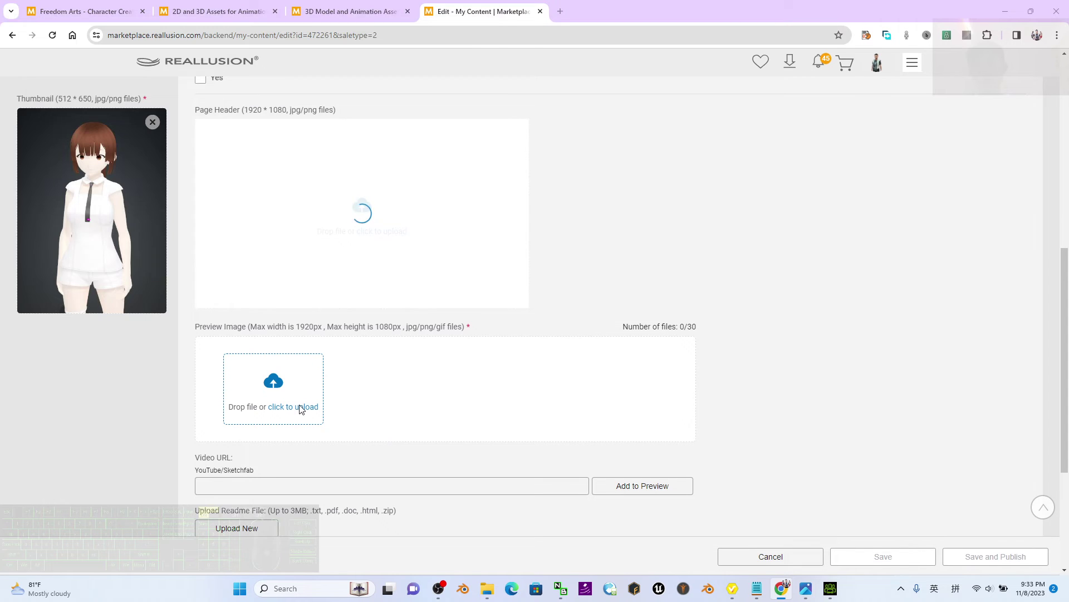
{"action": "double_click", "coordinate": [262, 116]}
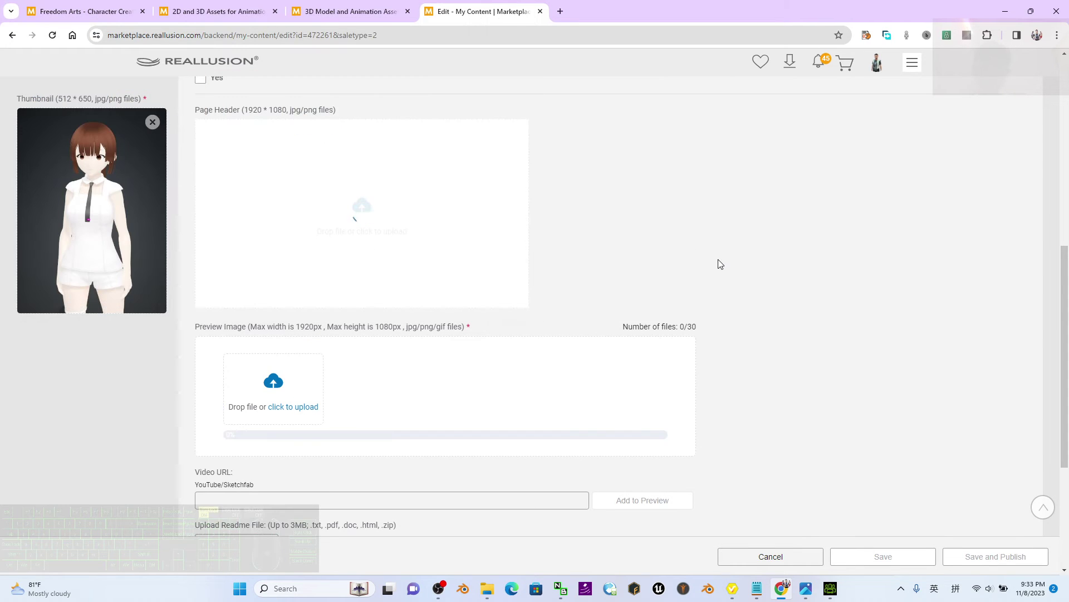
{"action": "scroll", "scroll_direction": "up", "scroll_amount": 3}
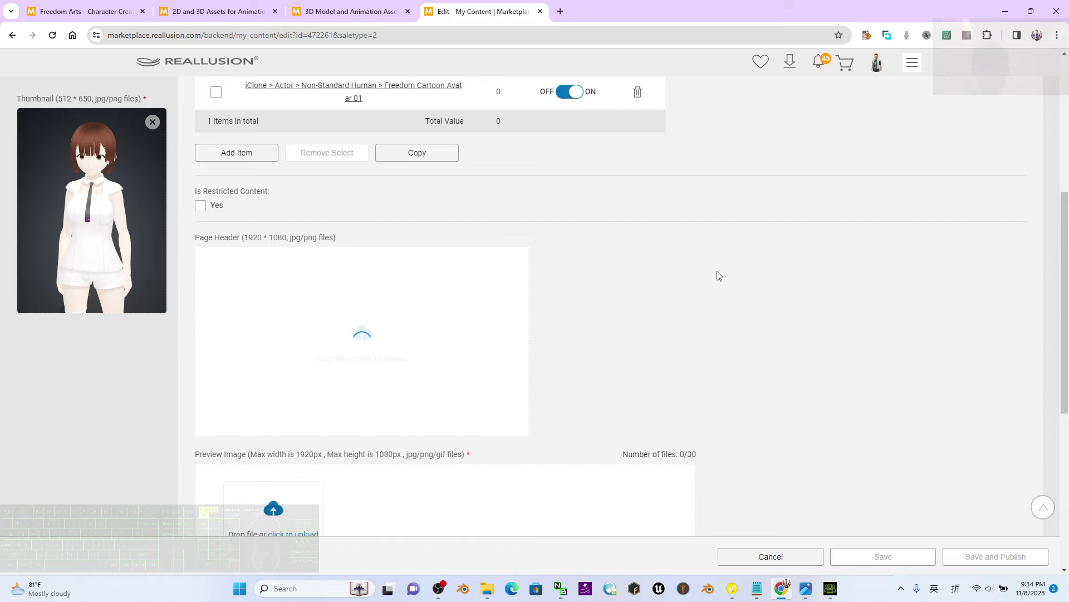
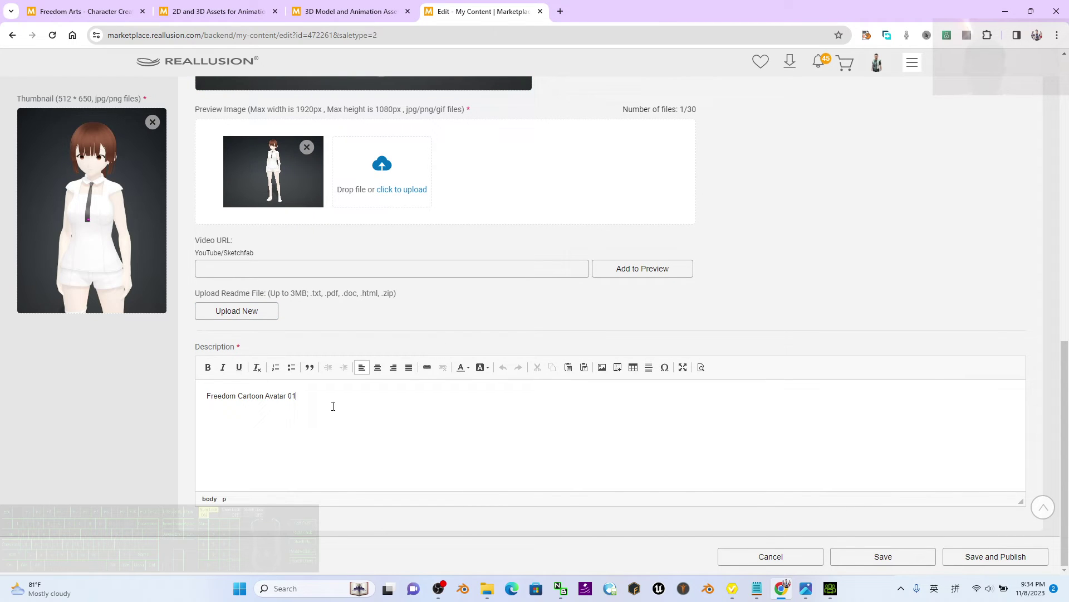
{"action": "scroll", "scroll_direction": "down", "scroll_amount": 3}
{"action": "left_click", "coordinate": [996, 567]}
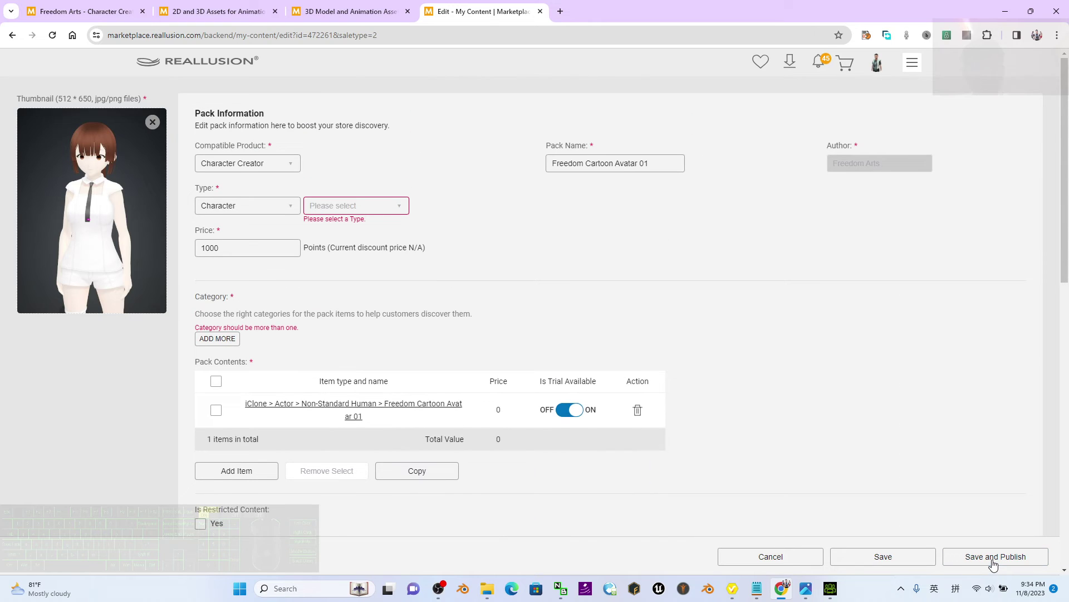
Set the pack type to Character with the Avatar subtype
{"action": "scroll", "scroll_direction": "down", "scroll_amount": 3}
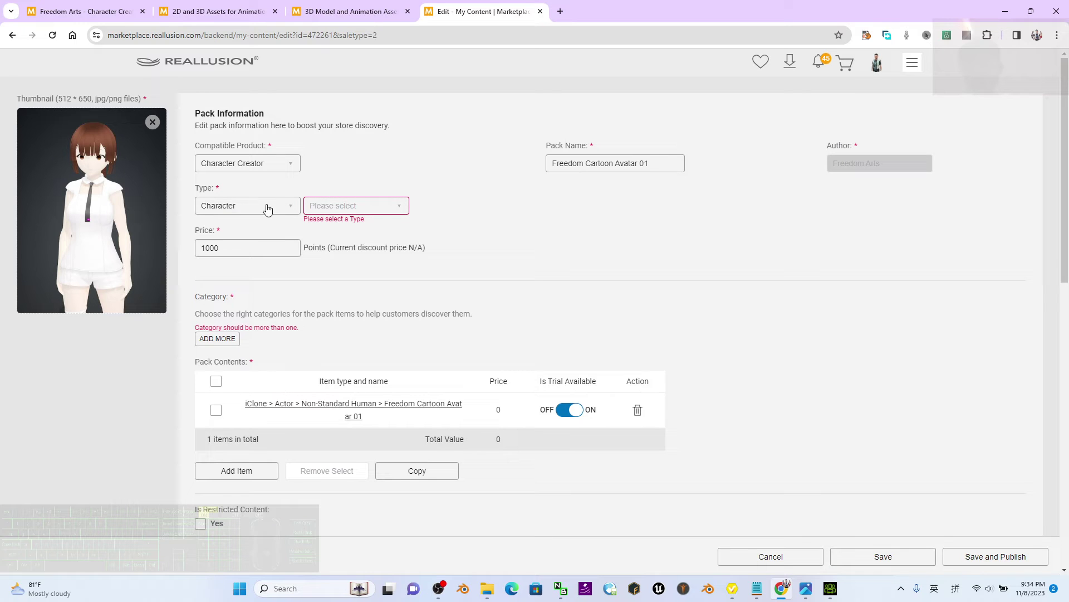
{"action": "left_click", "coordinate": [383, 214]}
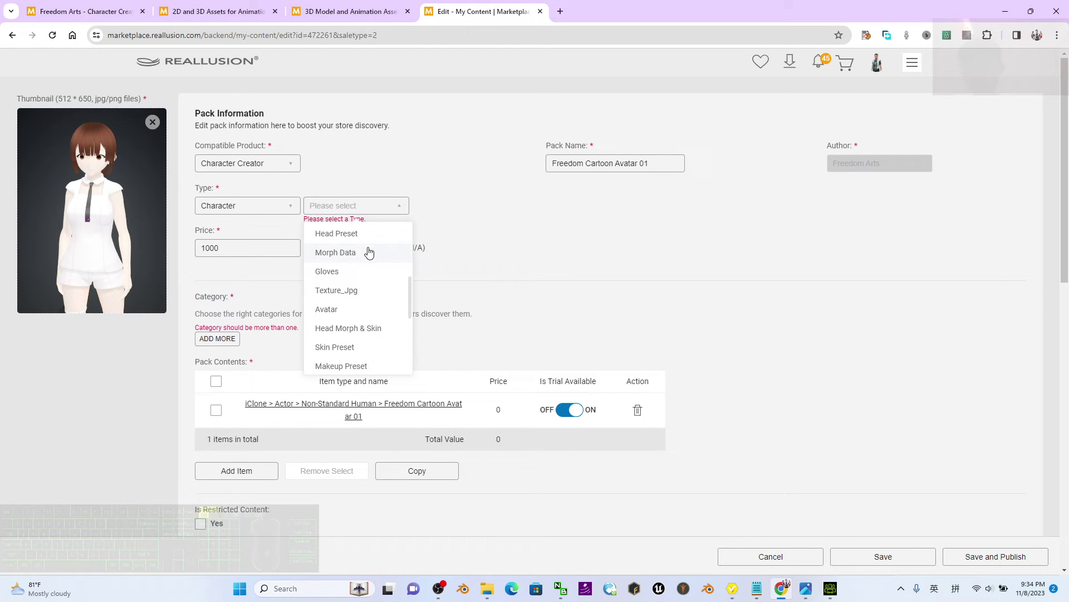
{"action": "left_click", "coordinate": [335, 318]}
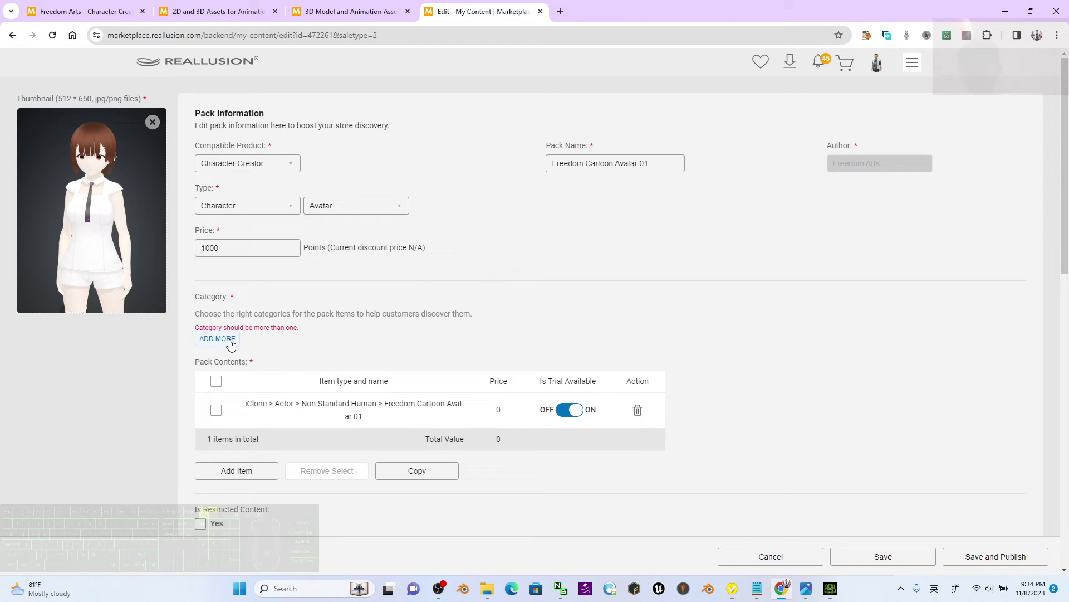
Add a Character Creator > Actor > Character category set to Female
{"action": "left_click", "coordinate": [223, 347]}
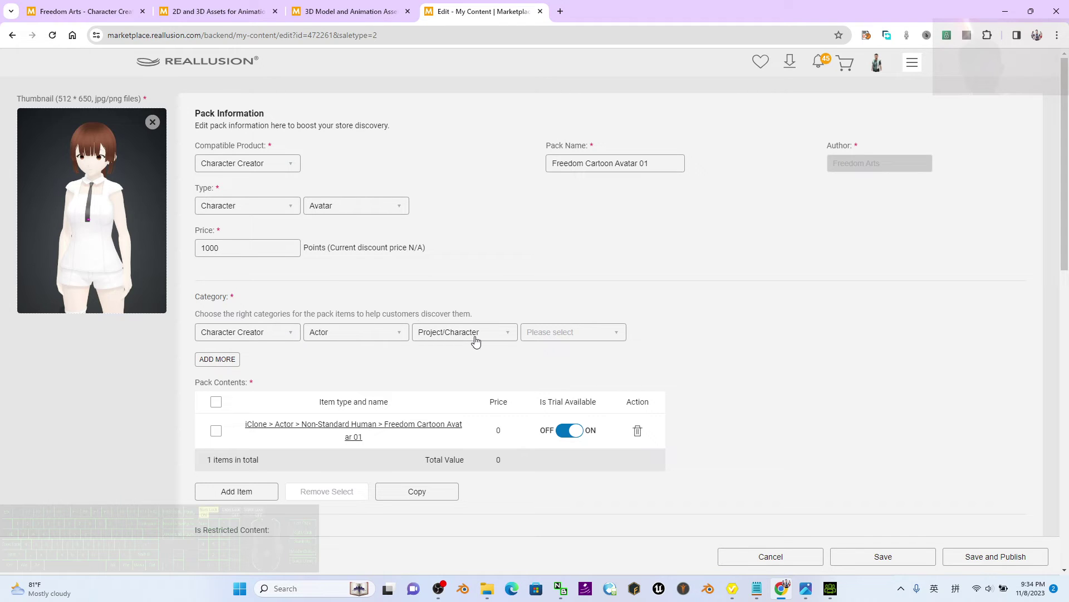
{"action": "left_click", "coordinate": [505, 341]}
{"action": "left_click", "coordinate": [594, 334]}
{"action": "left_click", "coordinate": [554, 385]}
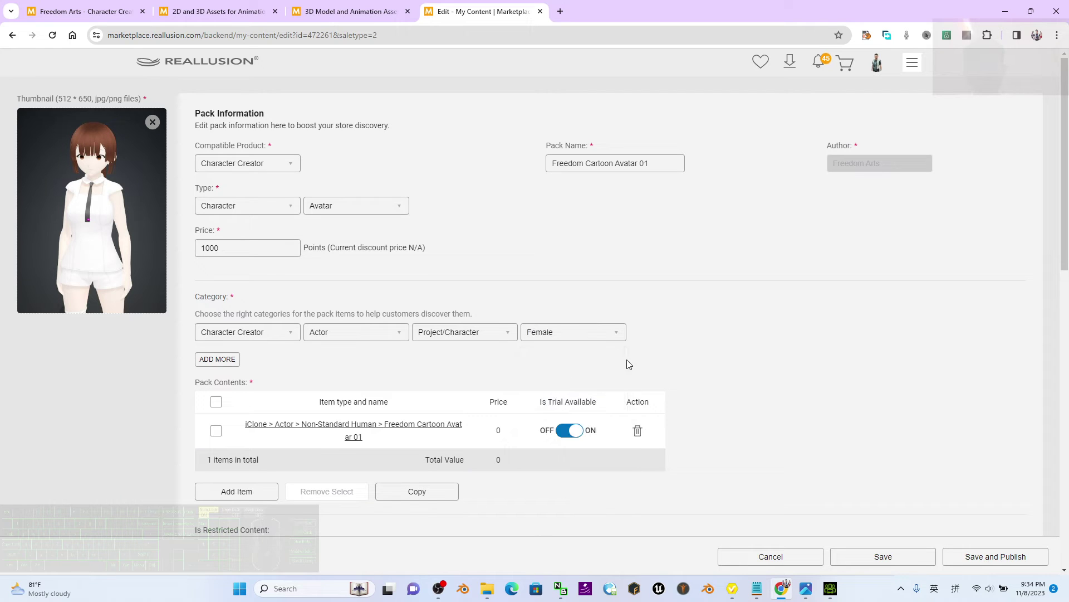
{"action": "scroll", "scroll_direction": "up", "scroll_amount": 3}
{"action": "left_click", "coordinate": [567, 345]}
{"action": "left_click", "coordinate": [579, 334]}
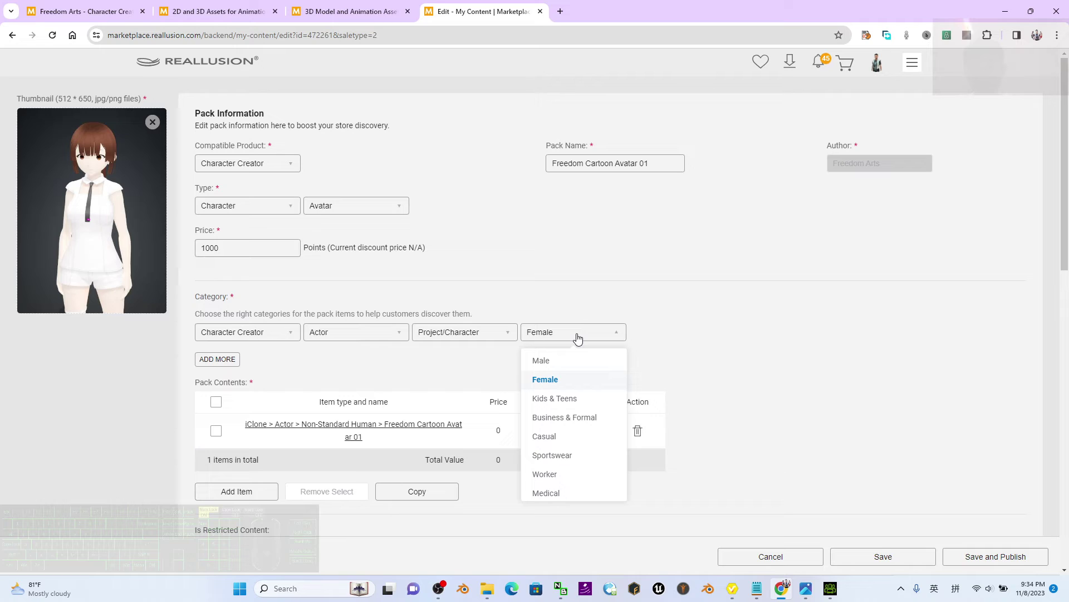
{"action": "left_click", "coordinate": [580, 341]}
{"action": "double_click", "coordinate": [278, 350]}
Add a second category set to Kids & Teens and retry Save and Publish
{"action": "left_click", "coordinate": [232, 366]}
{"action": "right_click", "coordinate": [522, 372]}
{"action": "left_click", "coordinate": [569, 363]}
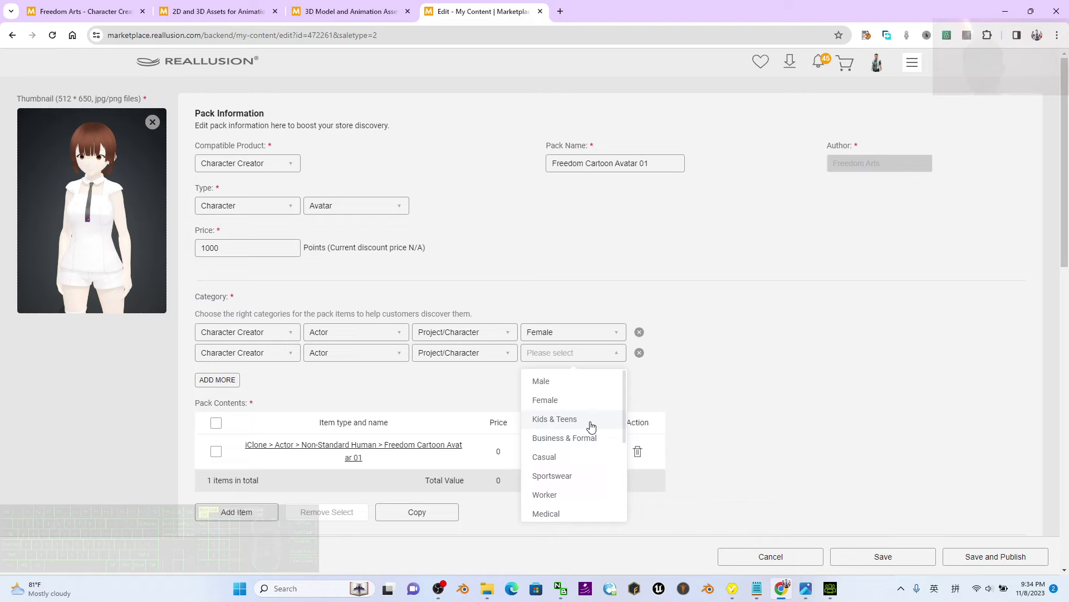
{"action": "left_click", "coordinate": [593, 429]}
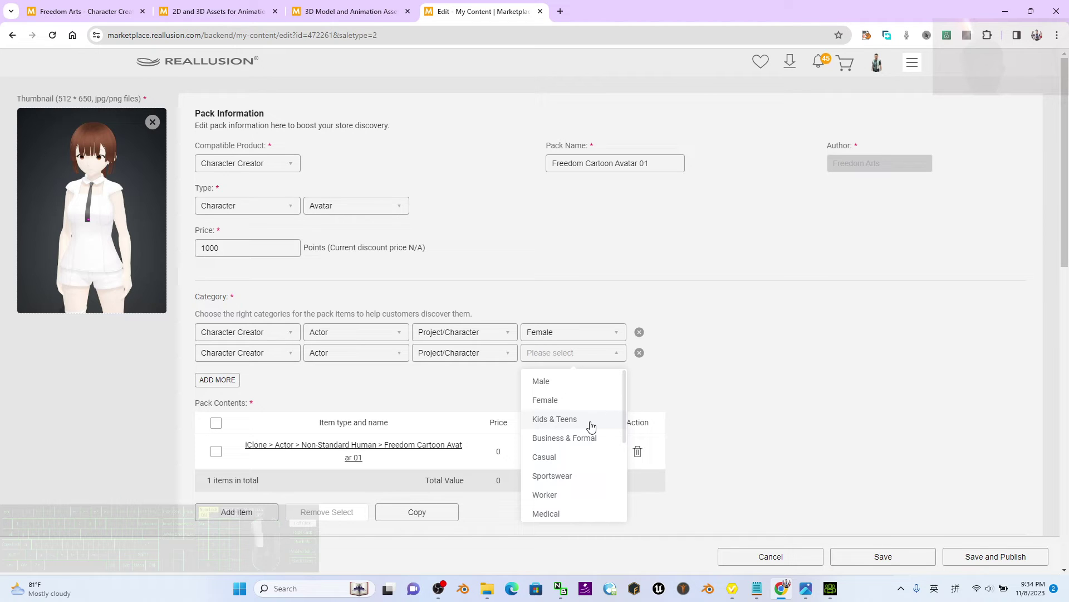
{"action": "left_click", "coordinate": [732, 368]}
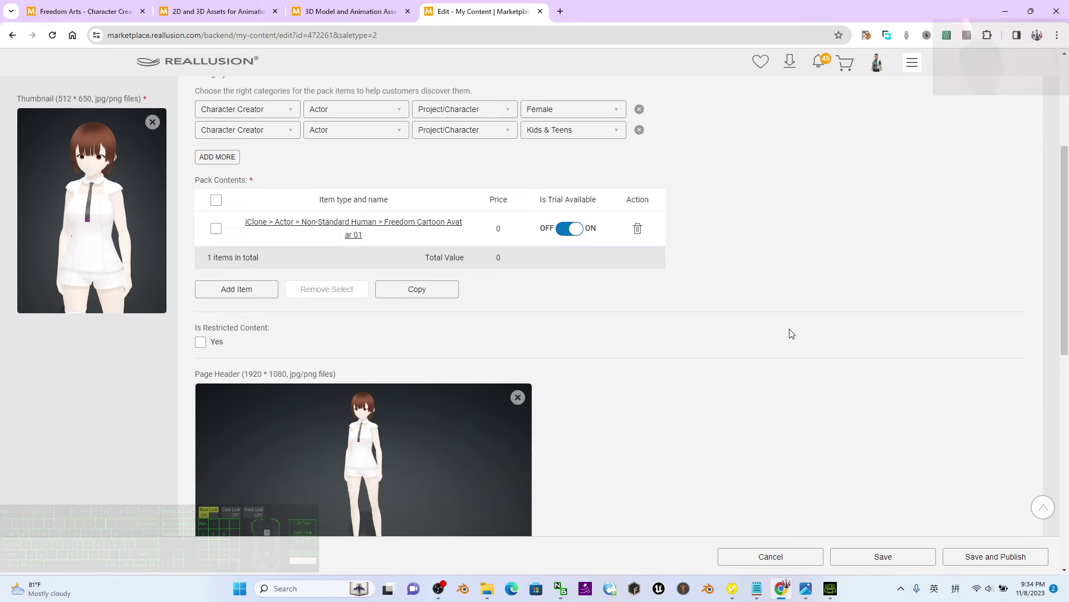
{"action": "left_click", "coordinate": [1002, 567]}
Bring up the + New Tag picker in the Marketplace Tag section
{"action": "scroll", "scroll_direction": "down", "scroll_amount": 3}
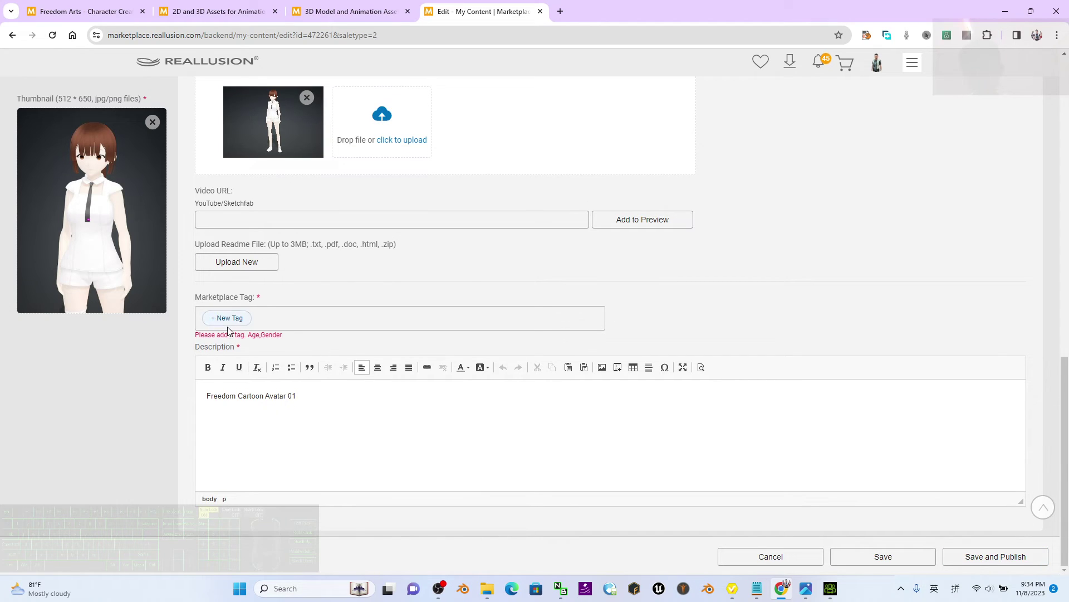
{"action": "left_click", "coordinate": [237, 326]}
{"action": "scroll", "scroll_direction": "down", "scroll_amount": 3}
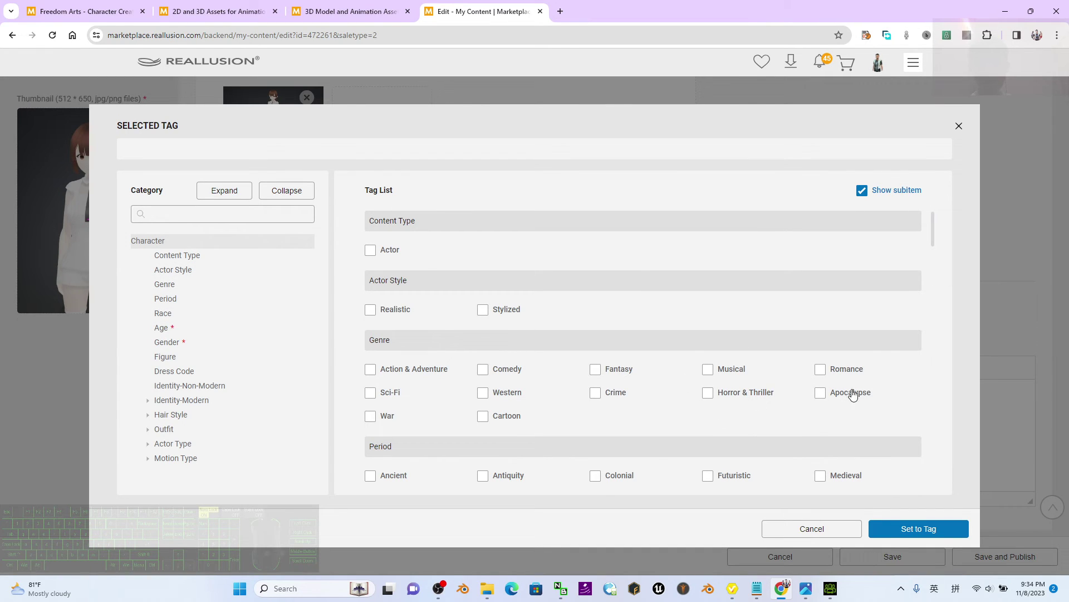
Tick the Actor, Stylized and Cartoon tags for the pack
{"action": "left_click", "coordinate": [513, 378]}
{"action": "left_click", "coordinate": [475, 419]}
{"action": "left_click_drag", "start_coordinate": [485, 423], "coordinate": [489, 321]}
{"action": "scroll", "scroll_direction": "up", "scroll_amount": 3}
{"action": "left_click", "coordinate": [377, 259]}
{"action": "scroll", "scroll_direction": "down", "scroll_amount": 3}
{"action": "middle_click", "coordinate": [597, 257]}
{"action": "scroll", "scroll_direction": "down", "scroll_amount": 3}
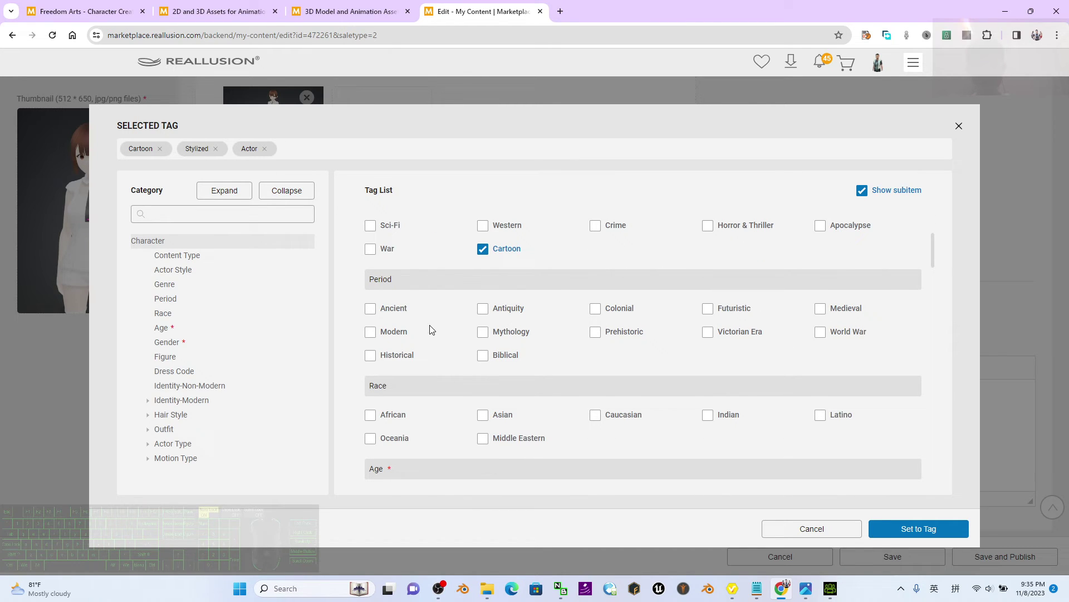
{"action": "left_click_drag", "start_coordinate": [547, 334], "coordinate": [447, 289]}
{"action": "scroll", "scroll_direction": "down", "scroll_amount": 3}
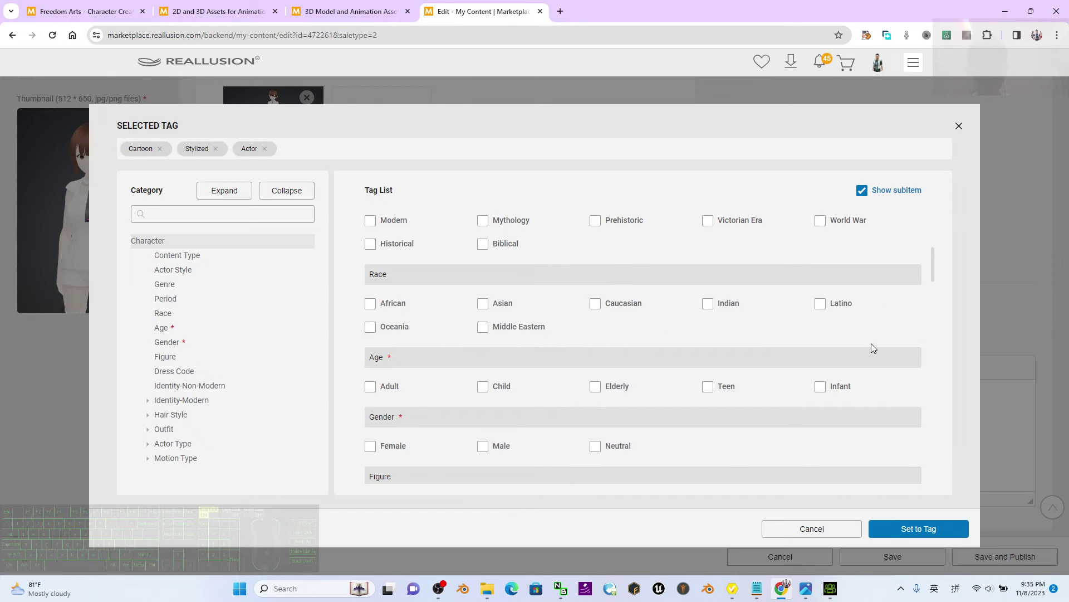
{"action": "middle_click", "coordinate": [872, 348]}
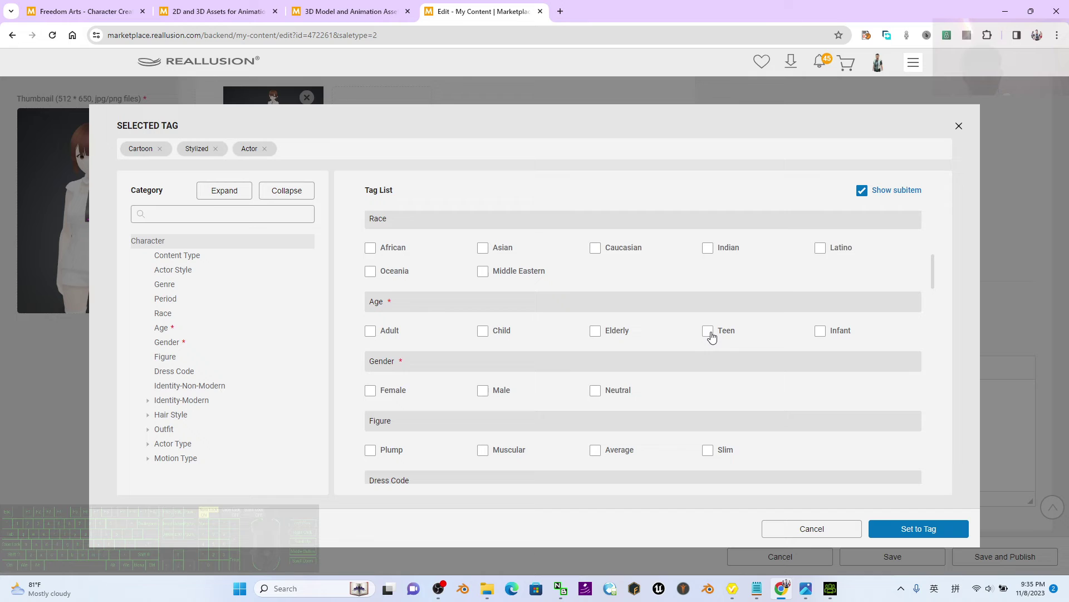
Tick the Teen, Female, Slim and Casual tags, reviewing the remaining tag list
{"action": "left_click", "coordinate": [714, 339]}
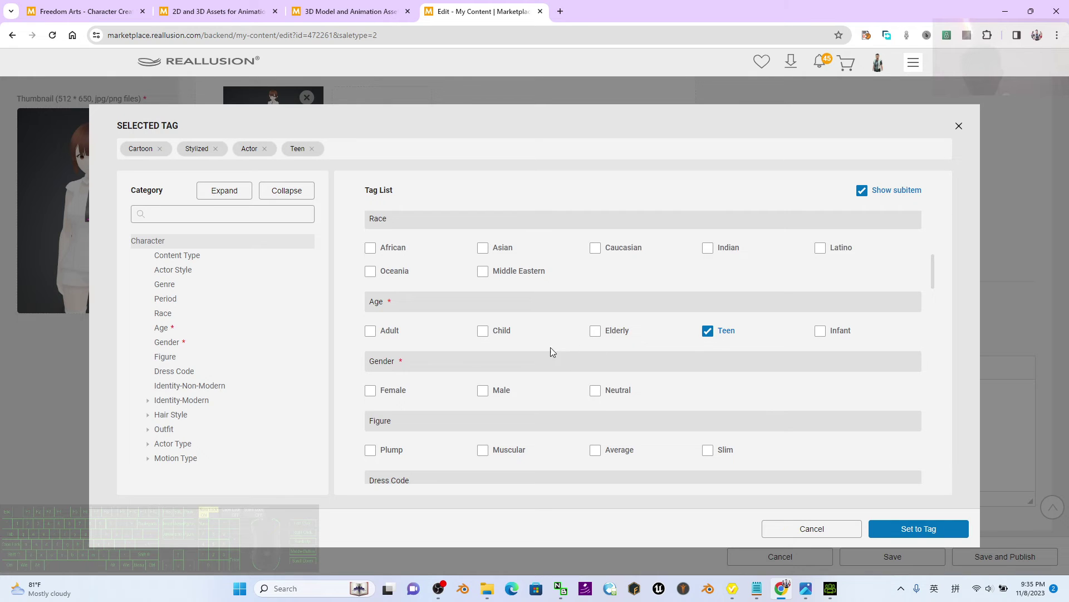
{"action": "left_click", "coordinate": [374, 397]}
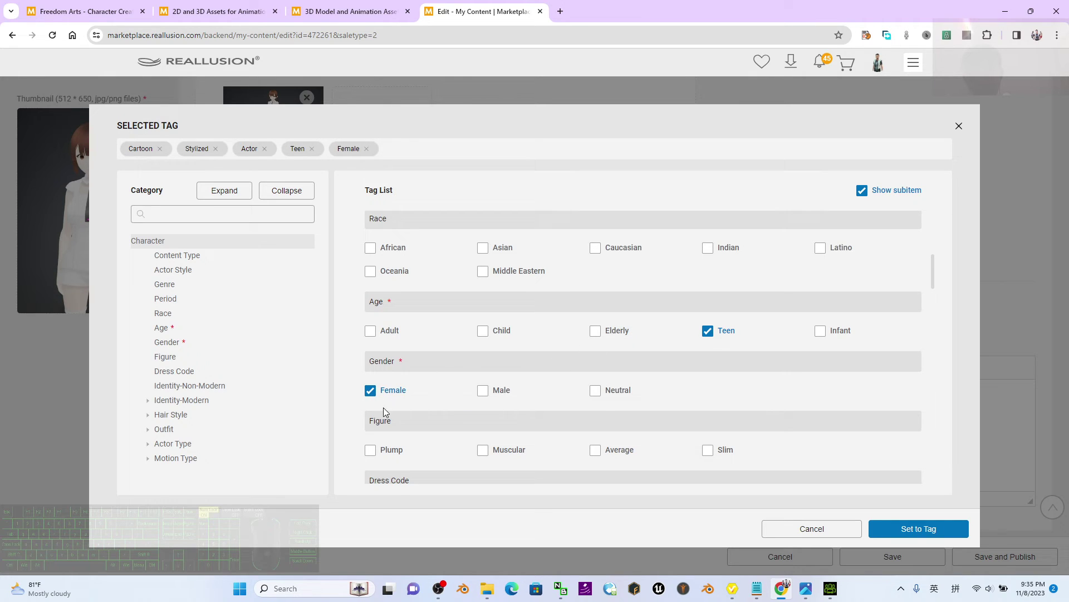
{"action": "middle_click", "coordinate": [640, 438]}
{"action": "scroll", "scroll_direction": "down", "scroll_amount": 3}
{"action": "left_click_drag", "start_coordinate": [710, 298], "coordinate": [616, 311]}
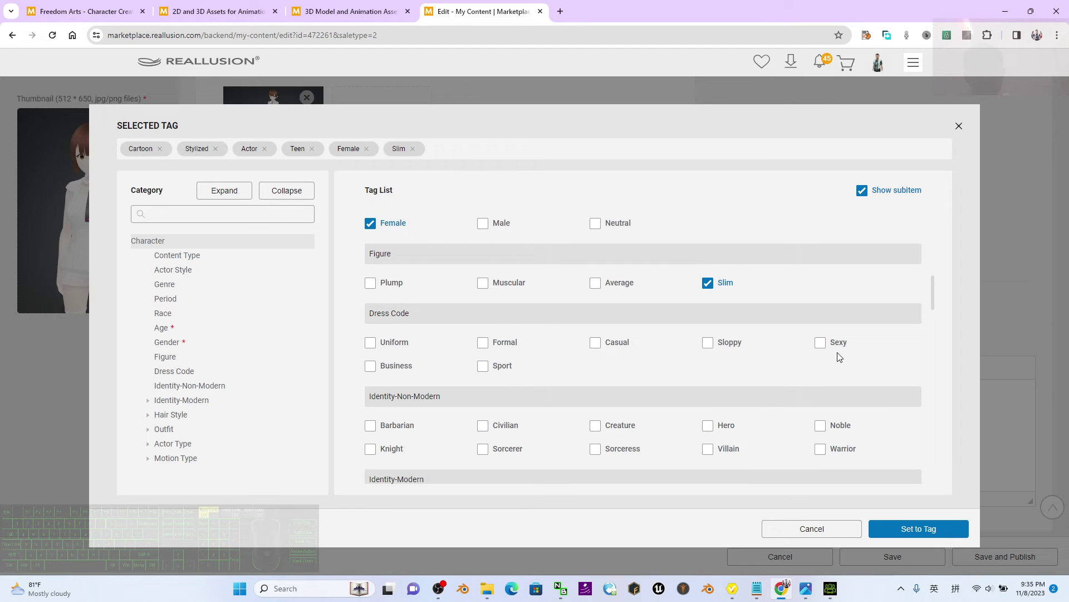
{"action": "left_click", "coordinate": [604, 350]}
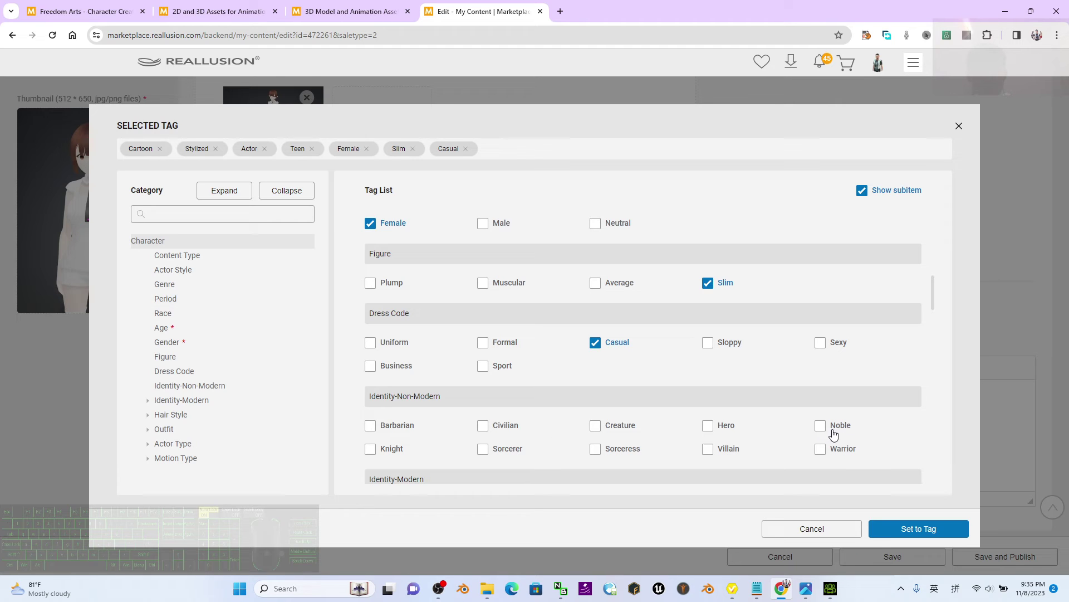
{"action": "scroll", "scroll_direction": "down", "scroll_amount": 3}
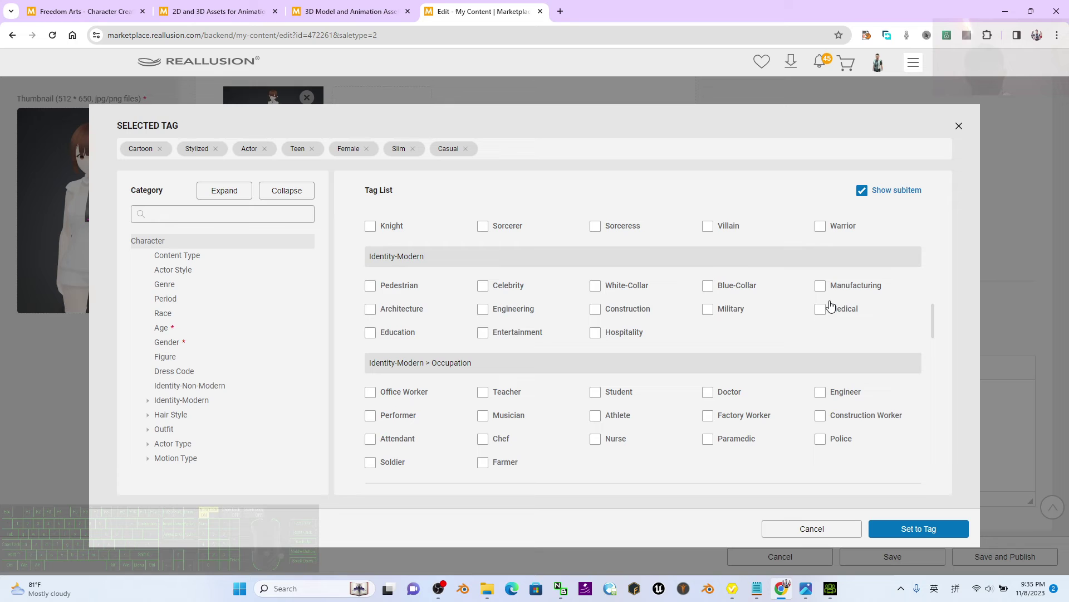
{"action": "scroll", "scroll_direction": "down", "scroll_amount": 3}
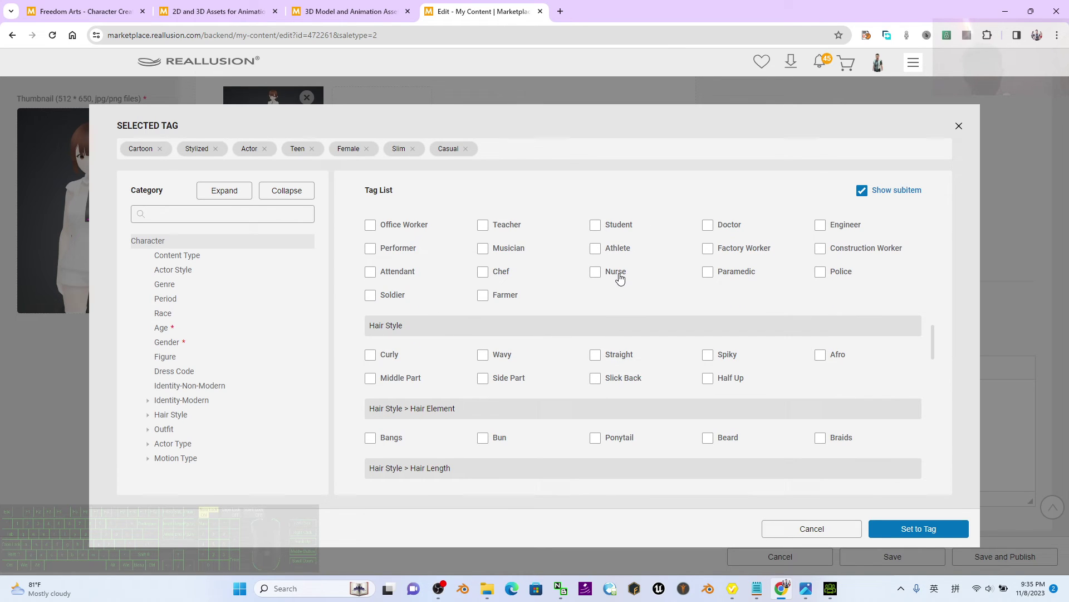
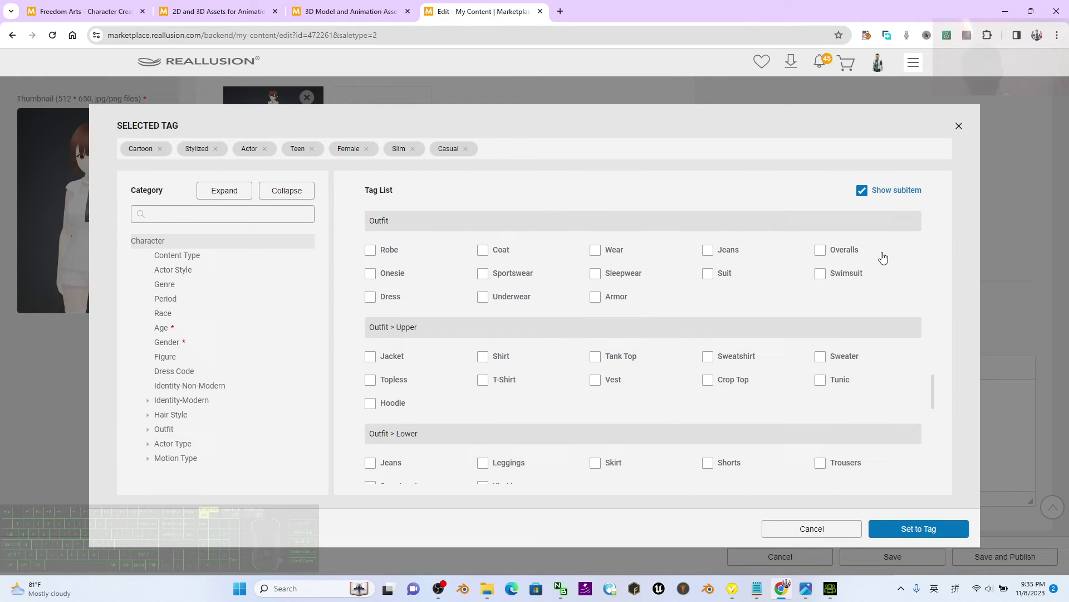
{"action": "middle_click", "coordinate": [821, 321]}
{"action": "scroll", "scroll_direction": "down", "scroll_amount": 3}
{"action": "middle_click", "coordinate": [416, 340]}
{"action": "scroll", "scroll_direction": "down", "scroll_amount": 3}
{"action": "left_click_drag", "start_coordinate": [552, 342], "coordinate": [434, 405]}
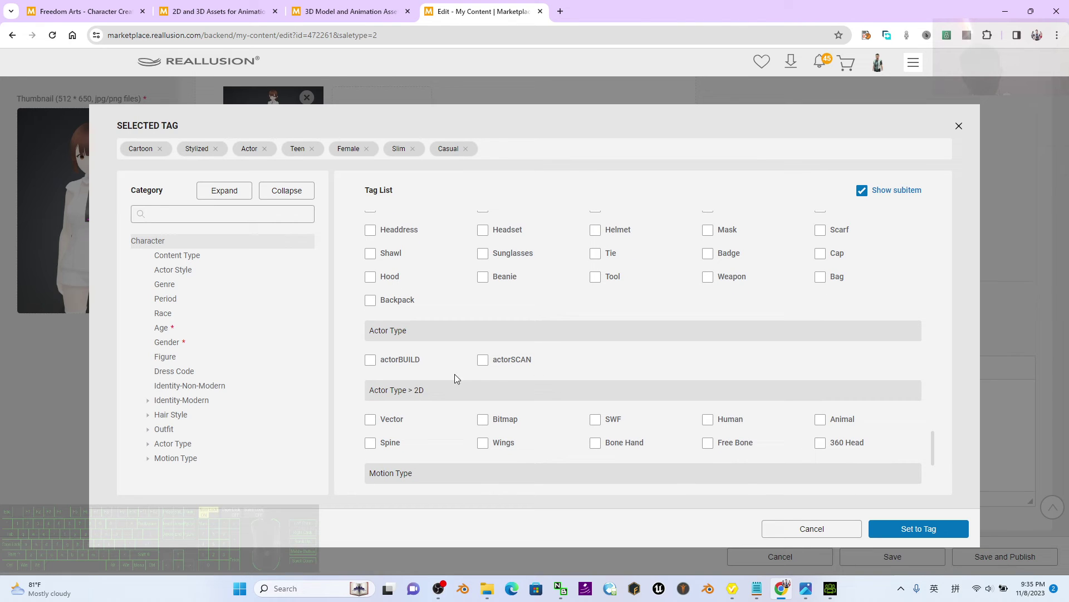
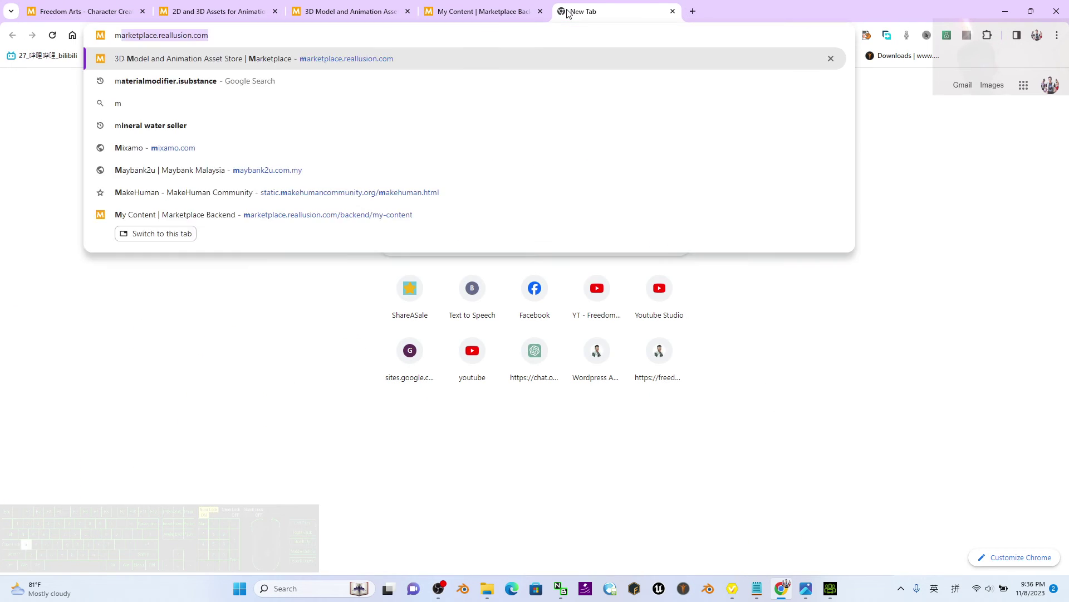
Load marketplace.reallusion.com in a new tab, then return to the My Content list
{"action": "key", "text": "BackSpace"}
{"action": "key", "text": "r"}
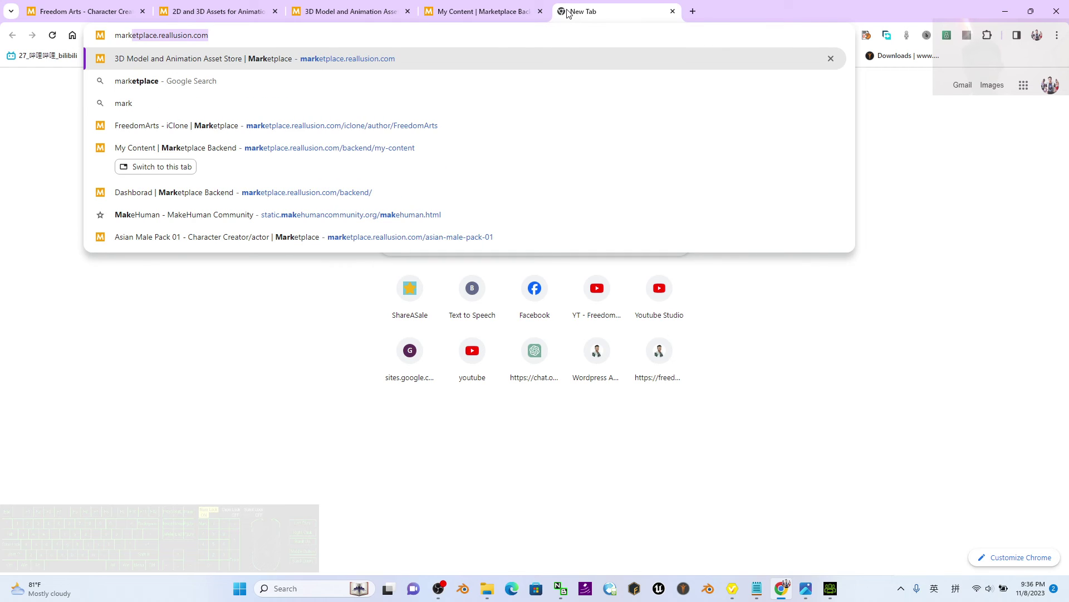
{"action": "key", "text": "Return"}
{"action": "left_click", "coordinate": [492, 4]}
Switch to the storefront tab showing the Marketplace iClone page
{"action": "scroll", "scroll_direction": "down", "scroll_amount": 3}
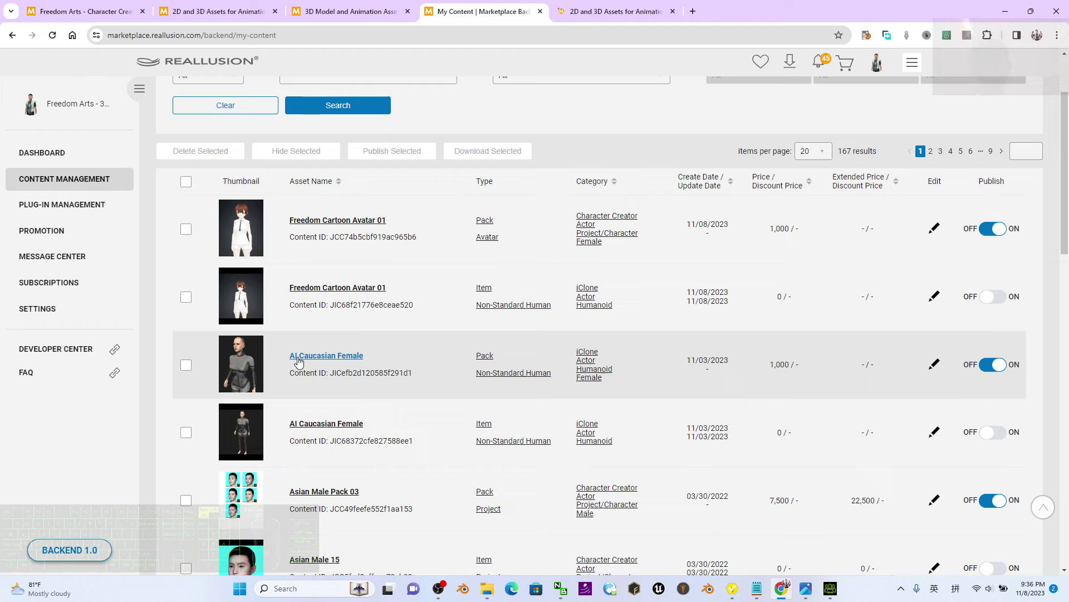
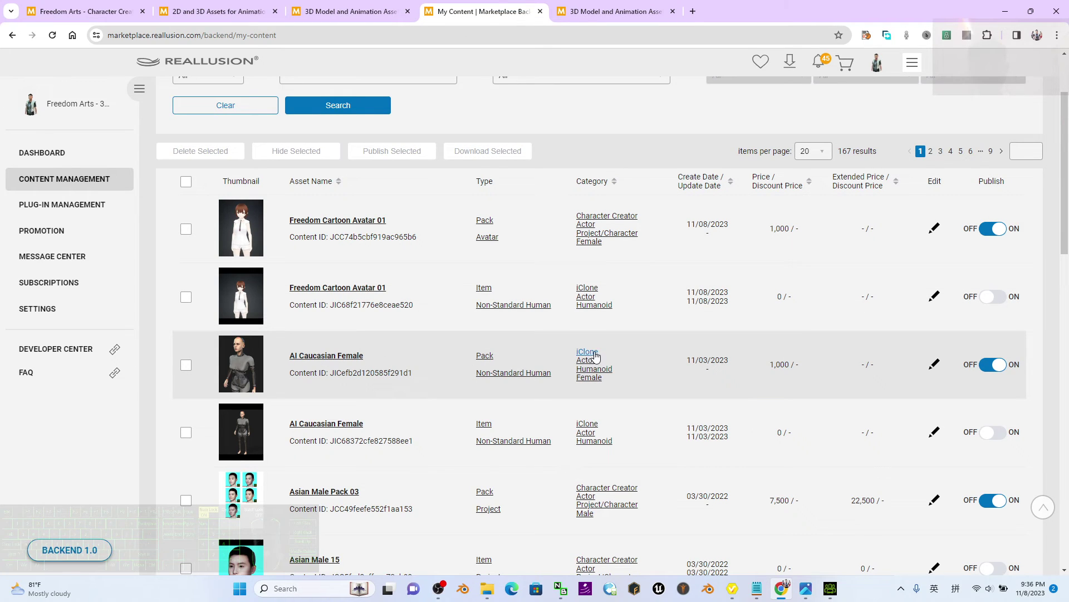
{"action": "left_click", "coordinate": [596, 4]}
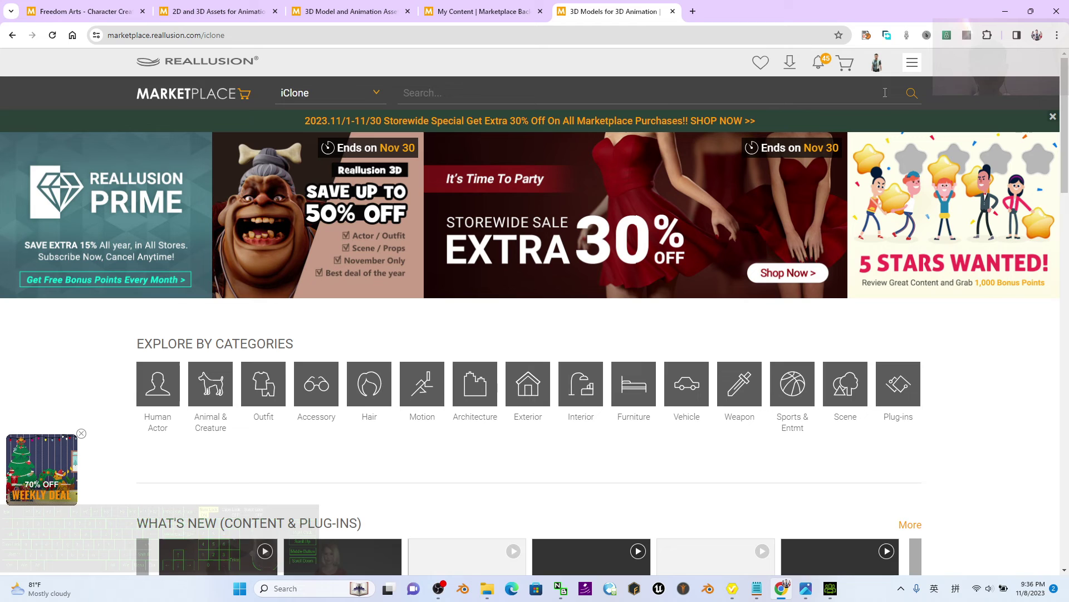
Search the iClone store for "AI Caucasian Female" and view that Freedom Arts product page
{"action": "key", "text": "shift+a"}
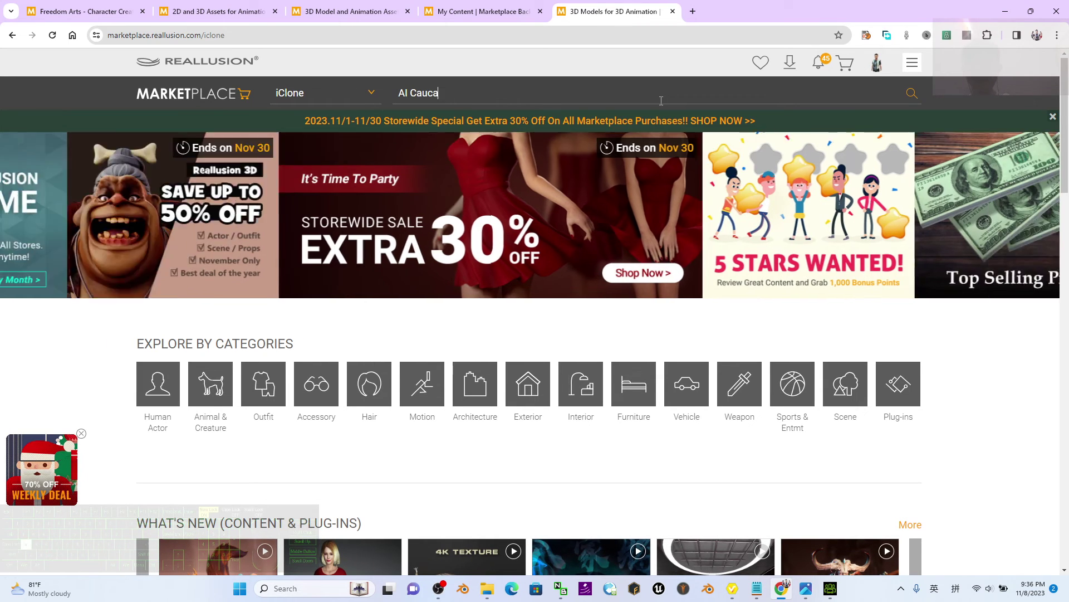
{"action": "key", "text": "space"}
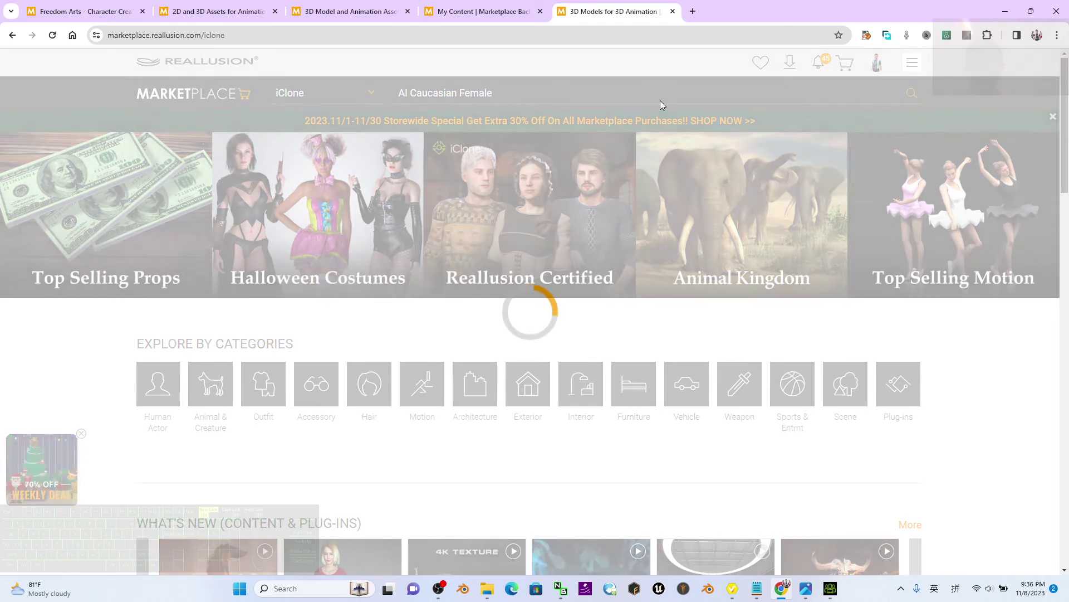
{"action": "middle_click", "coordinate": [751, 246]}
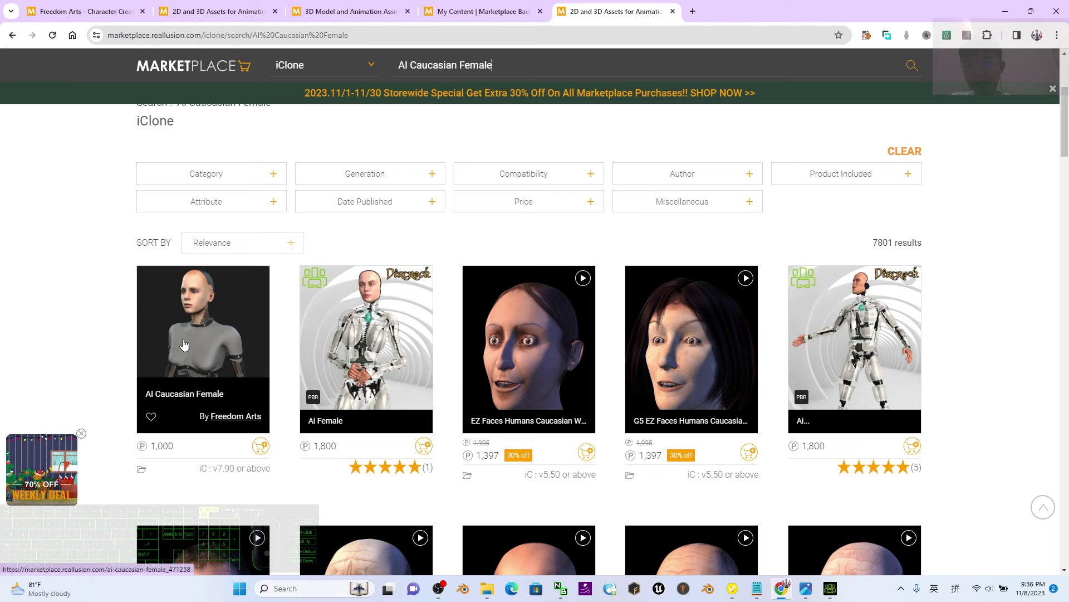
{"action": "scroll", "scroll_direction": "up", "scroll_amount": 3}
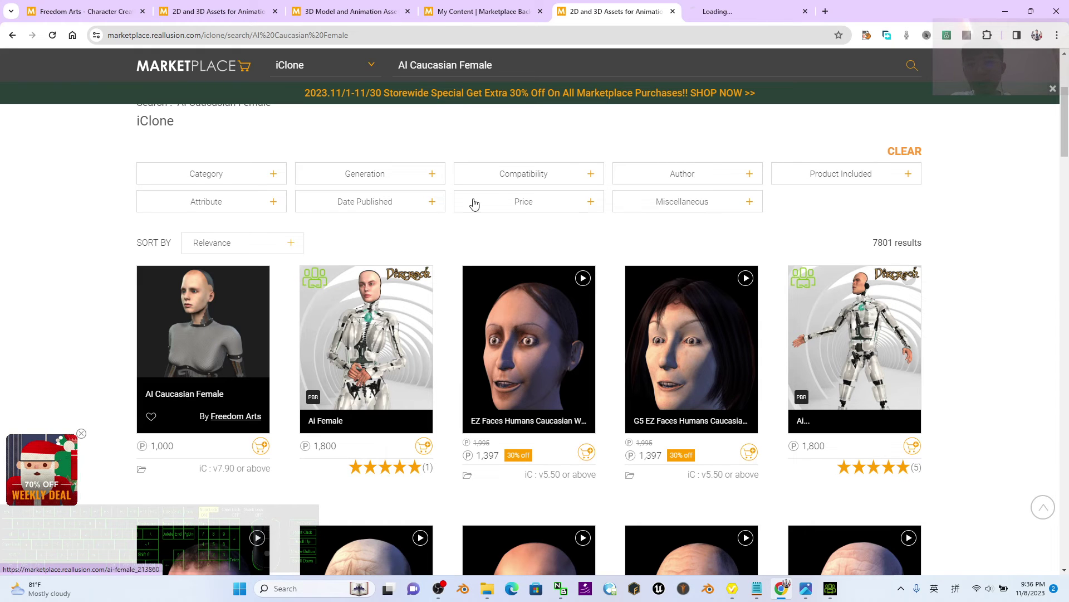
{"action": "left_click", "coordinate": [752, 5]}
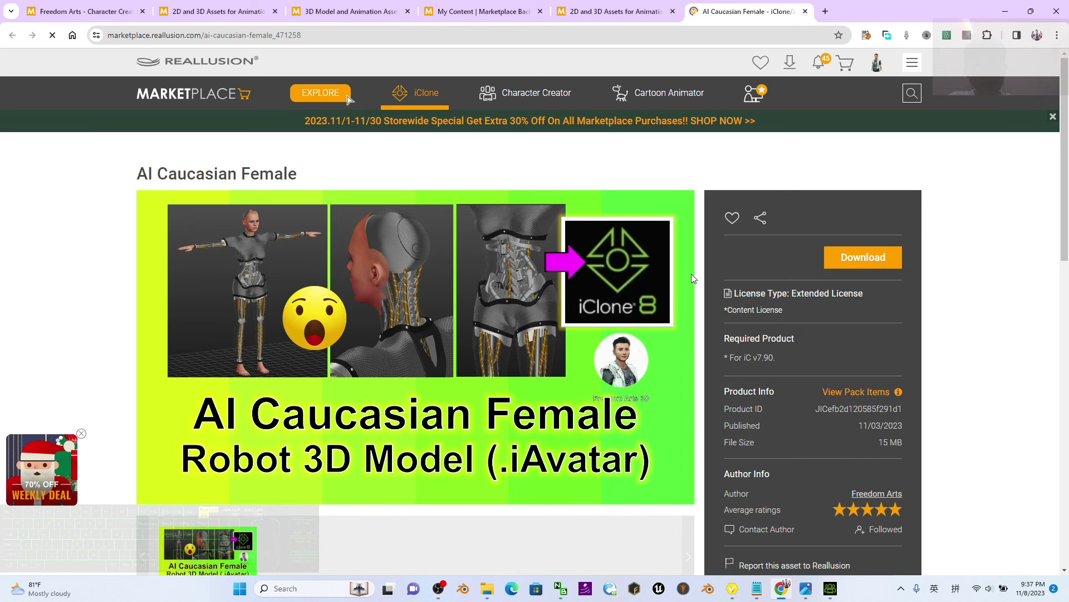
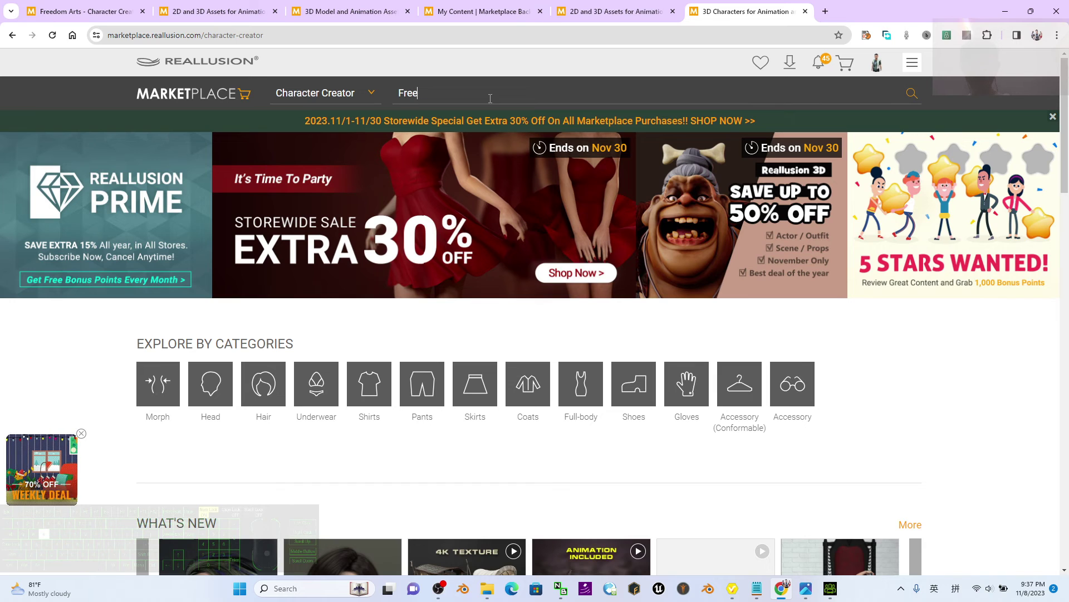
Search the Character Creator store for "Freedom Cartoon Avatar 01" and review the results
{"action": "key", "text": "space"}
{"action": "key", "text": "space"}
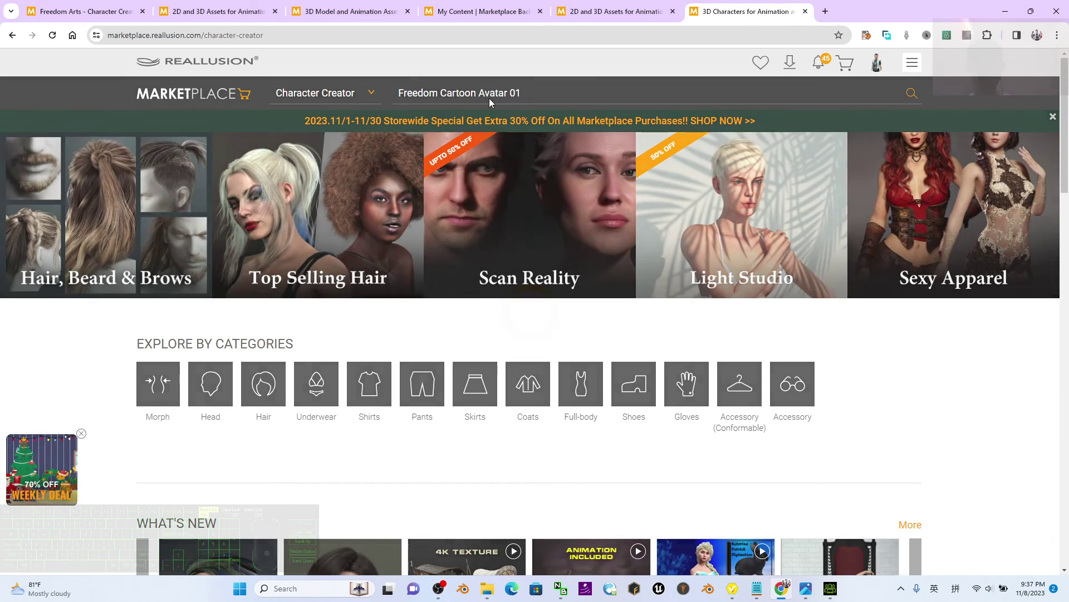
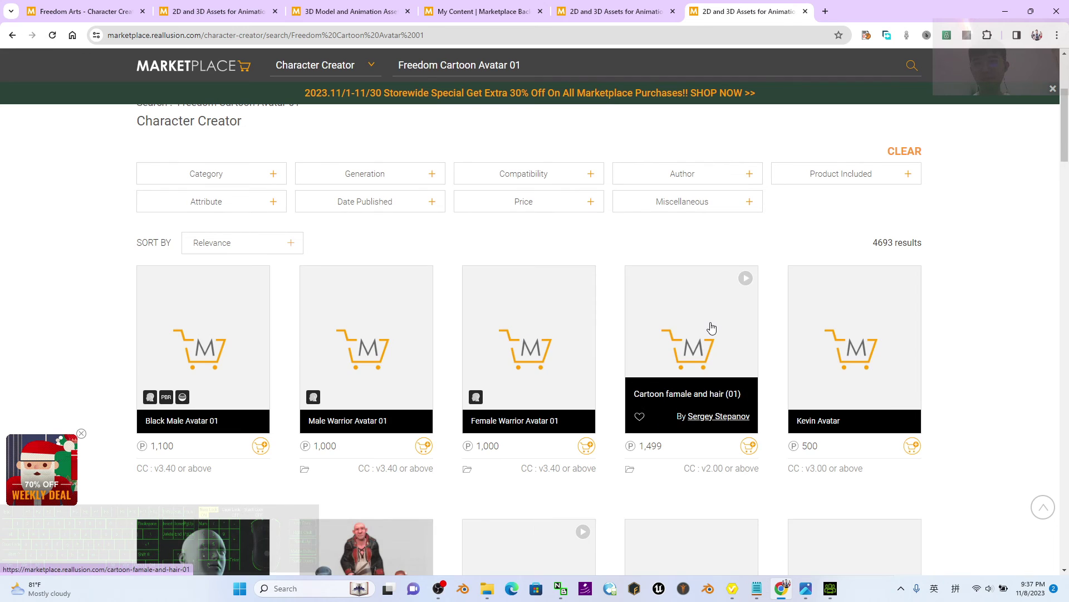
{"action": "scroll", "scroll_direction": "down", "scroll_amount": 3}
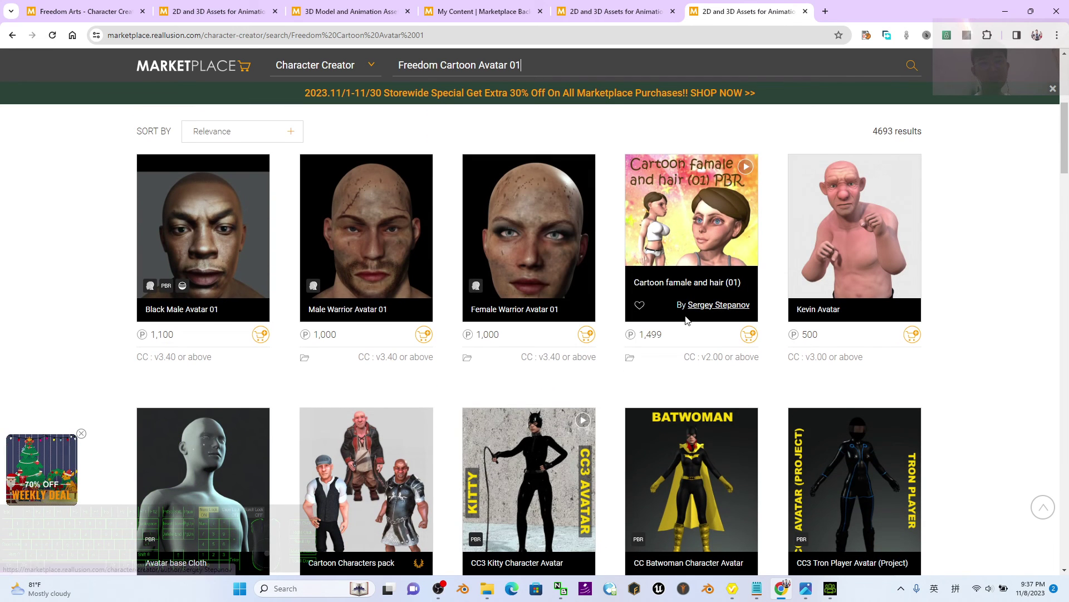
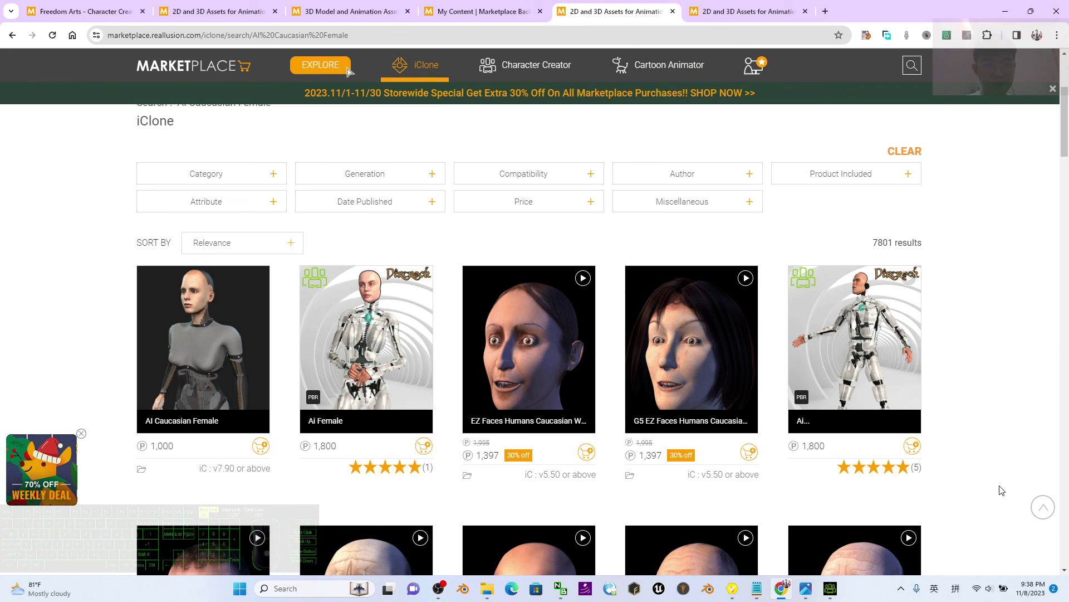
Scroll through the AI Caucasian Female search results in the iClone store
{"action": "scroll", "scroll_direction": "down", "scroll_amount": 3}
{"action": "scroll", "scroll_direction": "down", "scroll_amount": 3}
{"action": "scroll", "scroll_direction": "down", "scroll_amount": 3}
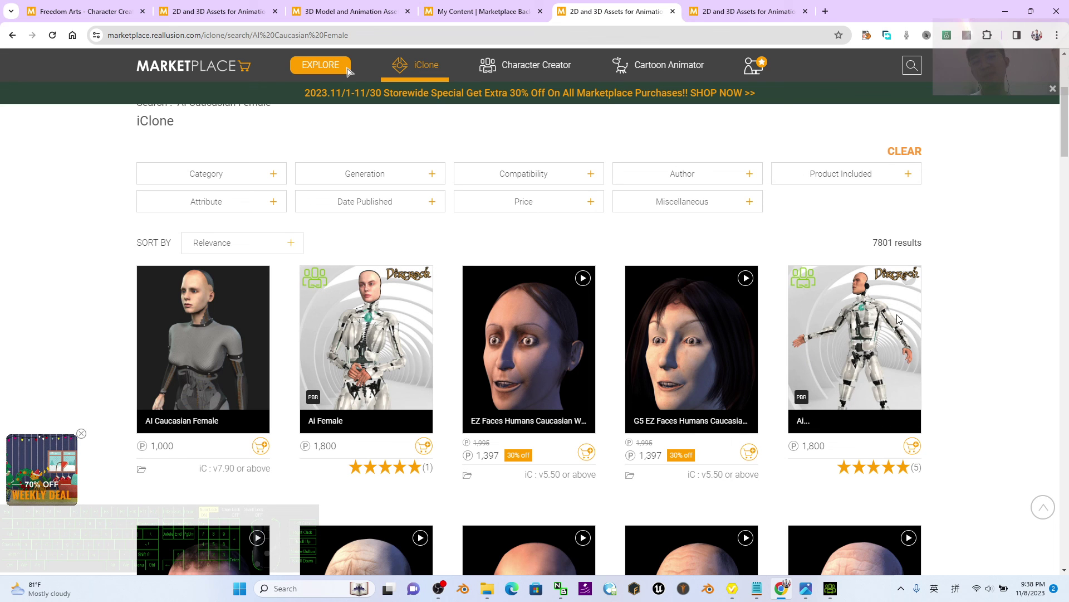
{"action": "scroll", "scroll_direction": "down", "scroll_amount": 3}
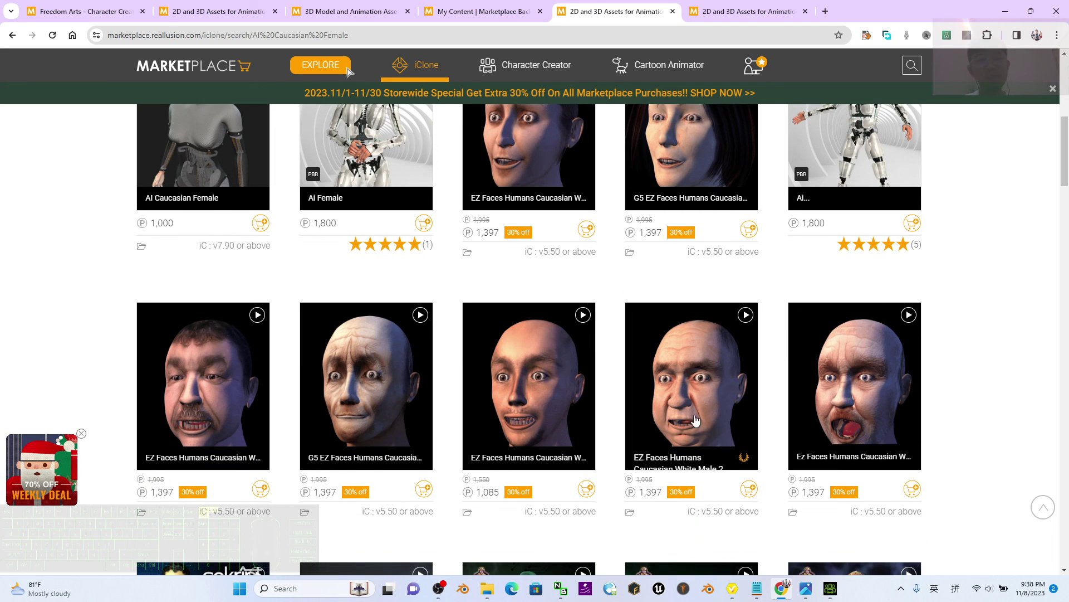
{"action": "middle_click", "coordinate": [1053, 319]}
{"action": "scroll", "scroll_direction": "down", "scroll_amount": 3}
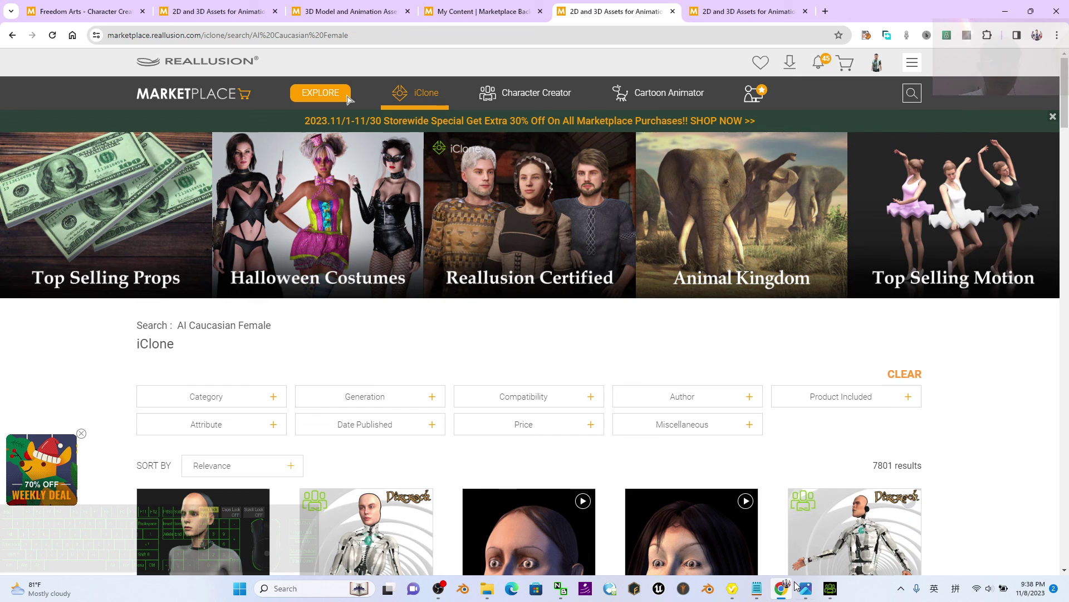